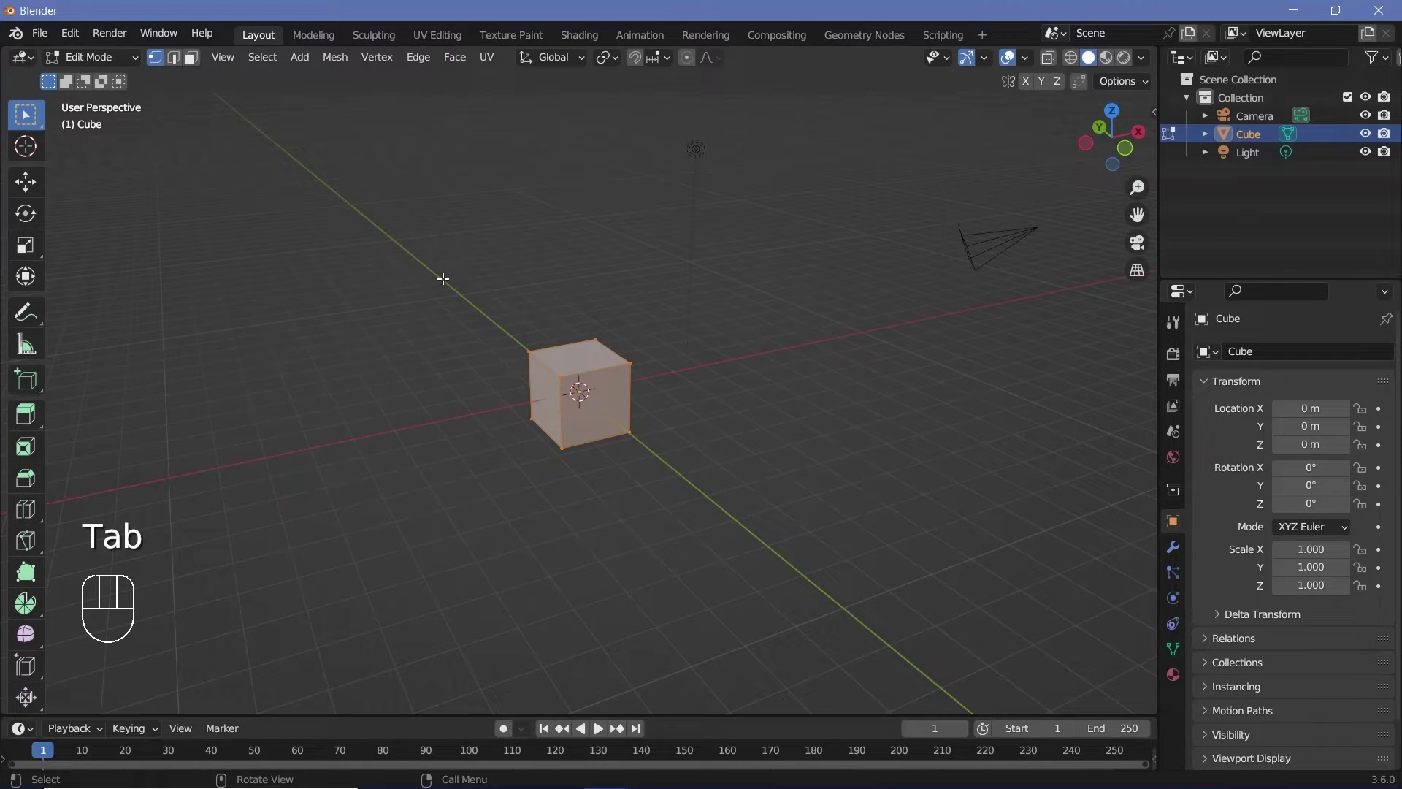
# - Switch to face selection to pick the cube faces to remove
pyautogui.press('3')
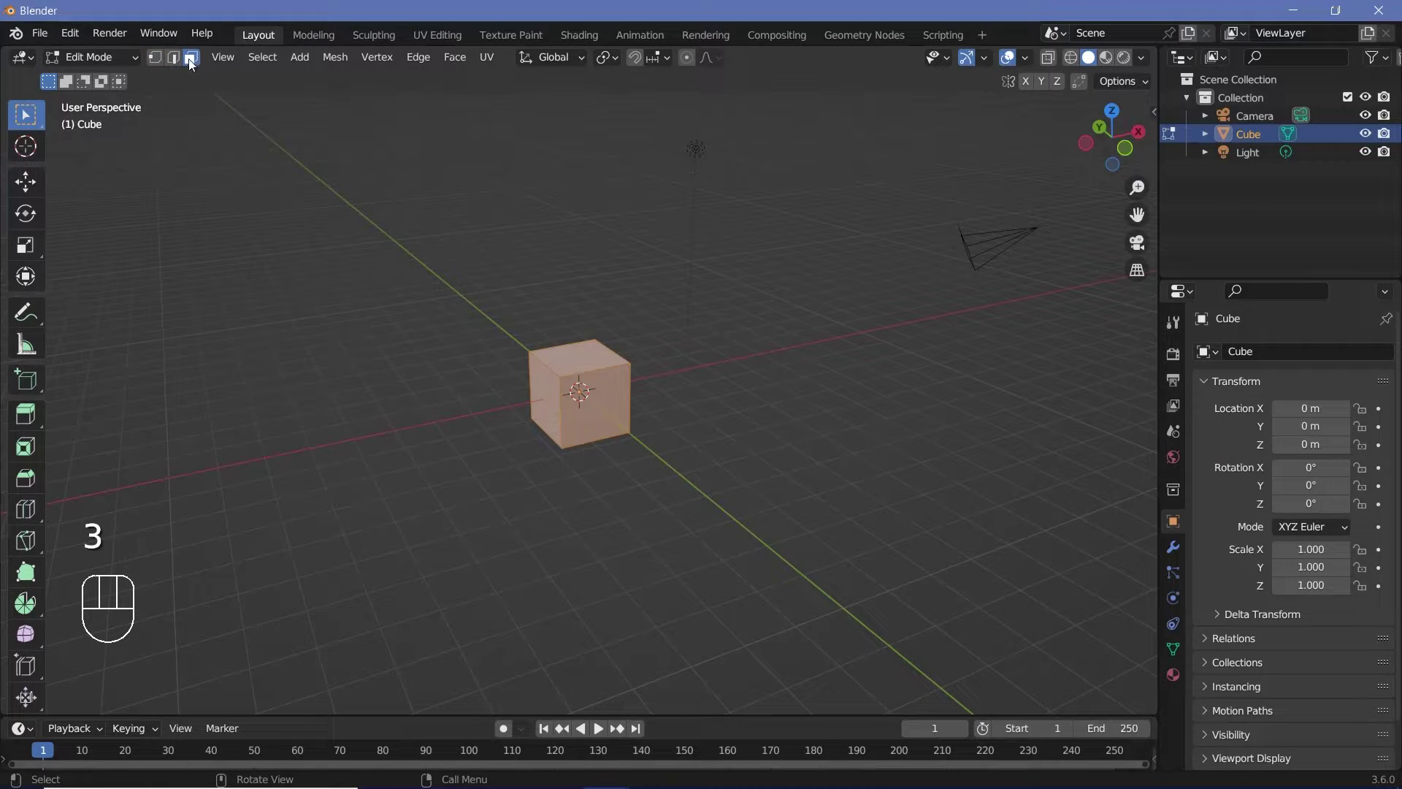
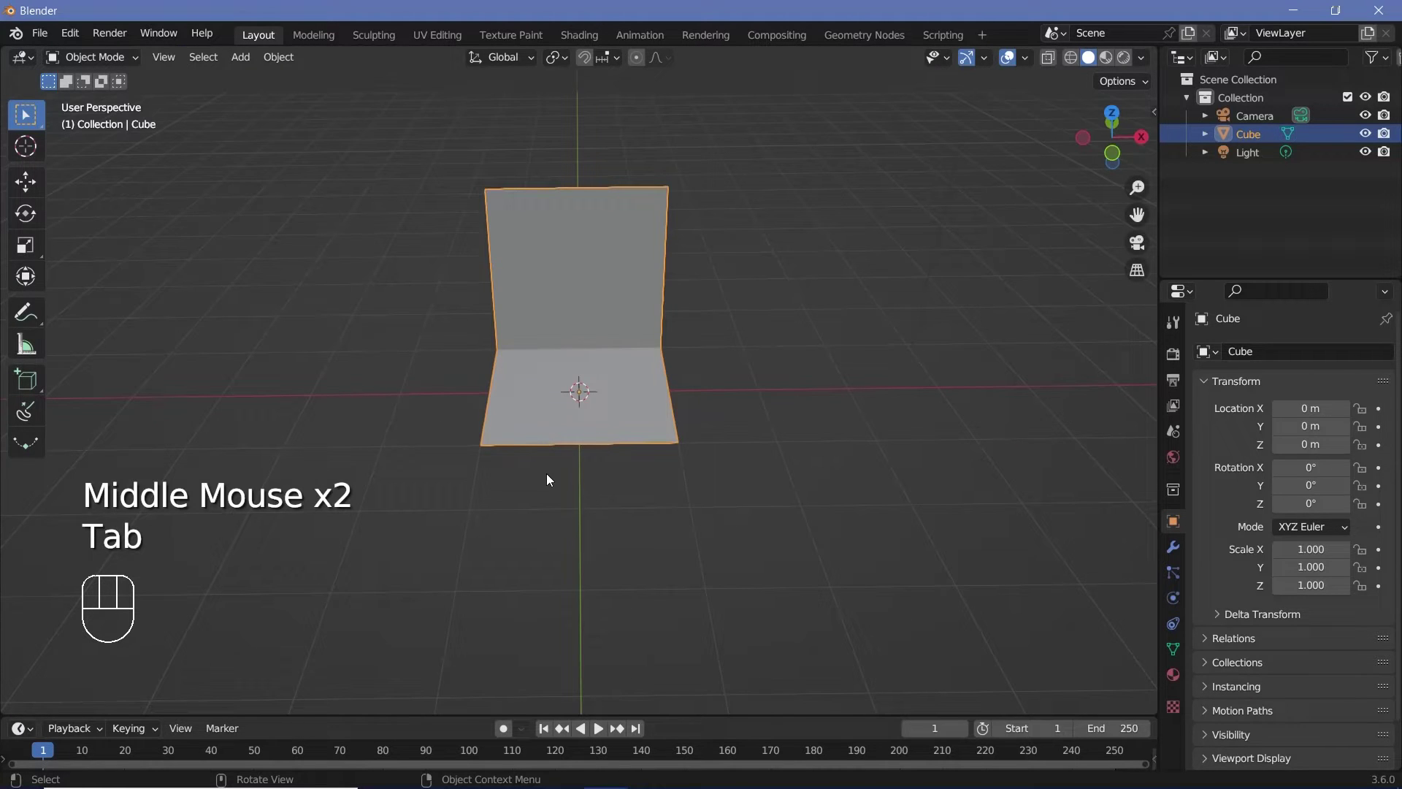
# - Scale the L-shaped backdrop uniformly by 5
pyautogui.press('Tab')
pyautogui.press('Tab')
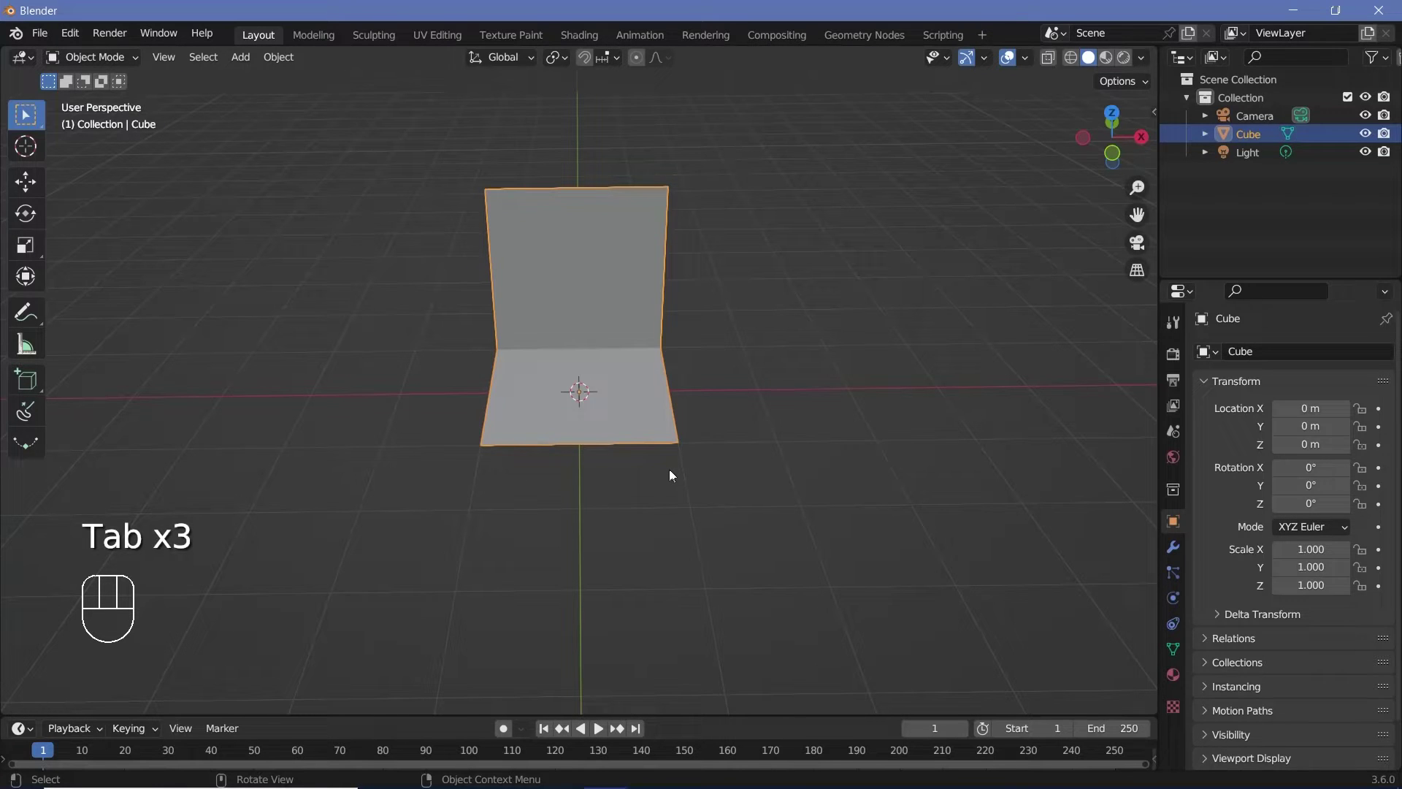
pyautogui.press('s')
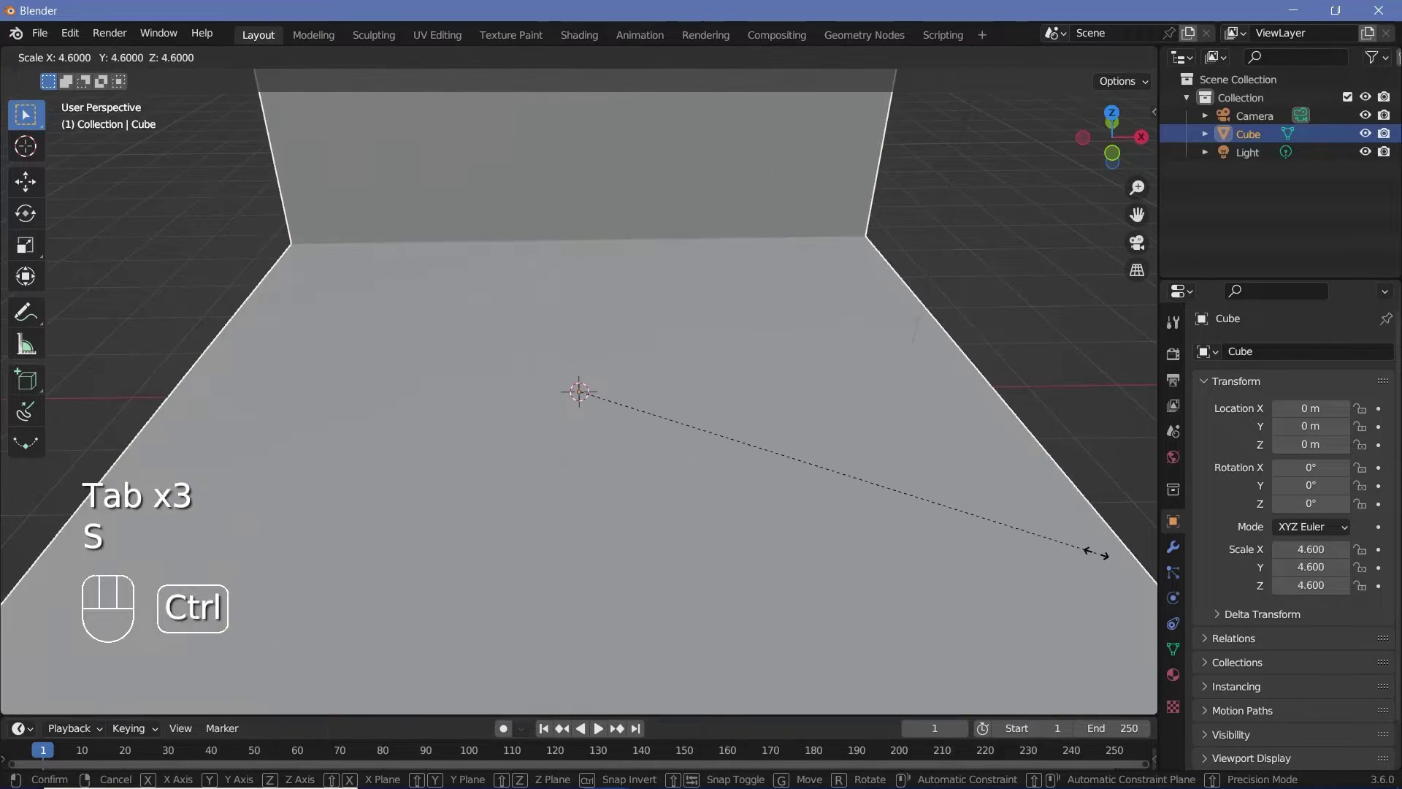
pyautogui.middleClick(797, 436)
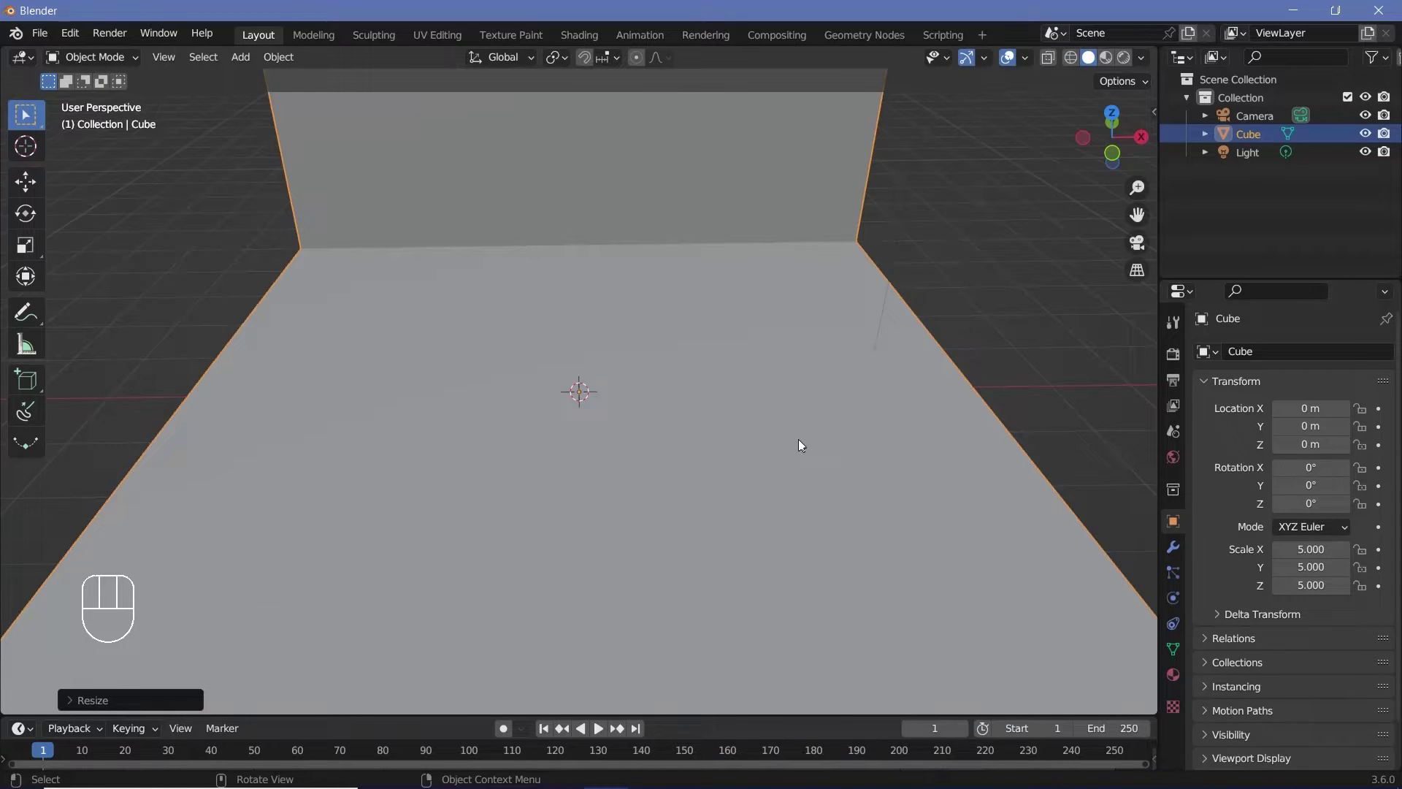
pyautogui.middleClick(796, 516)
# - Bevel the corner edge between floor and back wall with Ctrl+B
pyautogui.middleClick(918, 471)
pyautogui.press('Tab')
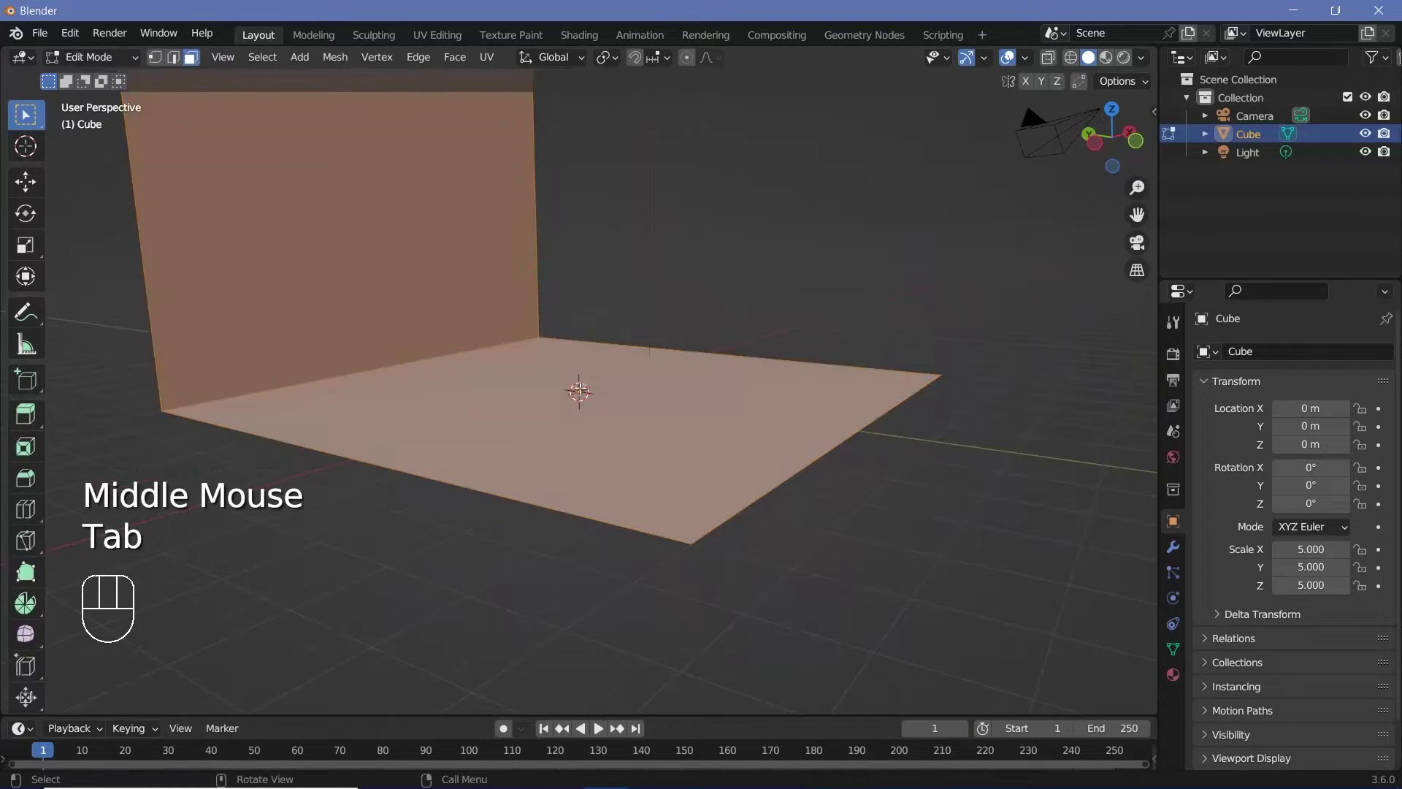
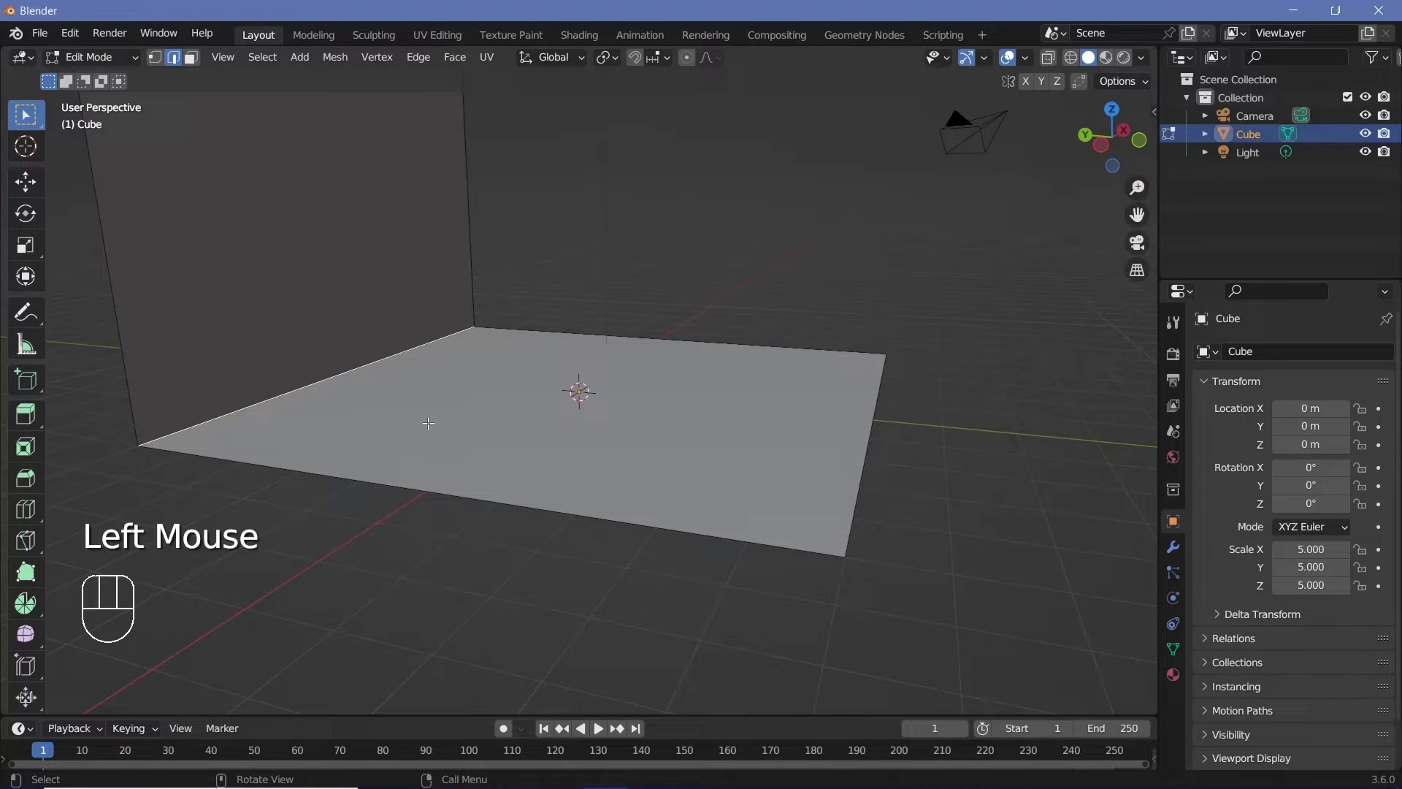
pyautogui.press('ctrl+b')
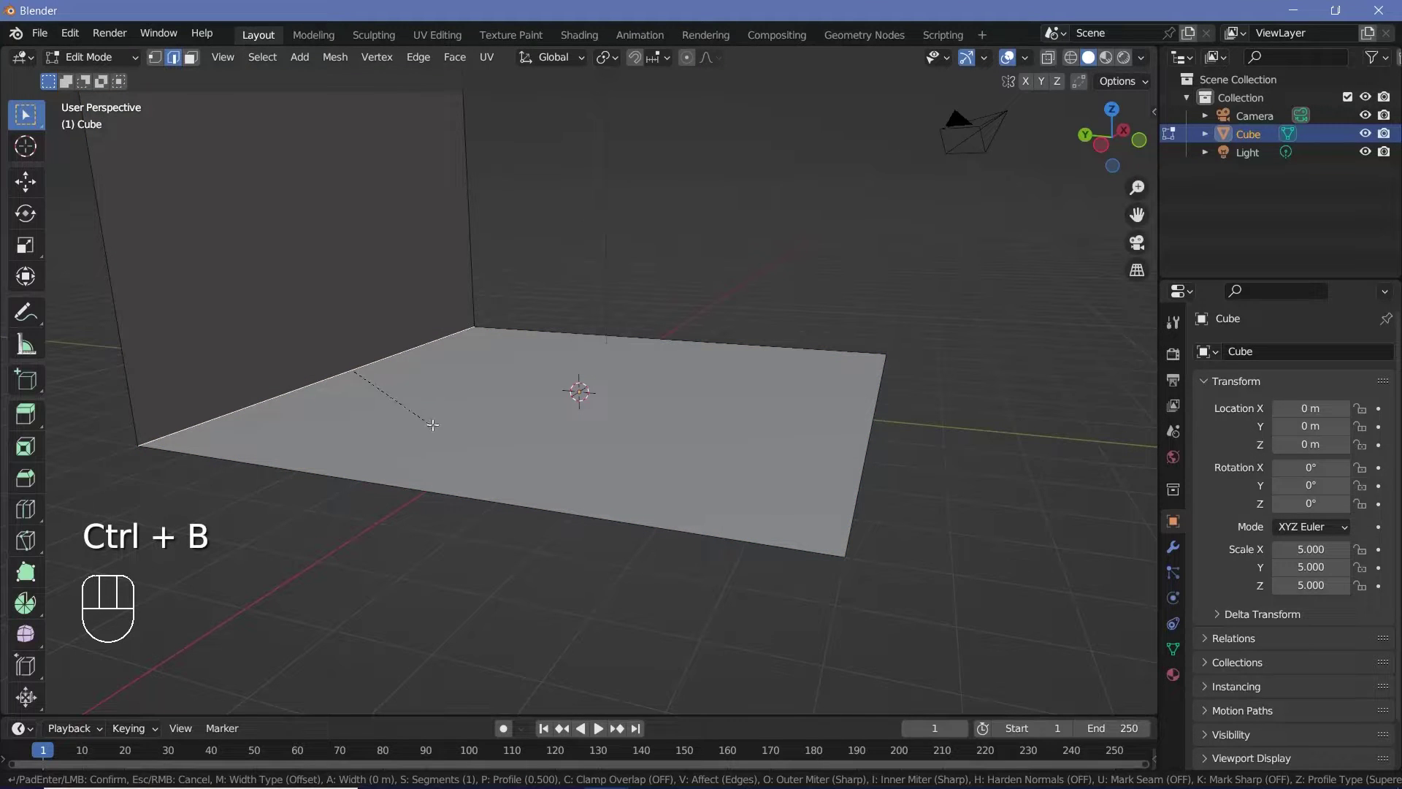
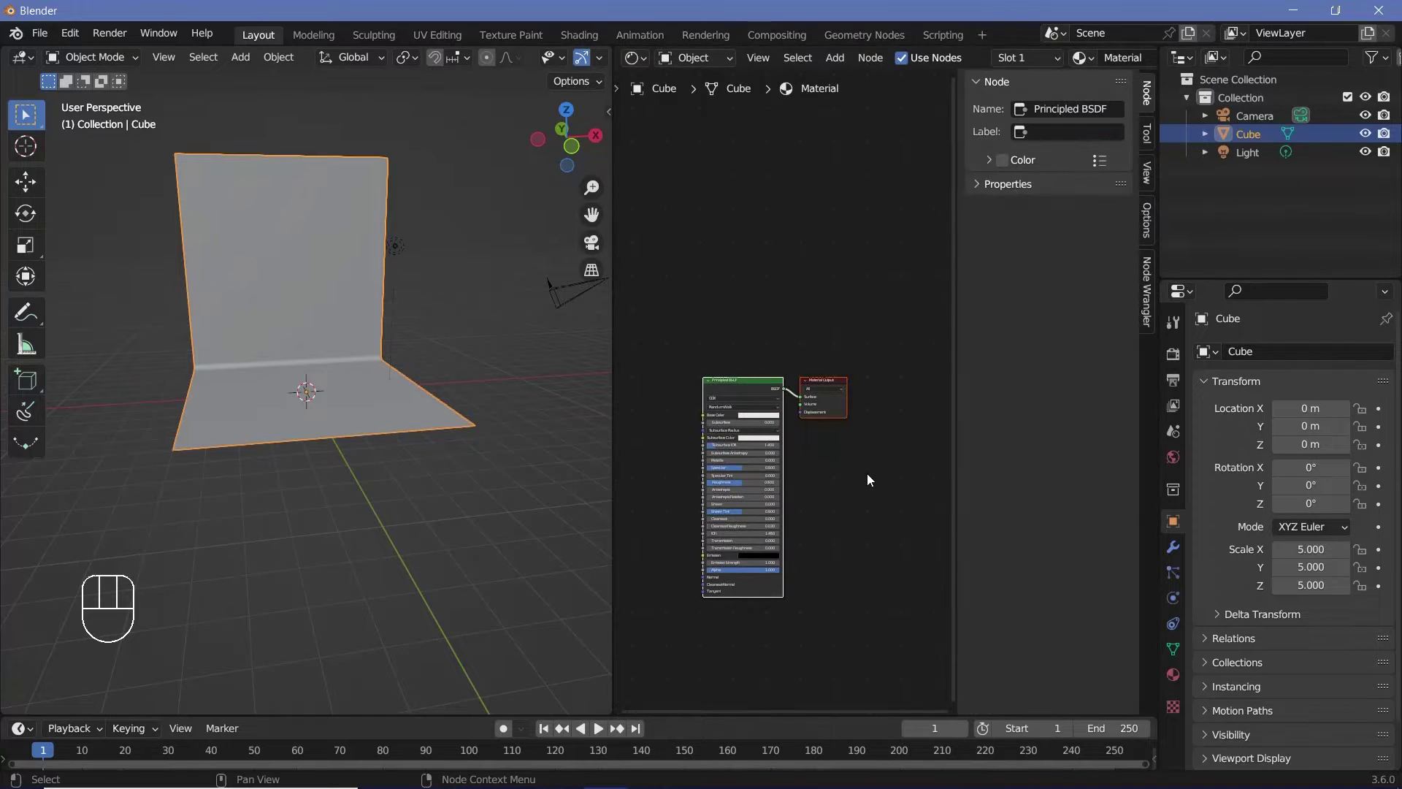
# - Hide the node editor sidebar and frame the material nodes in view
pyautogui.press('n')
pyautogui.middleClick(951, 544)
pyautogui.middleClick(437, 330)
pyautogui.scroll(-3)
pyautogui.scroll(-3)
pyautogui.scroll(-3)
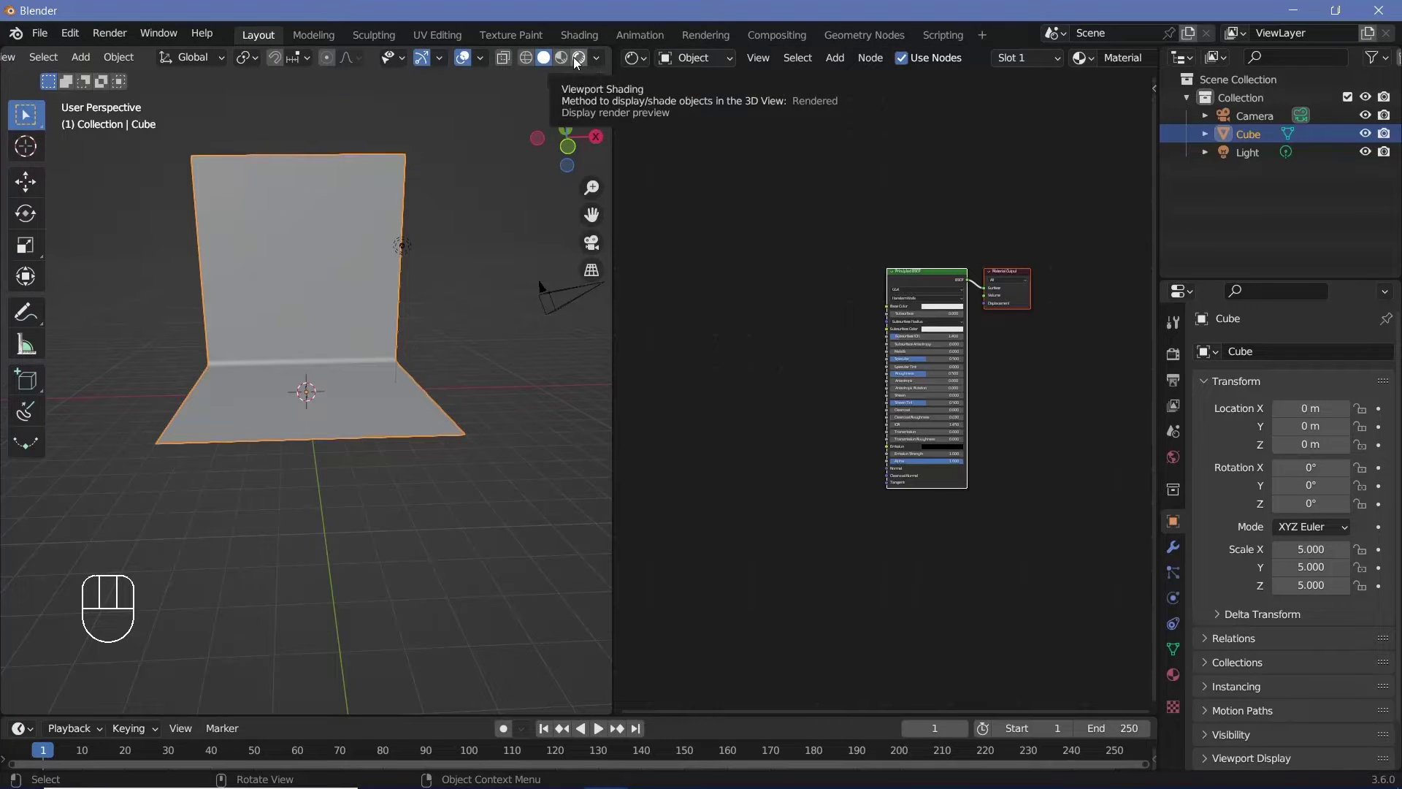
# - Switch the viewport to Rendered shading and delete the default light, reselecting the backdrop
pyautogui.click(587, 67)
pyautogui.click(414, 257)
pyautogui.press('x')
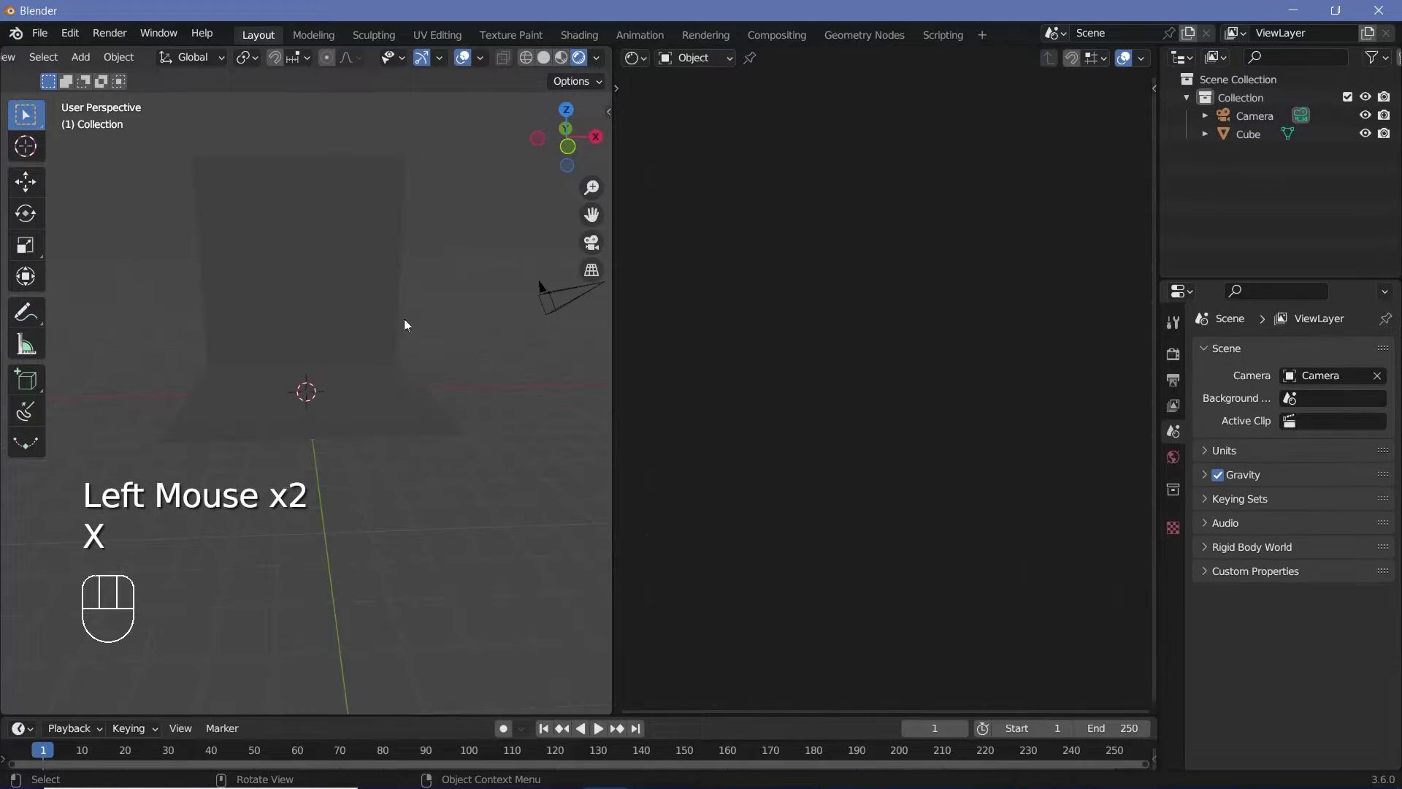
pyautogui.click(409, 401)
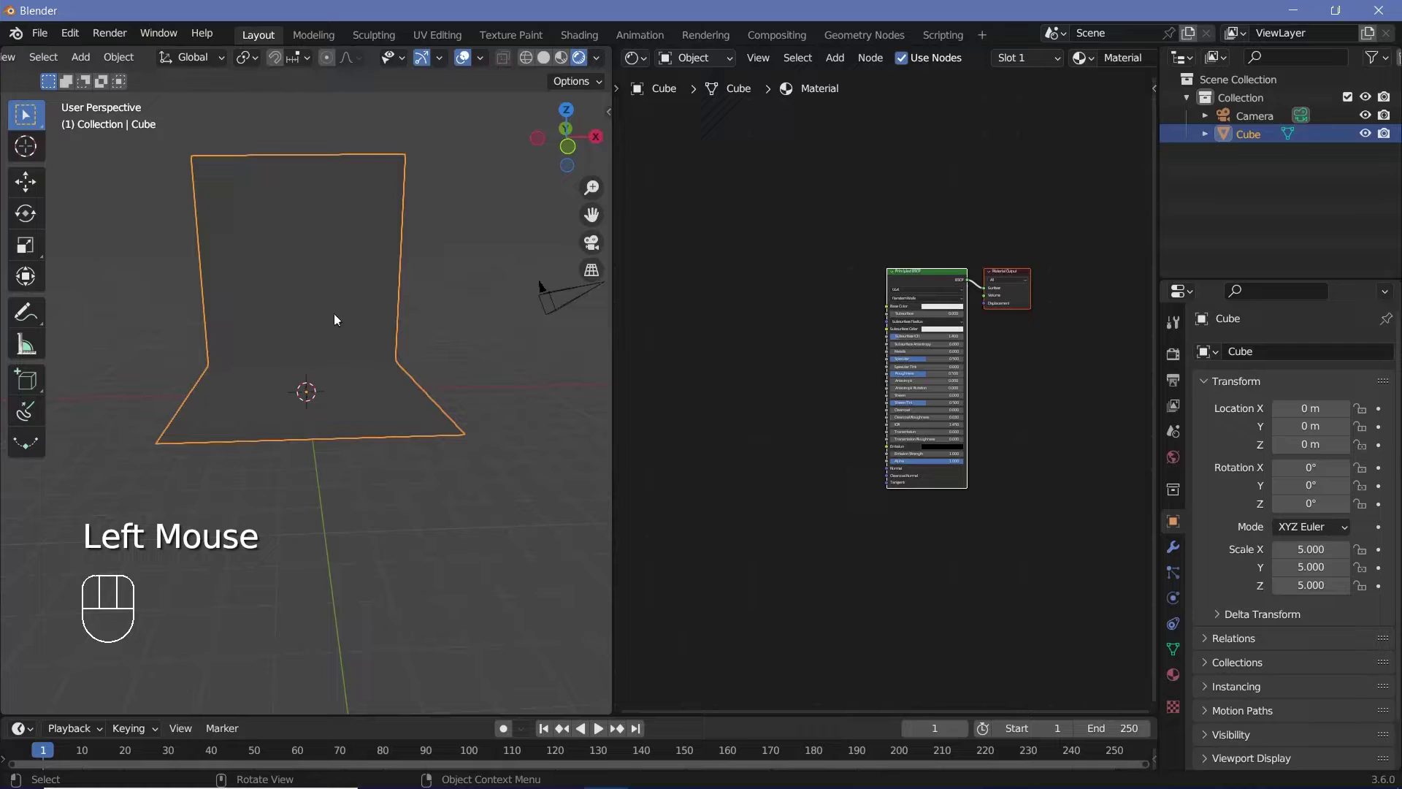
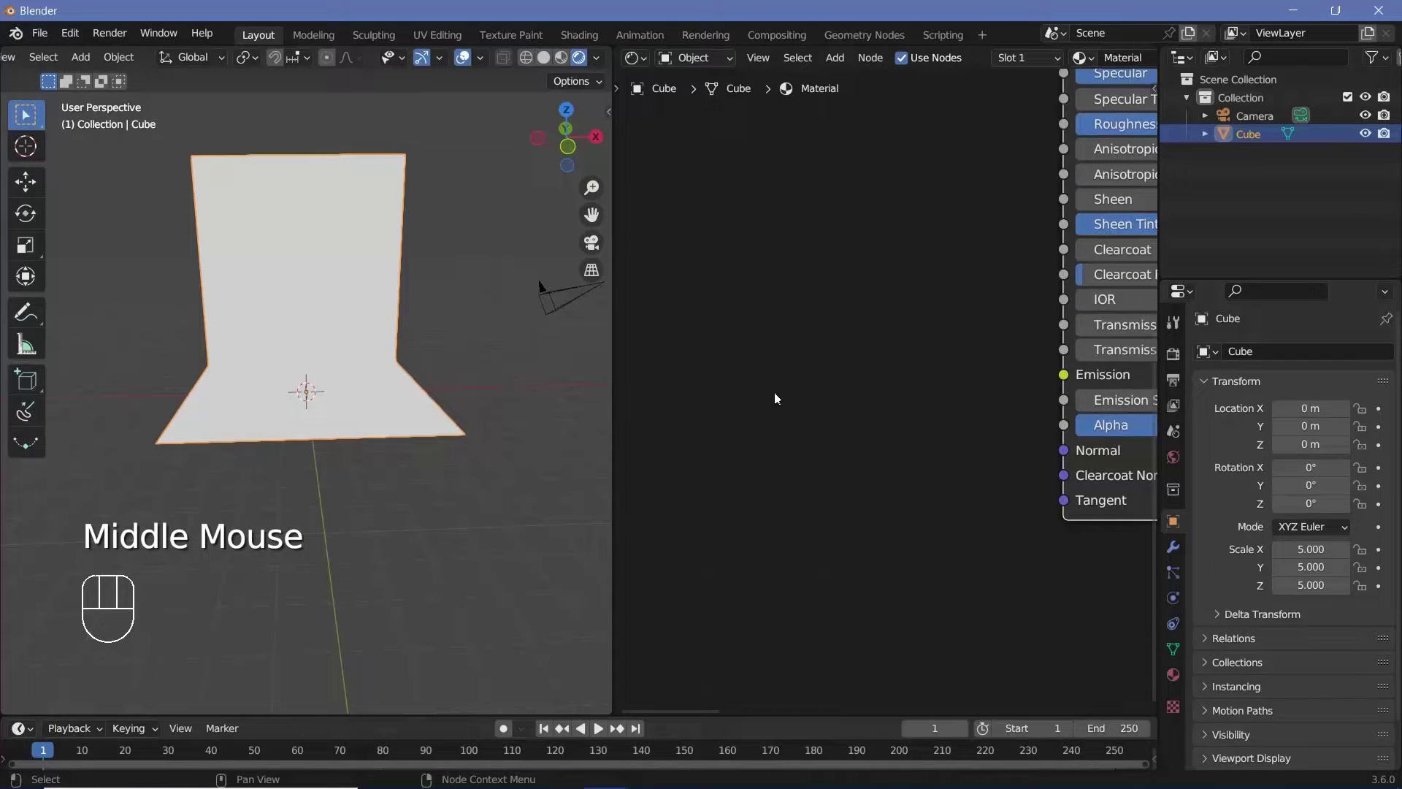
# - Add Noise Texture and Color Ramp via Shift+A search and pull the ramp stops inward for contrast
pyautogui.press('shift+a')
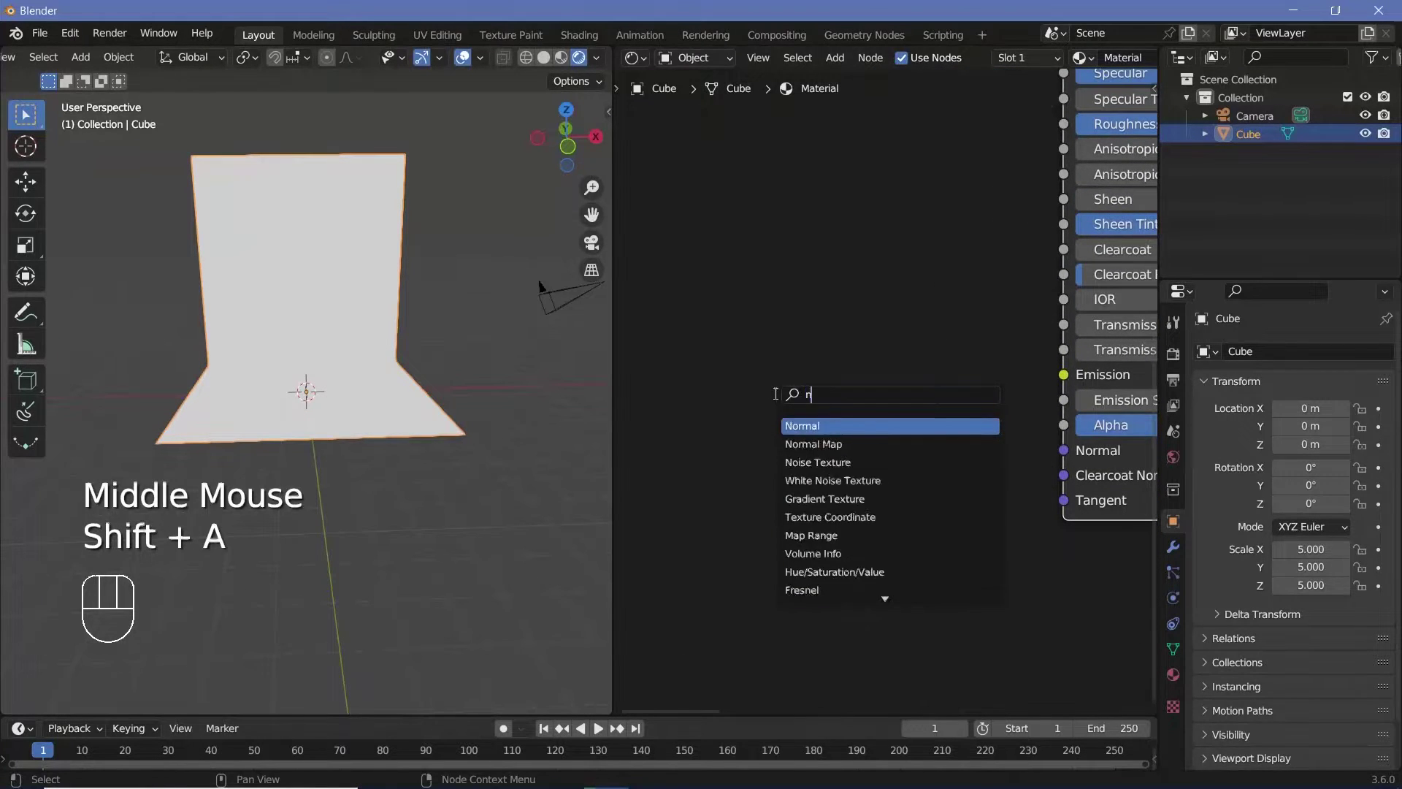
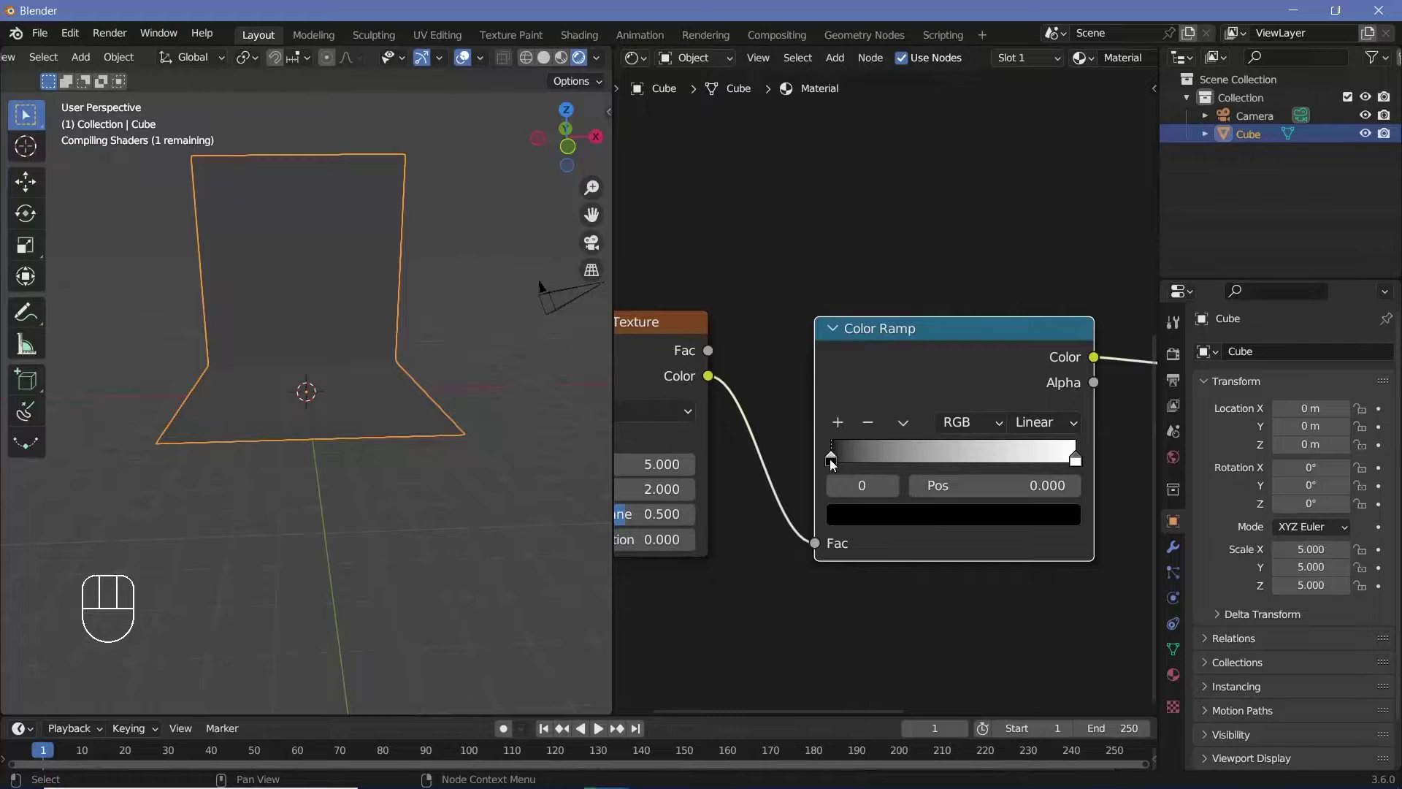
pyautogui.moveTo(841, 463); pyautogui.dragTo(895, 465)
pyautogui.click(895, 465)
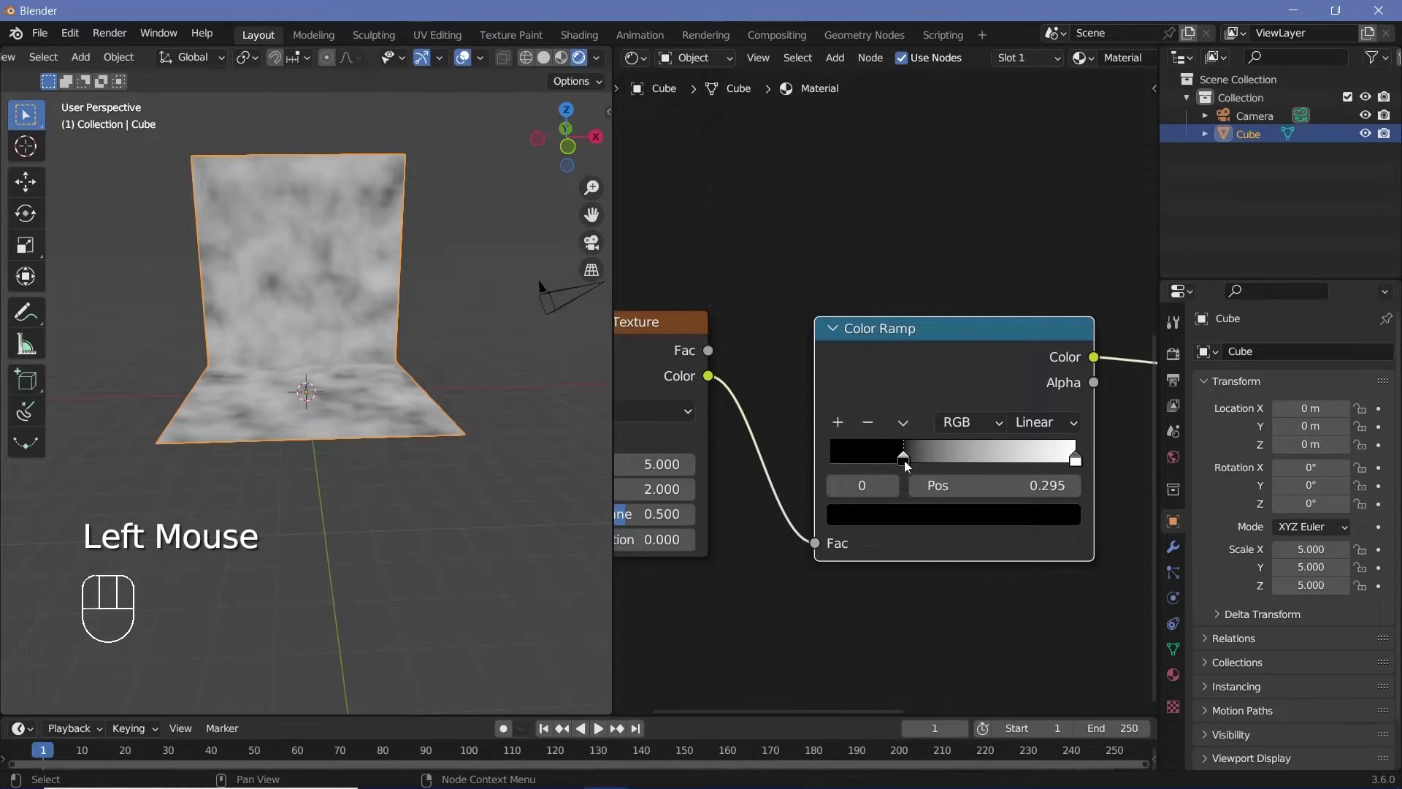
pyautogui.moveTo(1075, 466); pyautogui.dragTo(1041, 467)
pyautogui.click(931, 462)
pyautogui.moveTo(431, 364); pyautogui.dragTo(441, 414)
pyautogui.moveTo(347, 269); pyautogui.dragTo(391, 233)
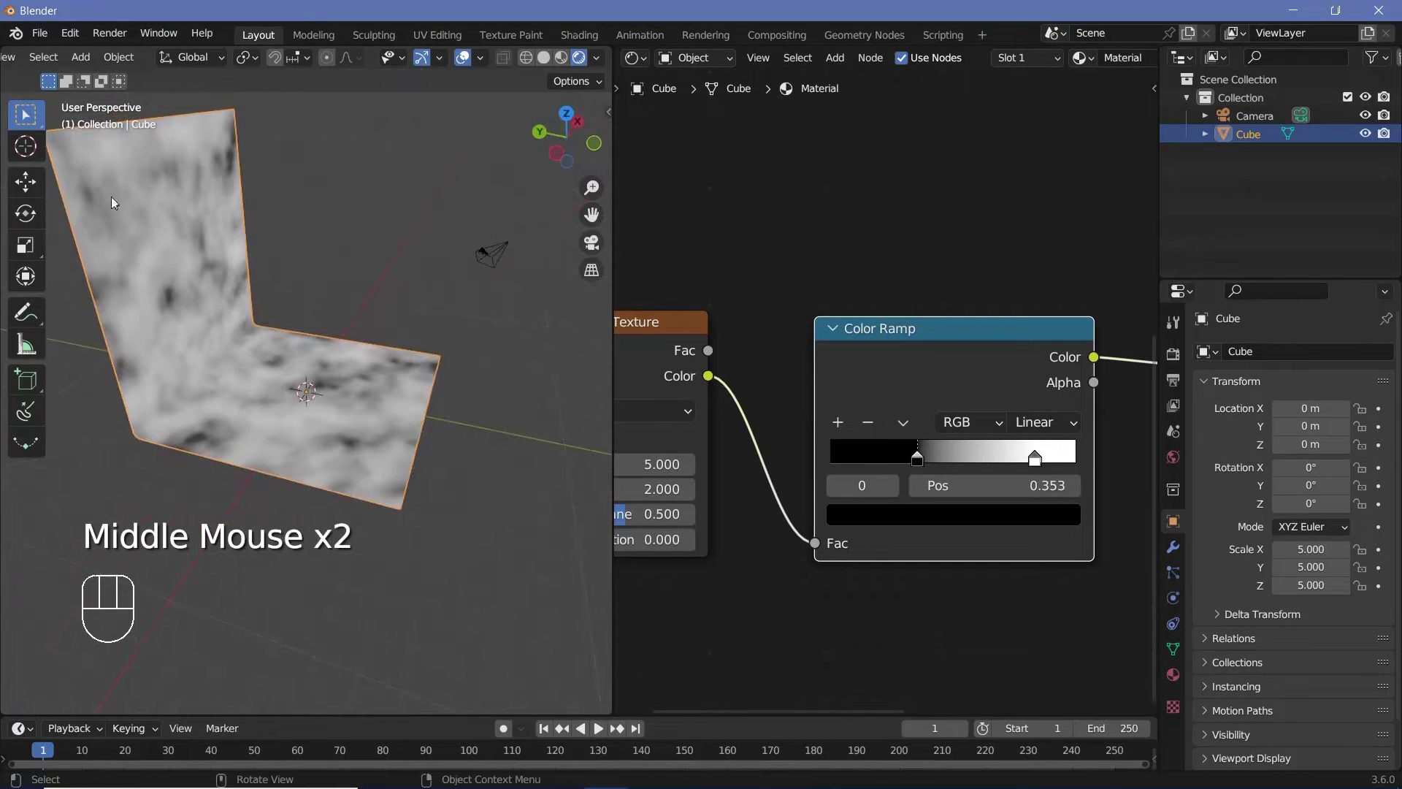
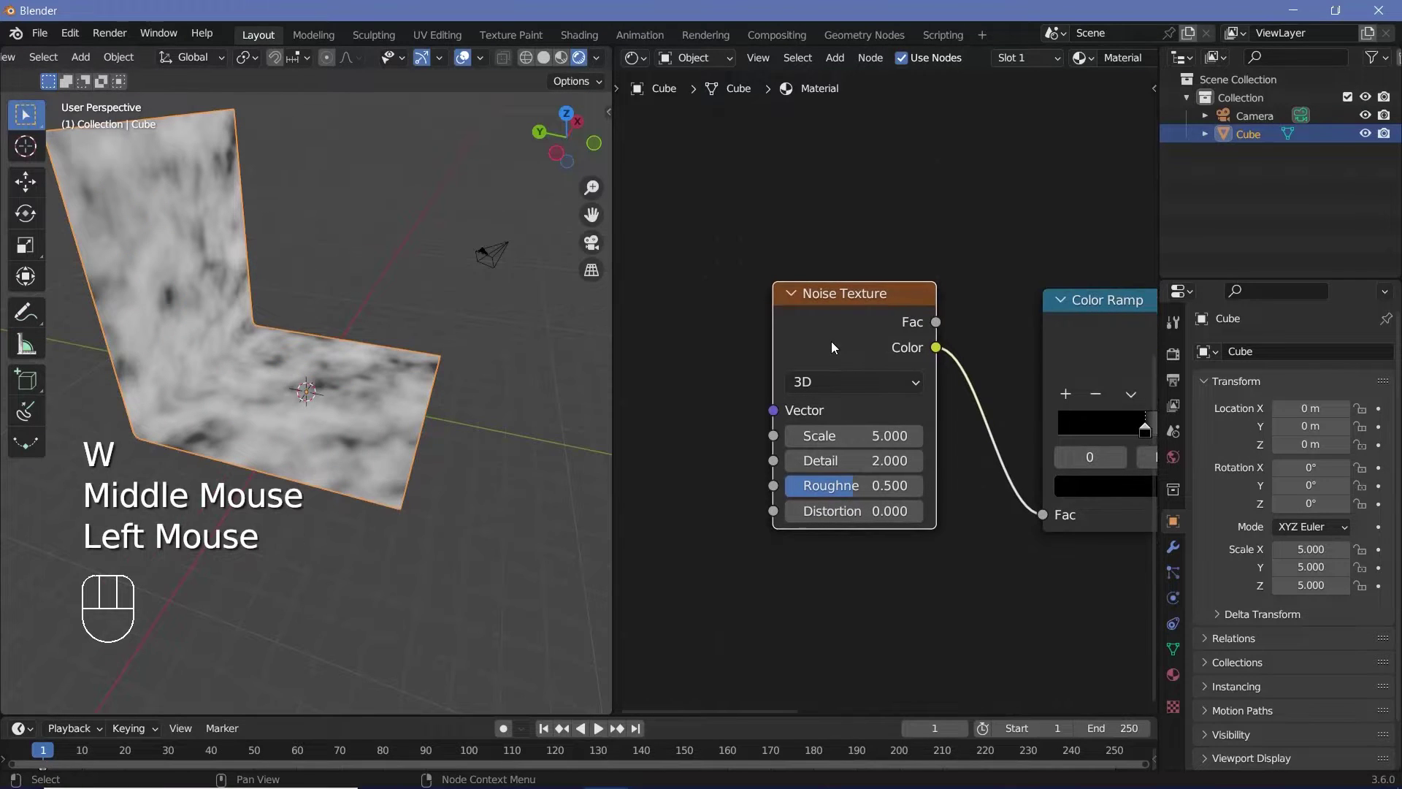
# - Add Texture Coordinate and Mapping with Ctrl+T and stretch scale to X 21.8, Y 0.1 for thin streaks
pyautogui.press('ctrl+t')
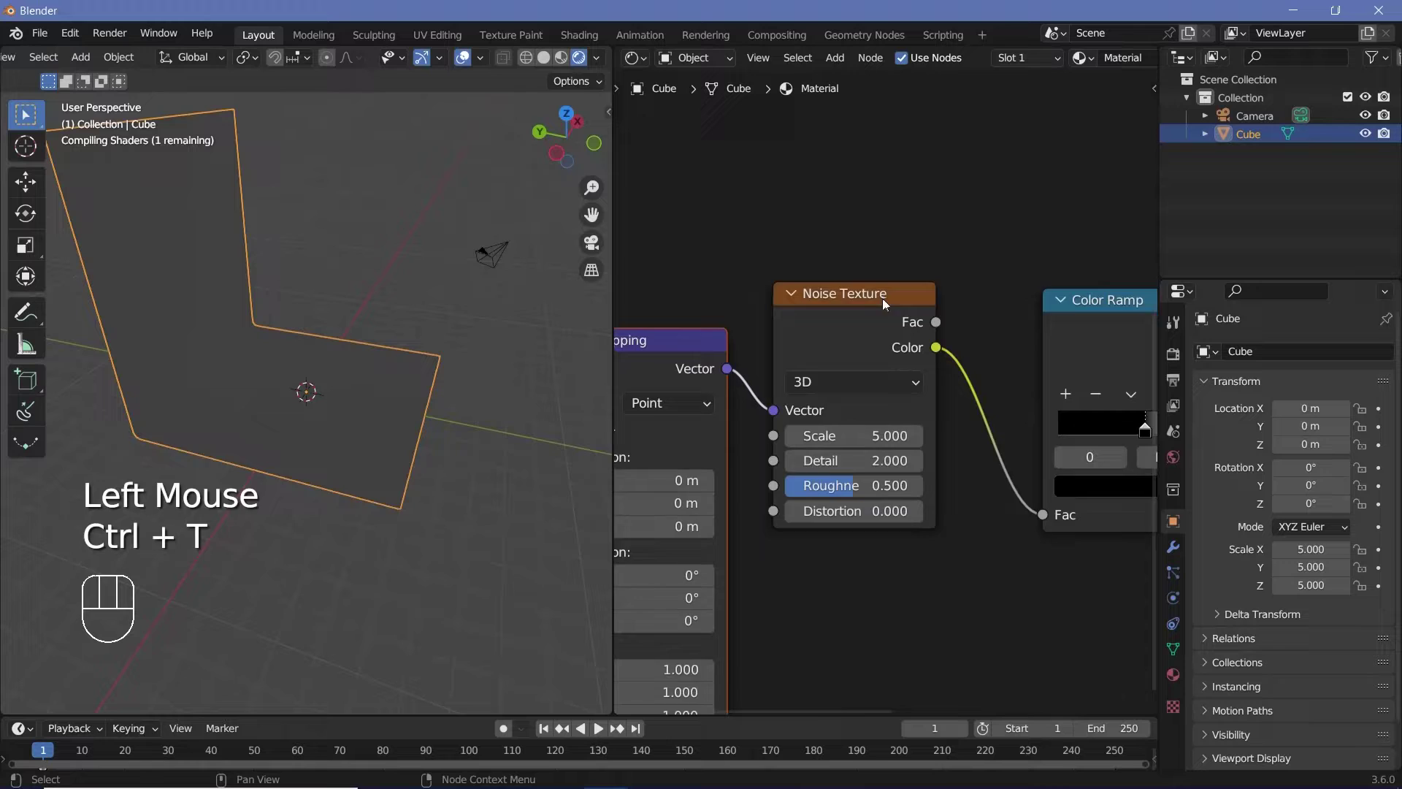
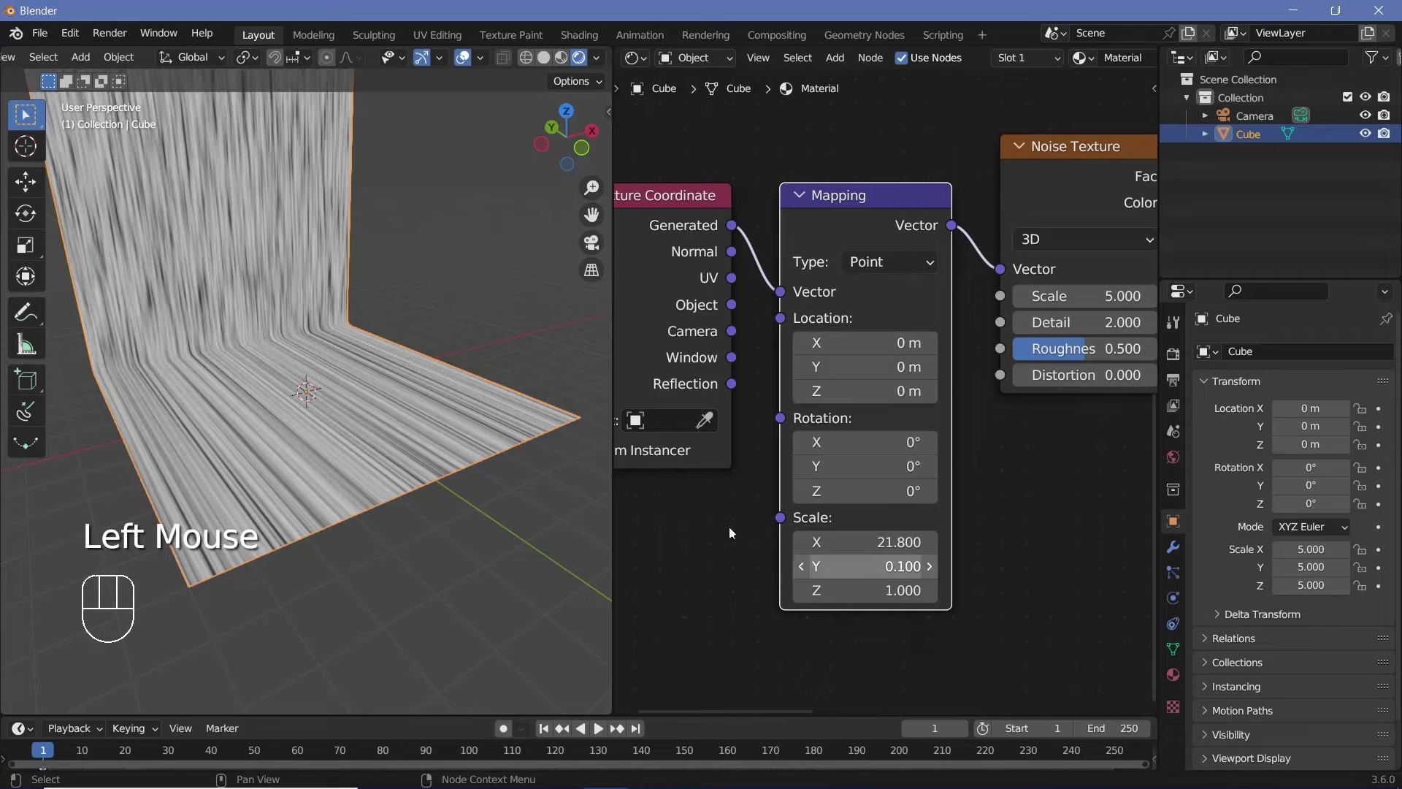
pyautogui.moveTo(300, 465); pyautogui.dragTo(411, 530)
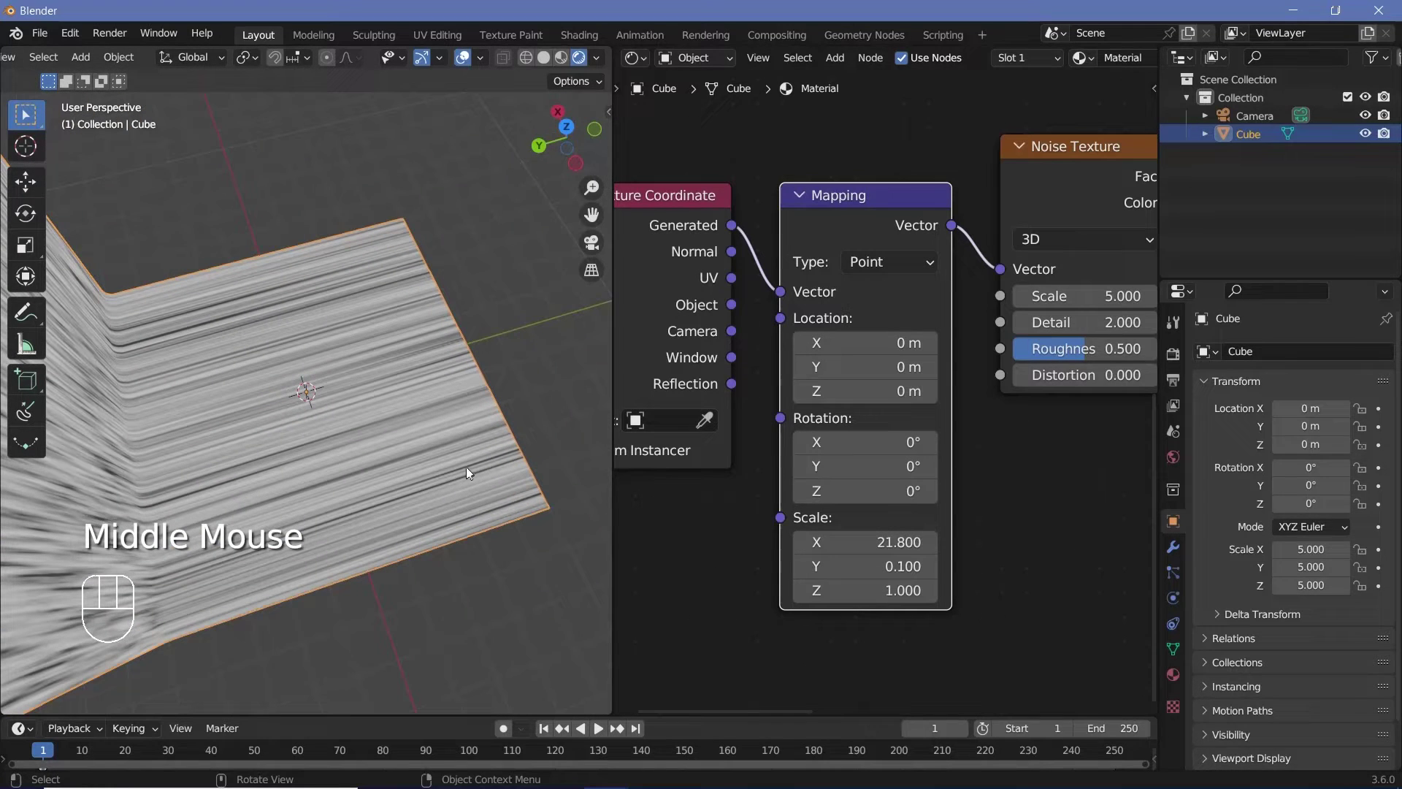
pyautogui.moveTo(385, 486); pyautogui.dragTo(226, 358)
pyautogui.moveTo(241, 363); pyautogui.dragTo(349, 505)
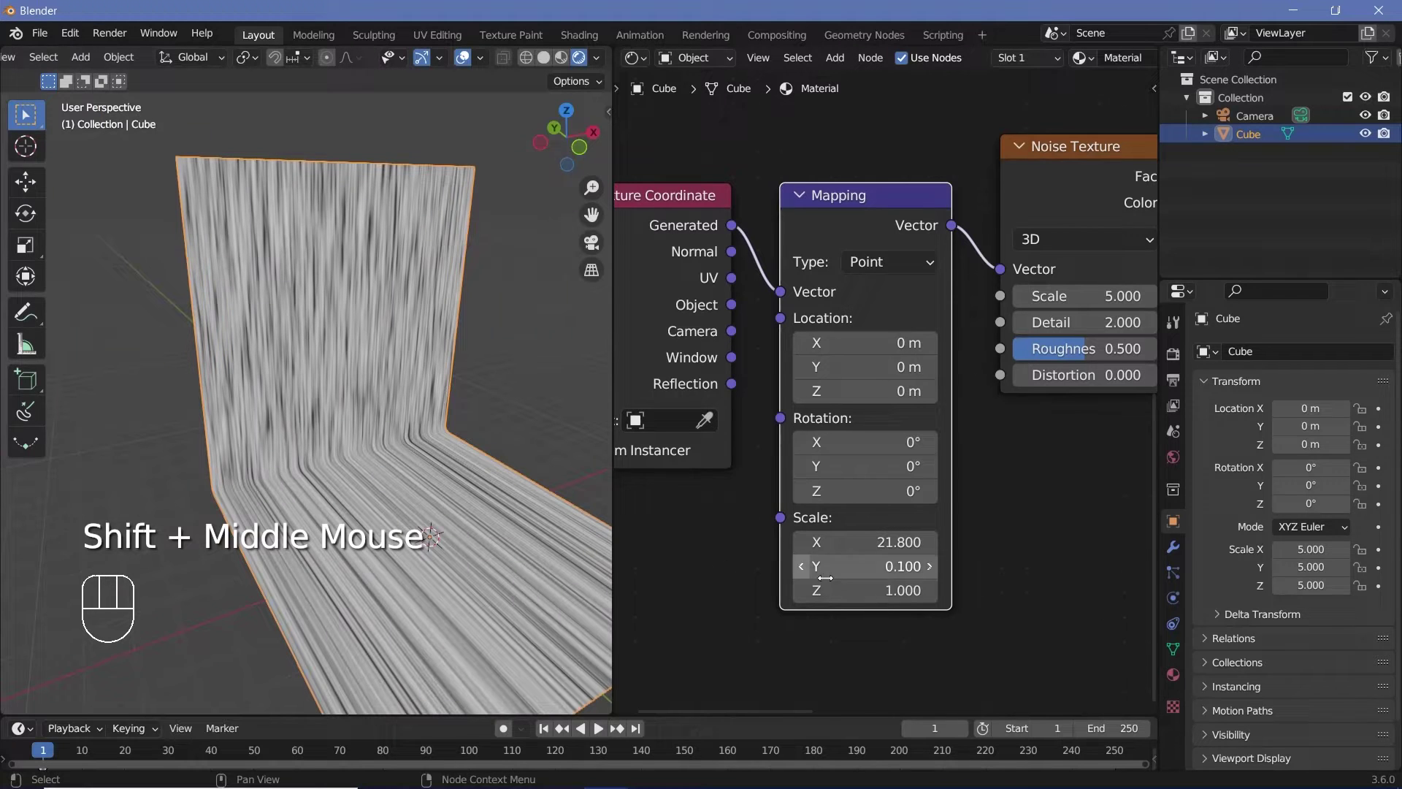
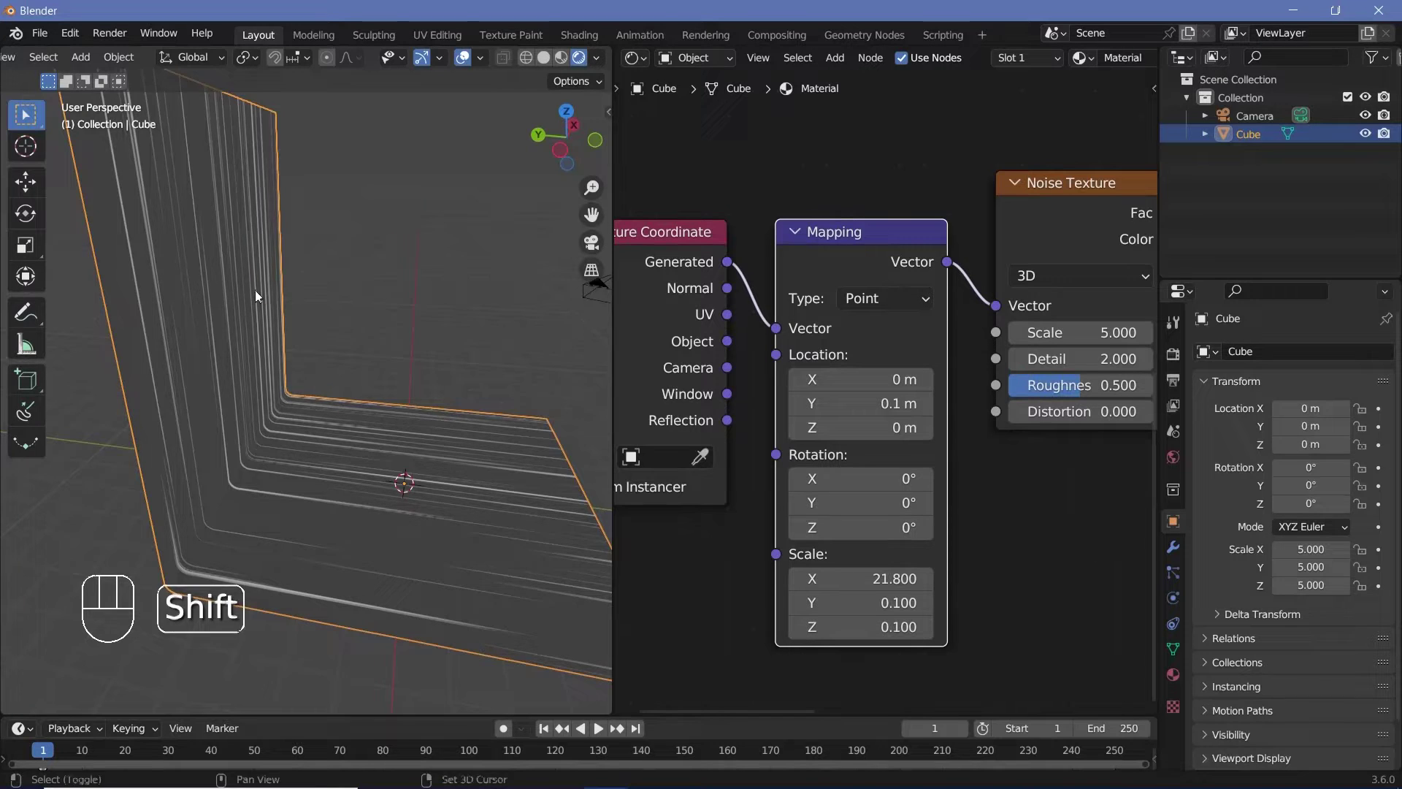
# - Feed UV coordinates into the Mapping node so the stripes run horizontally across the backdrop
pyautogui.middleClick(332, 298)
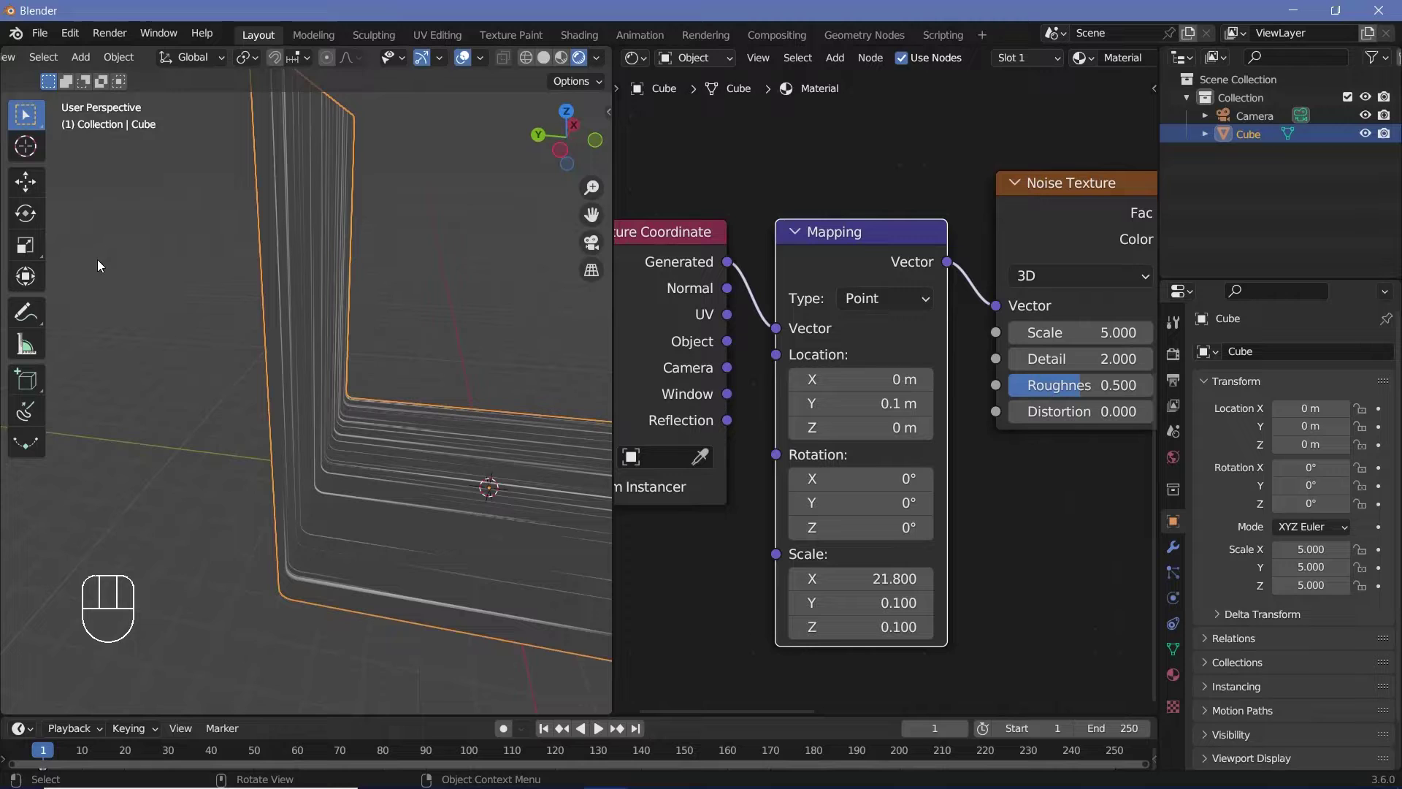
pyautogui.middleClick(406, 309)
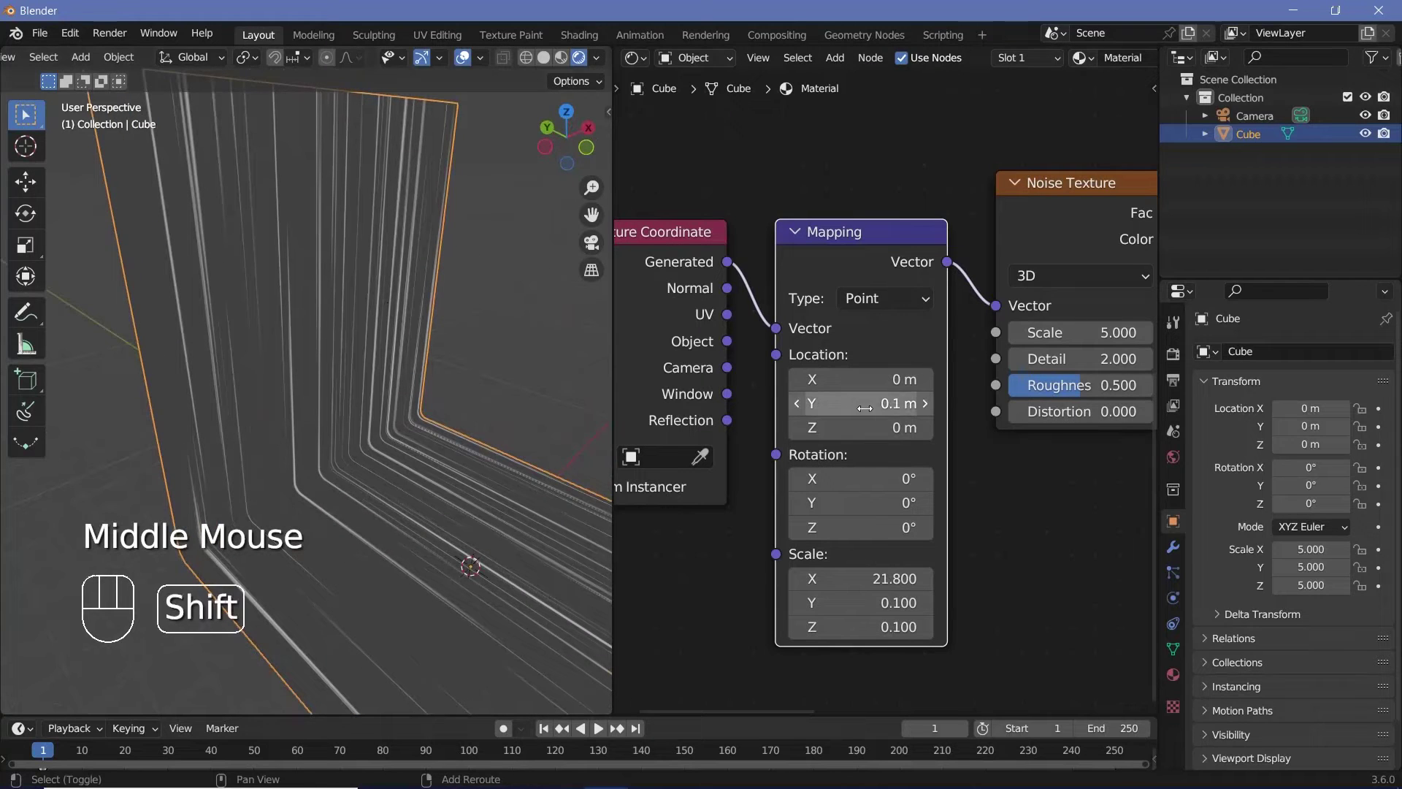
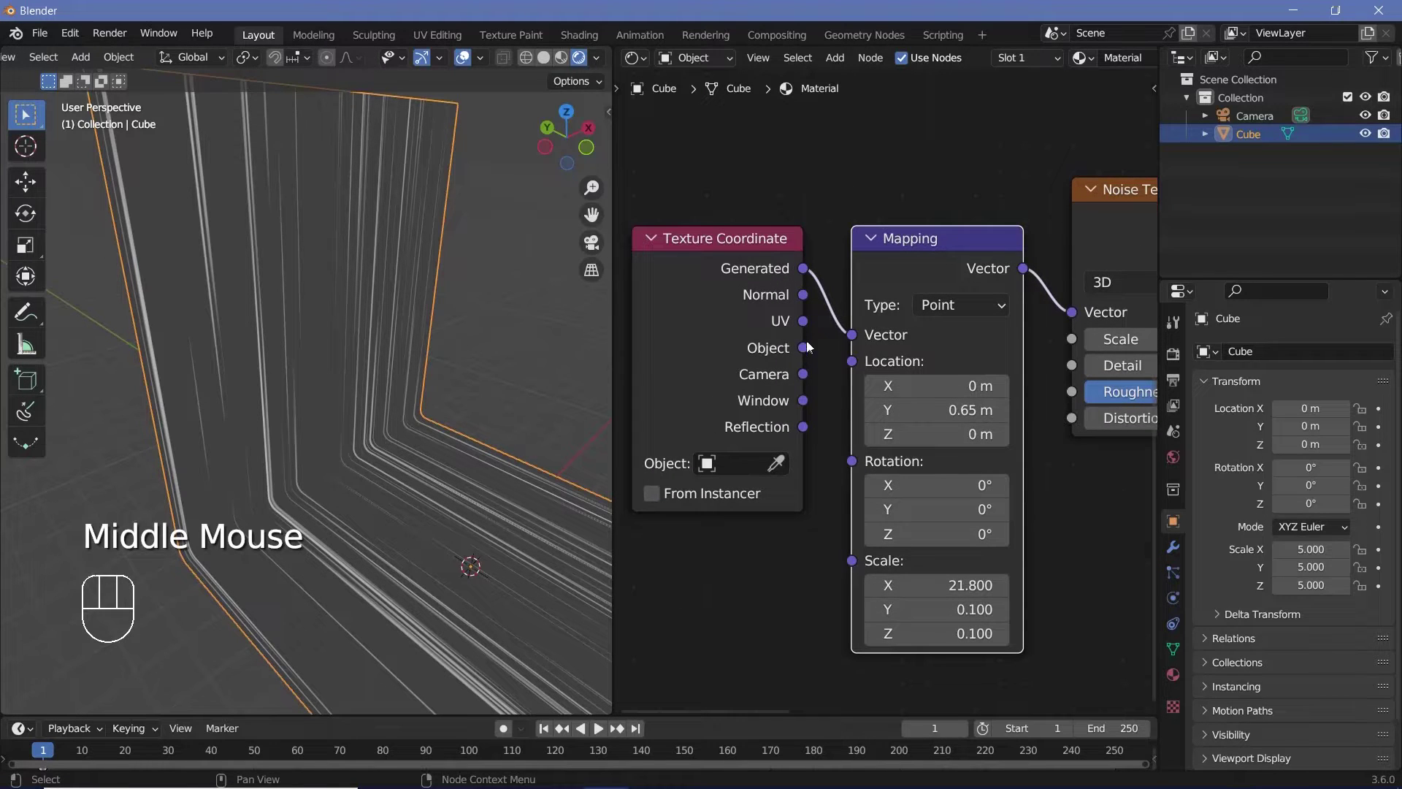
pyautogui.moveTo(812, 326); pyautogui.dragTo(763, 451)
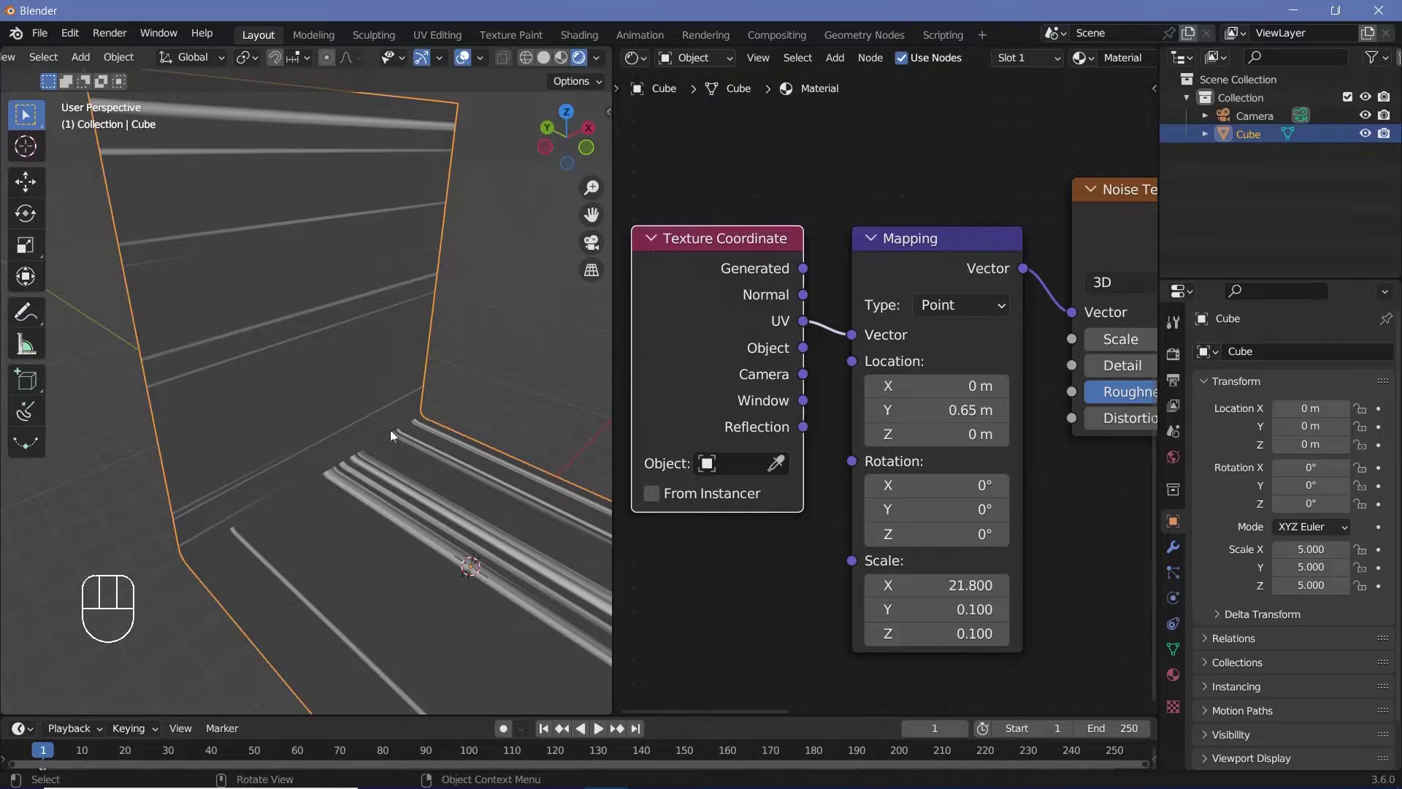
pyautogui.moveTo(337, 430); pyautogui.dragTo(273, 417)
pyautogui.moveTo(526, 462); pyautogui.dragTo(438, 473)
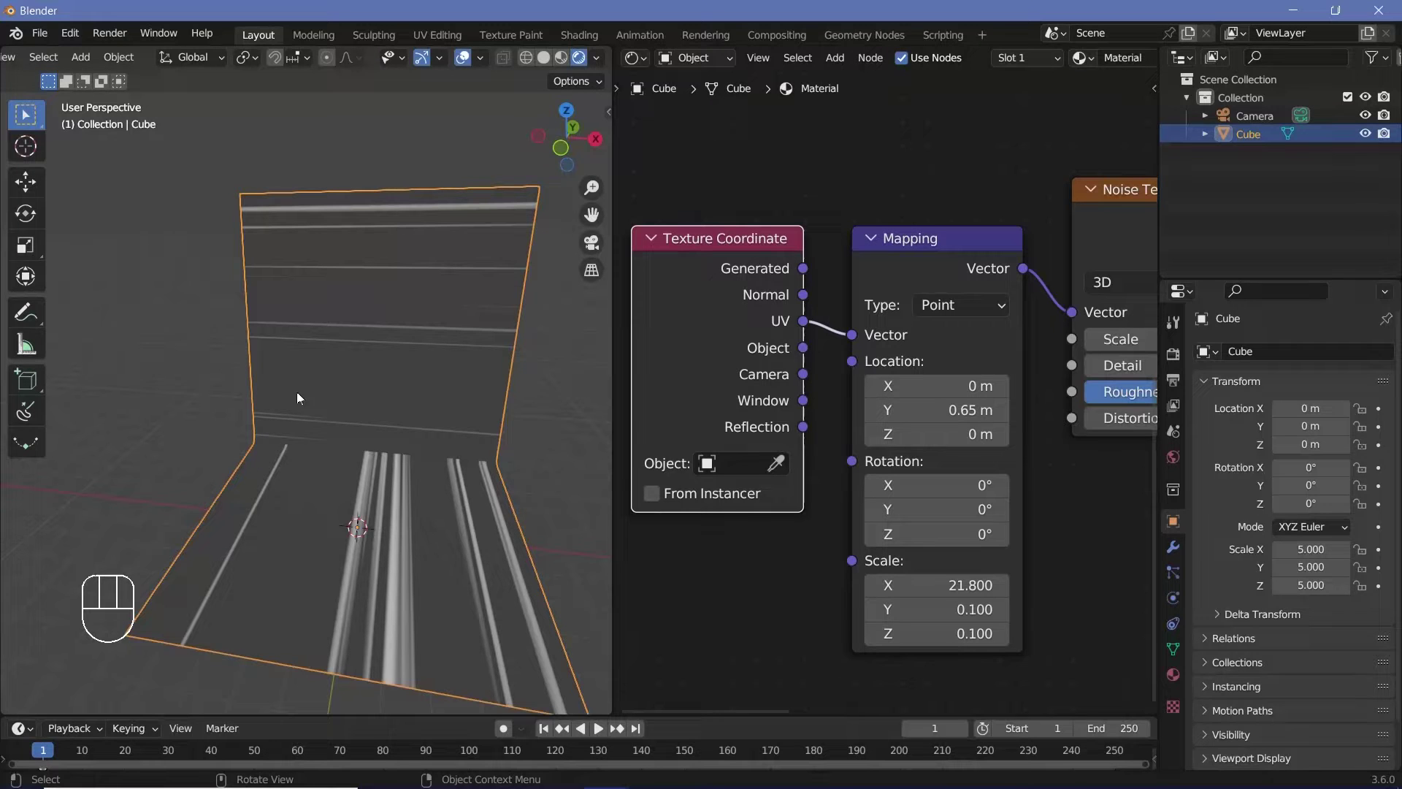
# - Select the whole backdrop mesh in Edit Mode and bring up the UV unwrap menu
pyautogui.middleClick(359, 484)
pyautogui.press('Tab')
pyautogui.press('a')
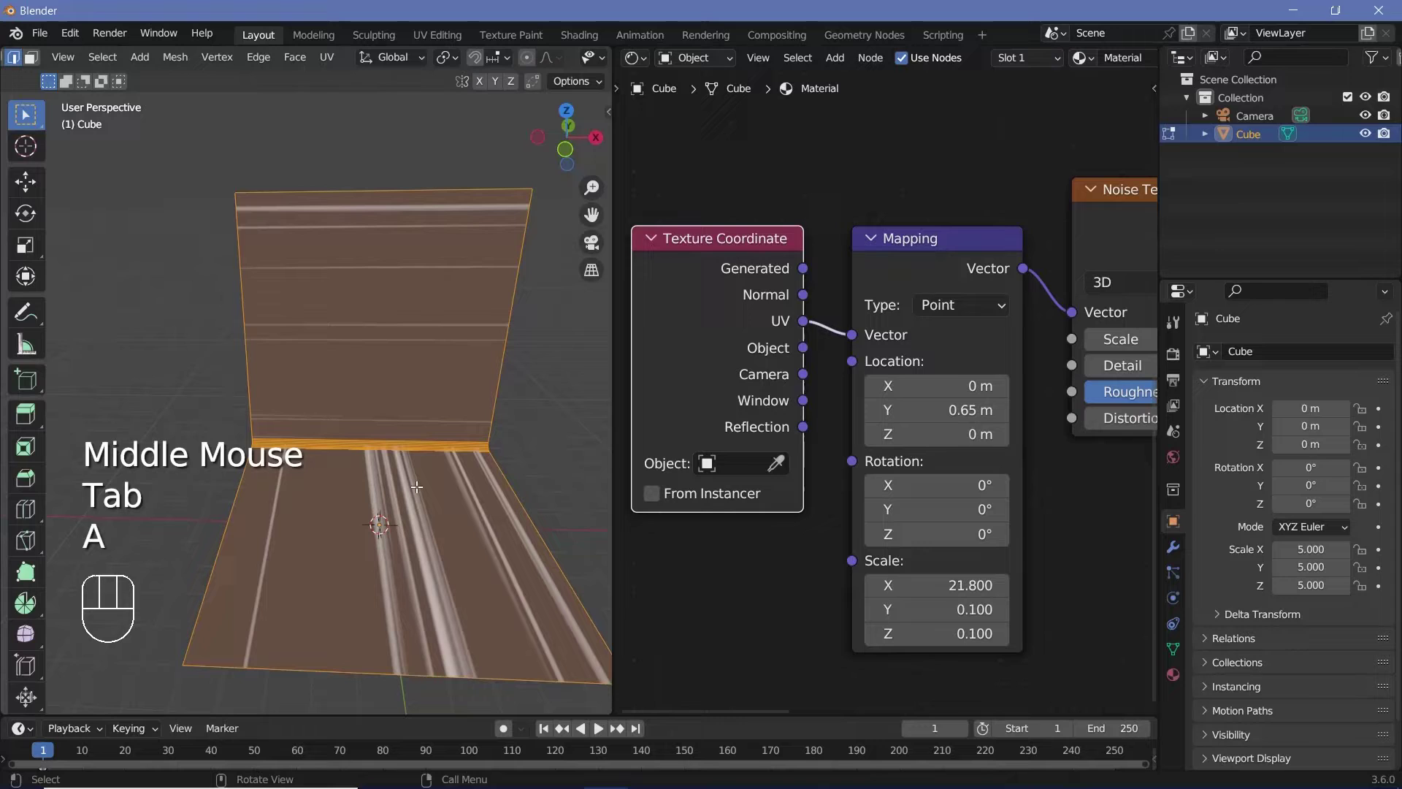
pyautogui.press('u')
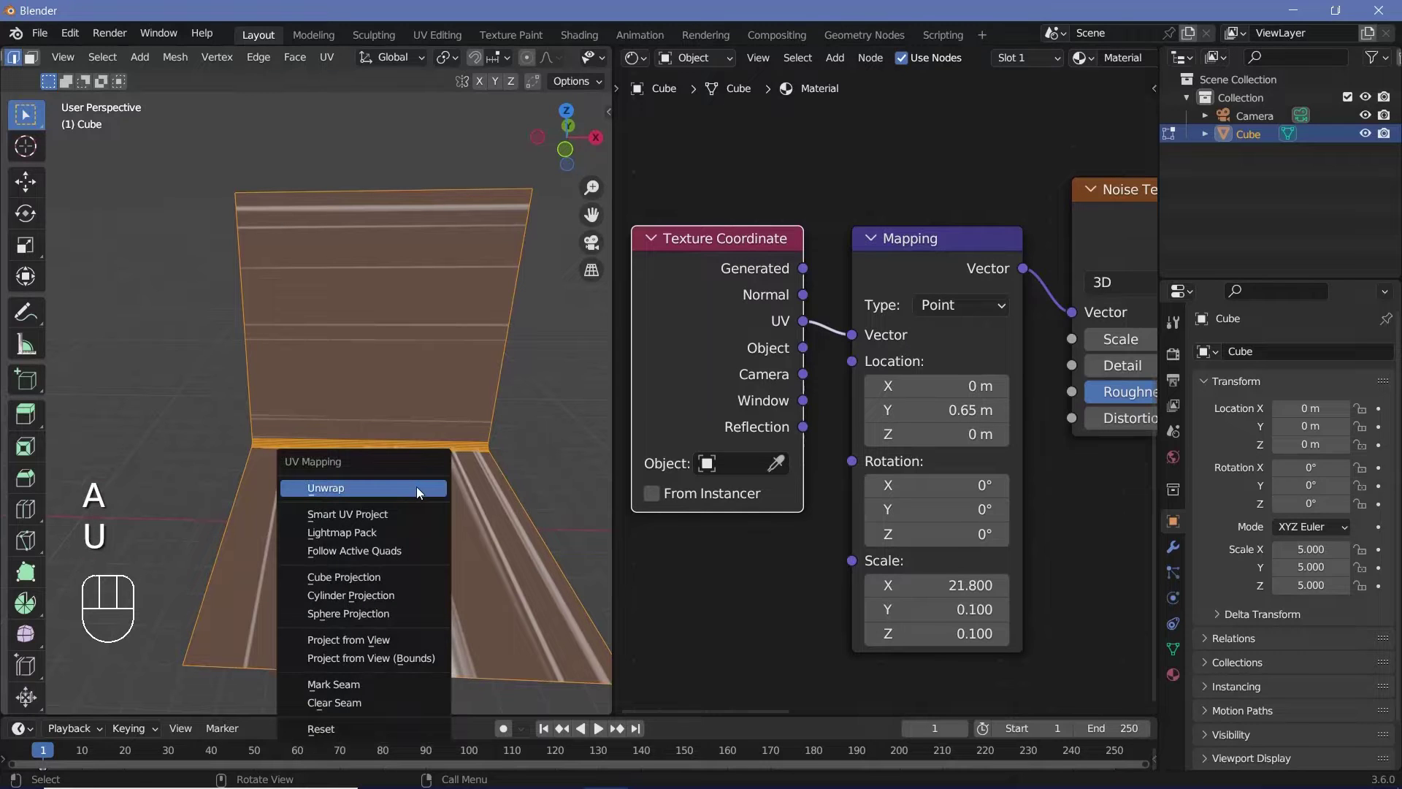
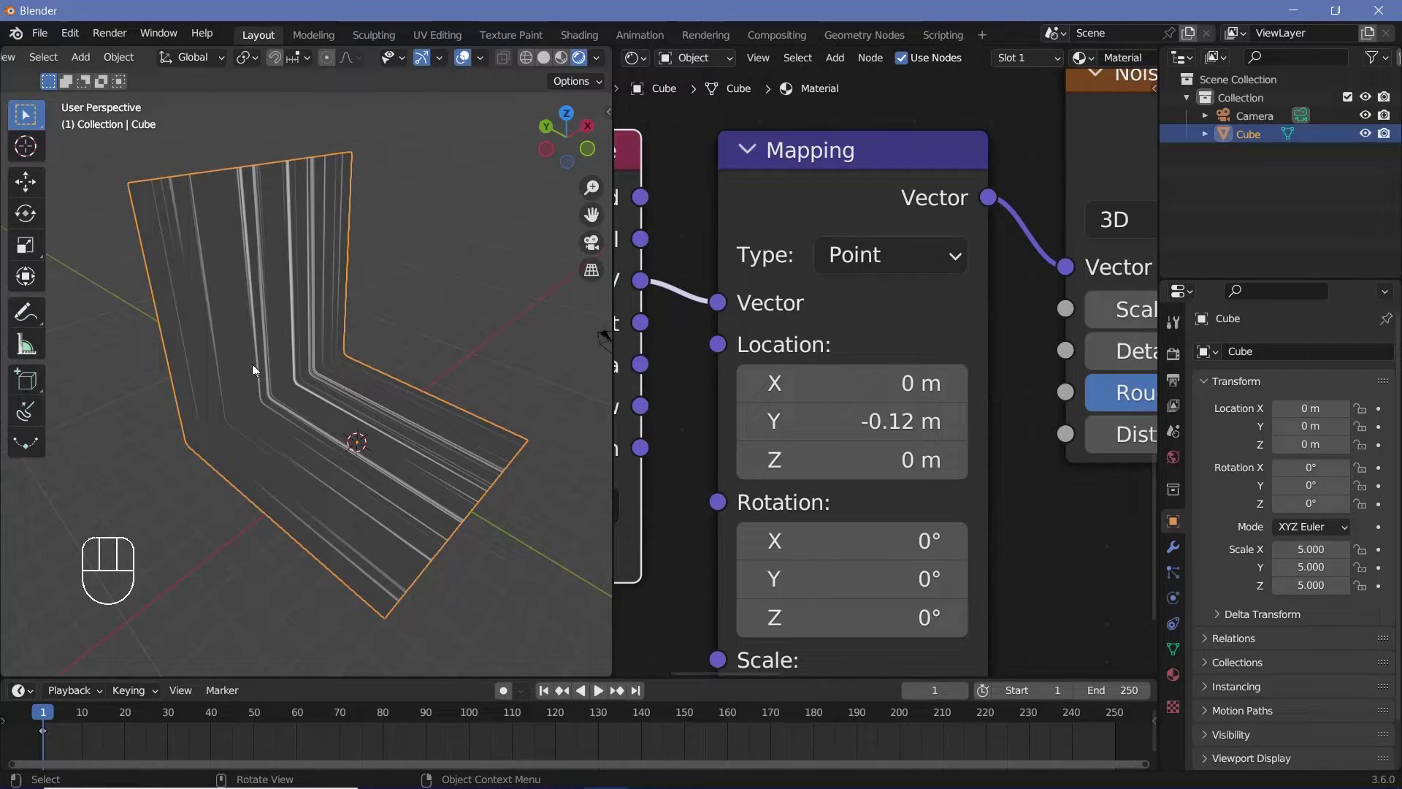
# - Show the render output properties and adjust the frame range settings
pyautogui.press('Right')
pyautogui.click(1184, 391)
pyautogui.moveTo(1312, 517); pyautogui.dragTo(1162, 589)
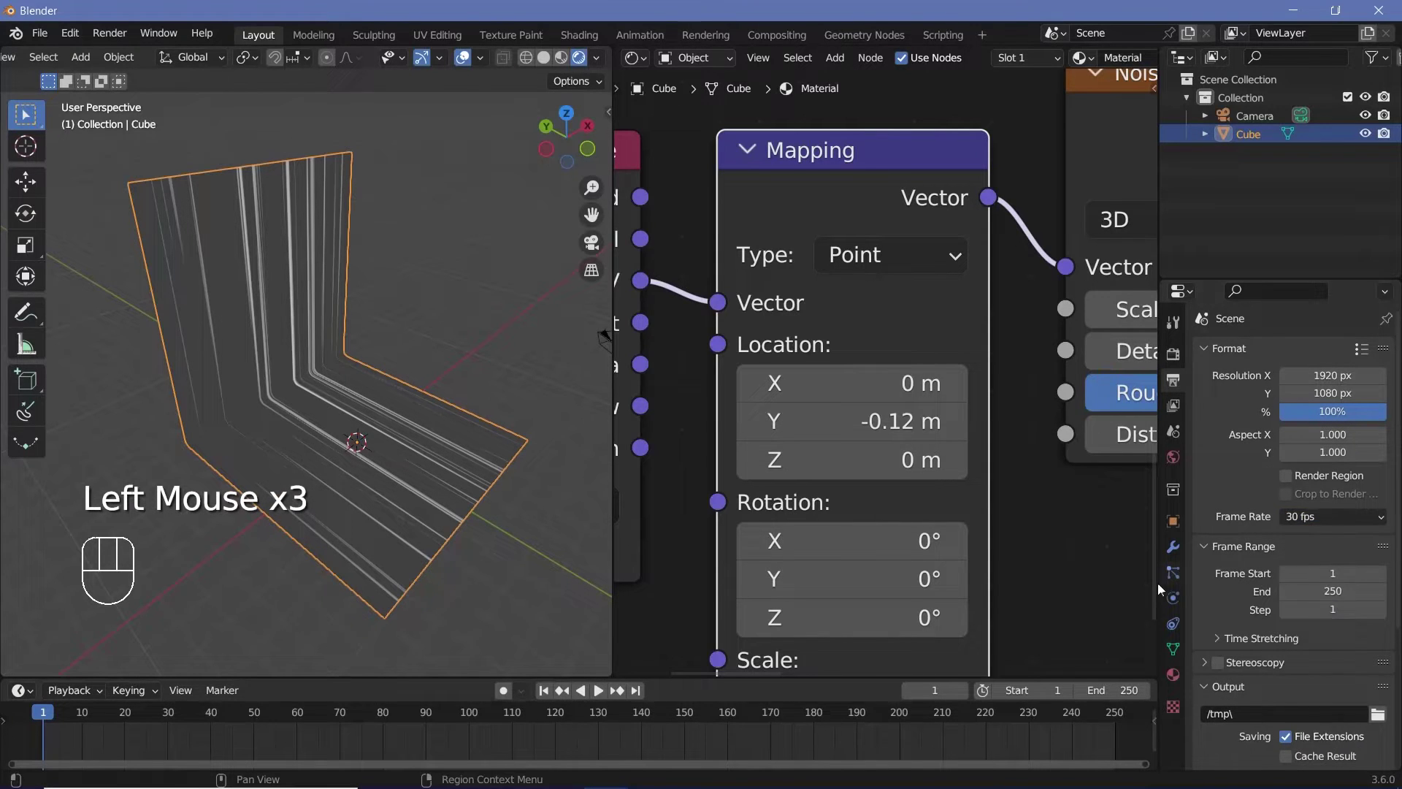
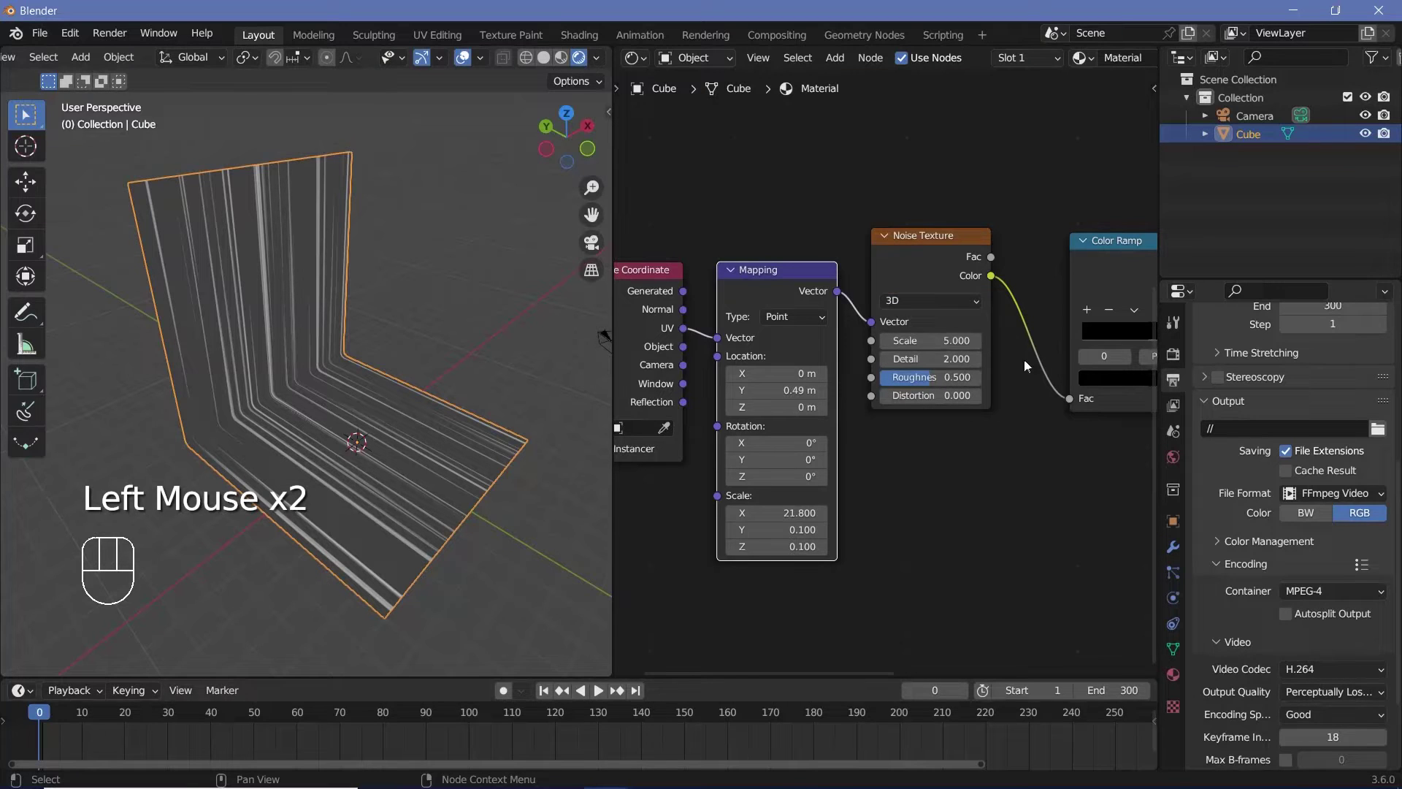
# - Set the Noise Texture dimensions to 2D and clear the node selection
pyautogui.middleClick(914, 301)
pyautogui.click(1051, 275)
pyautogui.moveTo(1022, 305); pyautogui.dragTo(993, 490)
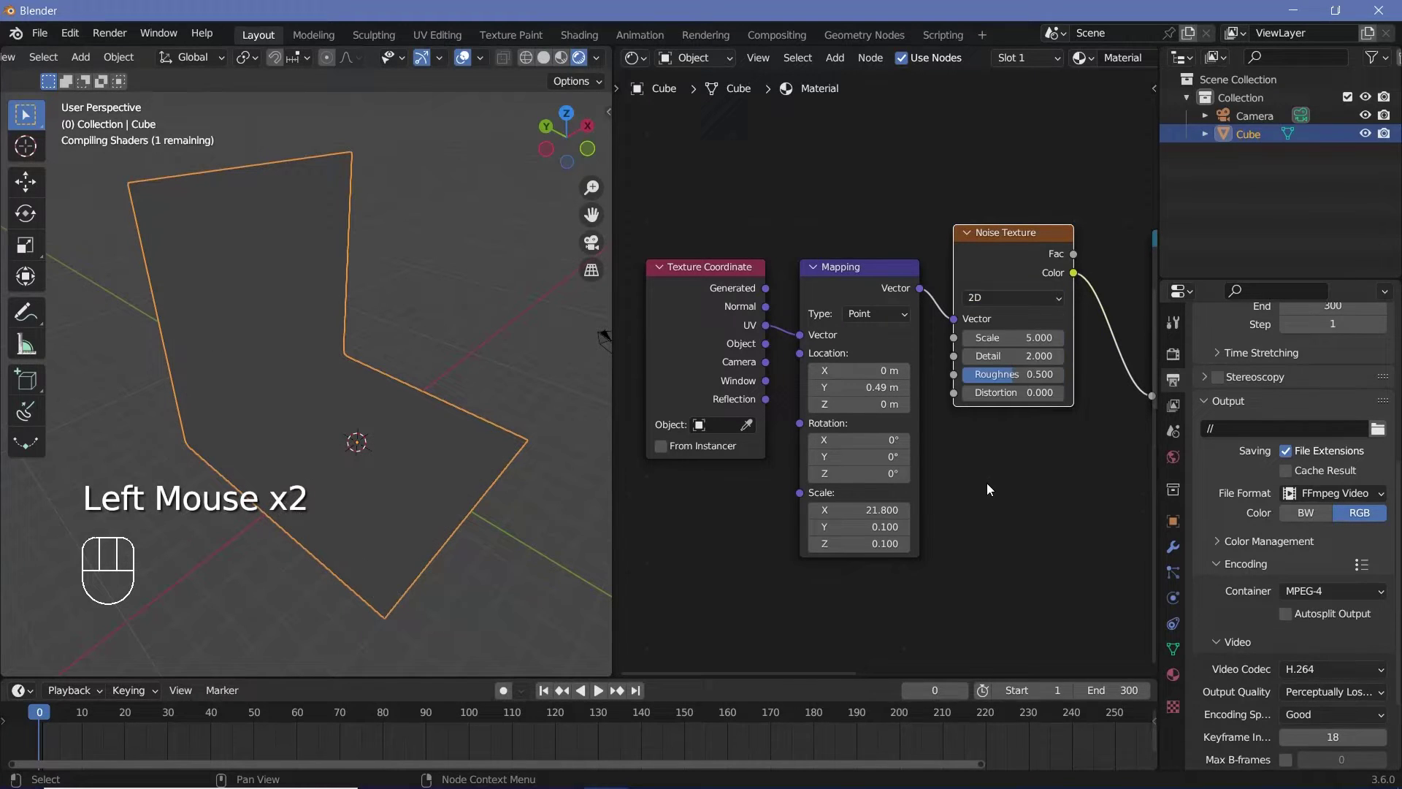
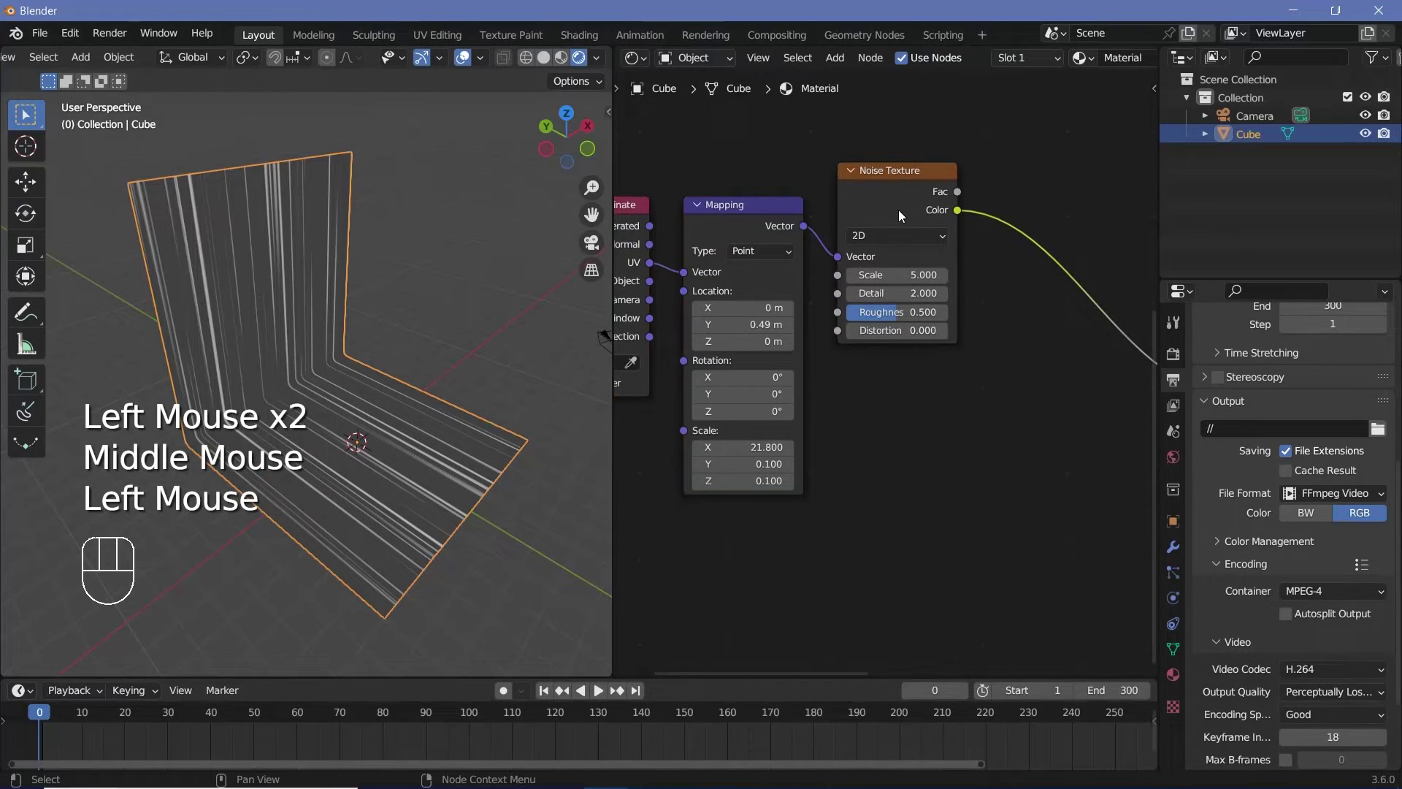
pyautogui.click(904, 217)
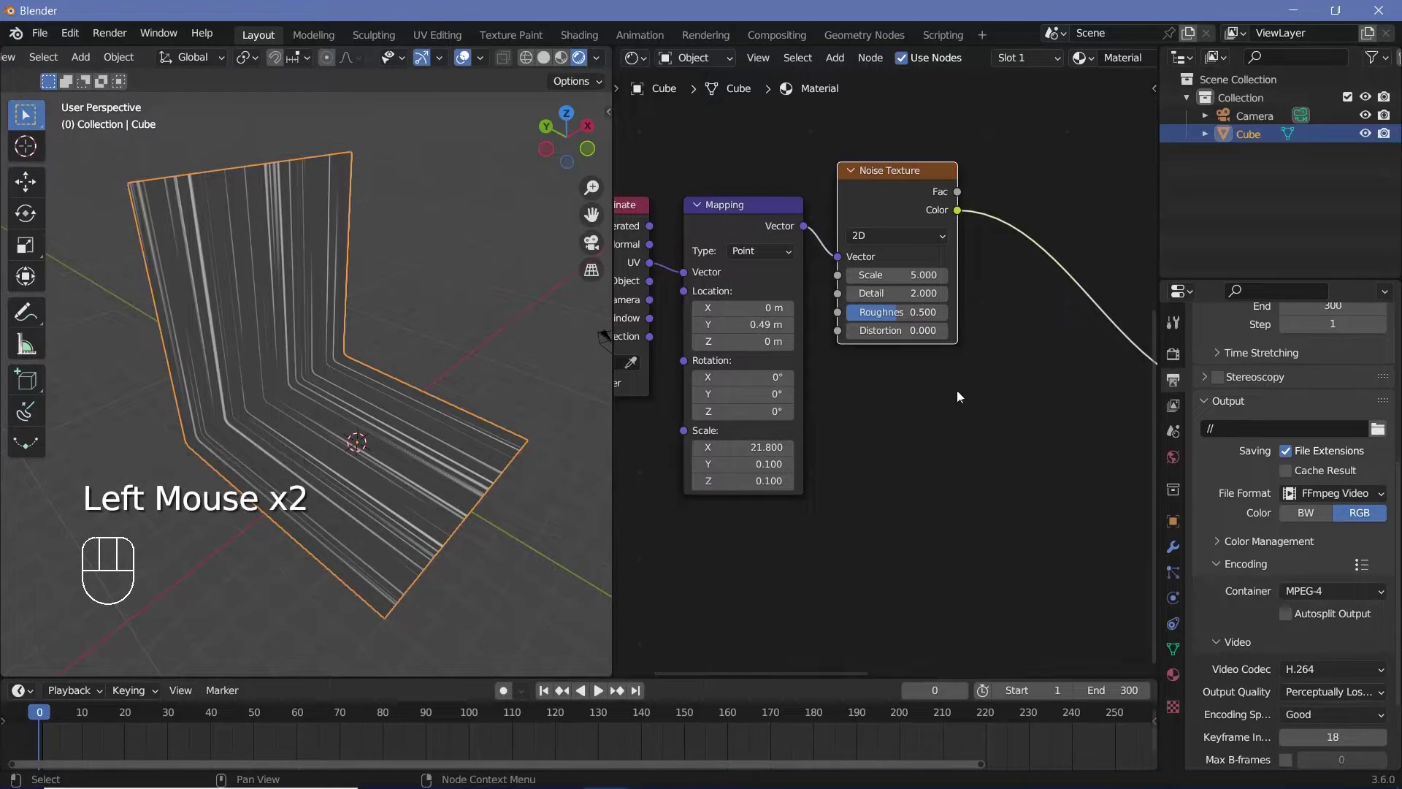
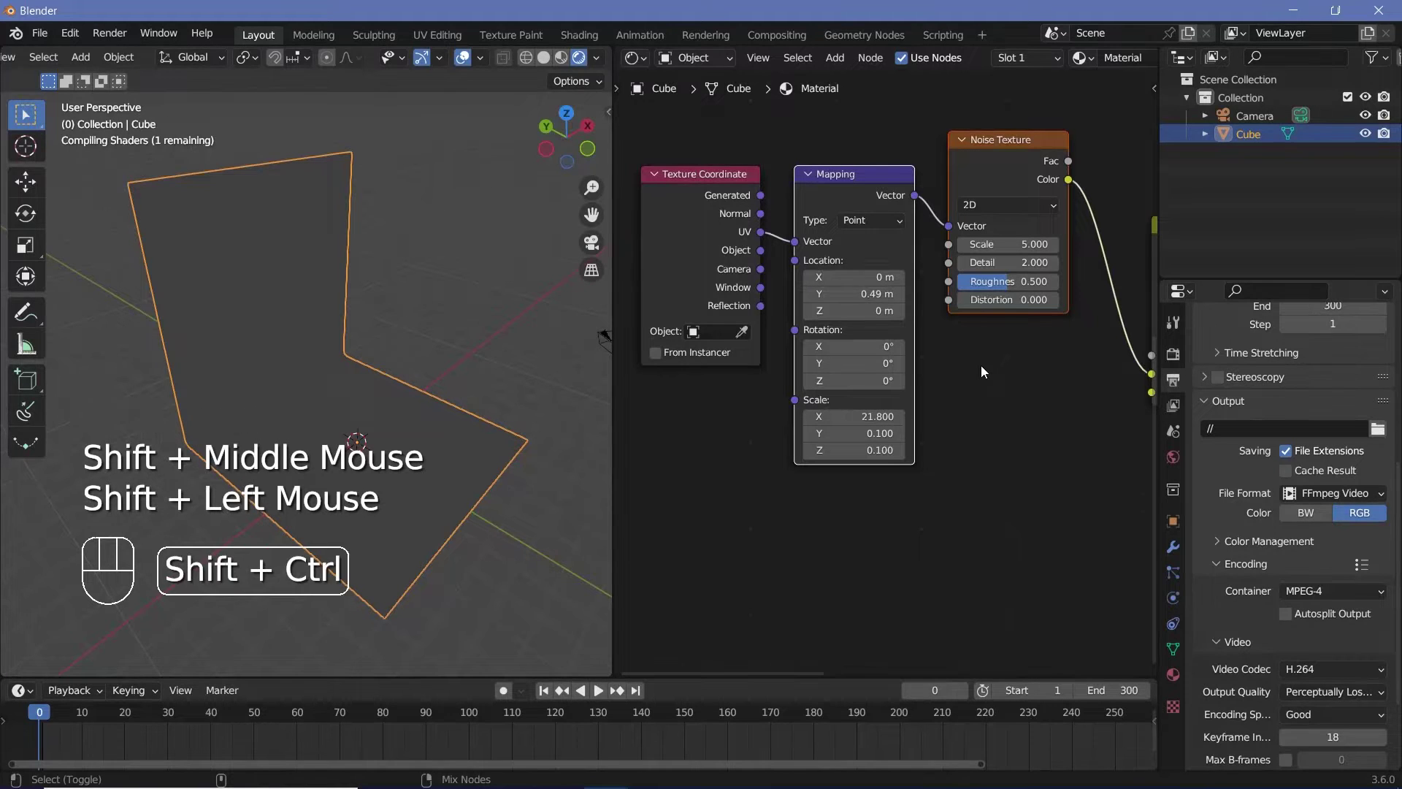
# - Duplicate the Mapping and Noise branch and feed both noise colours into the Mix node
pyautogui.press('ctrl+shift+d')
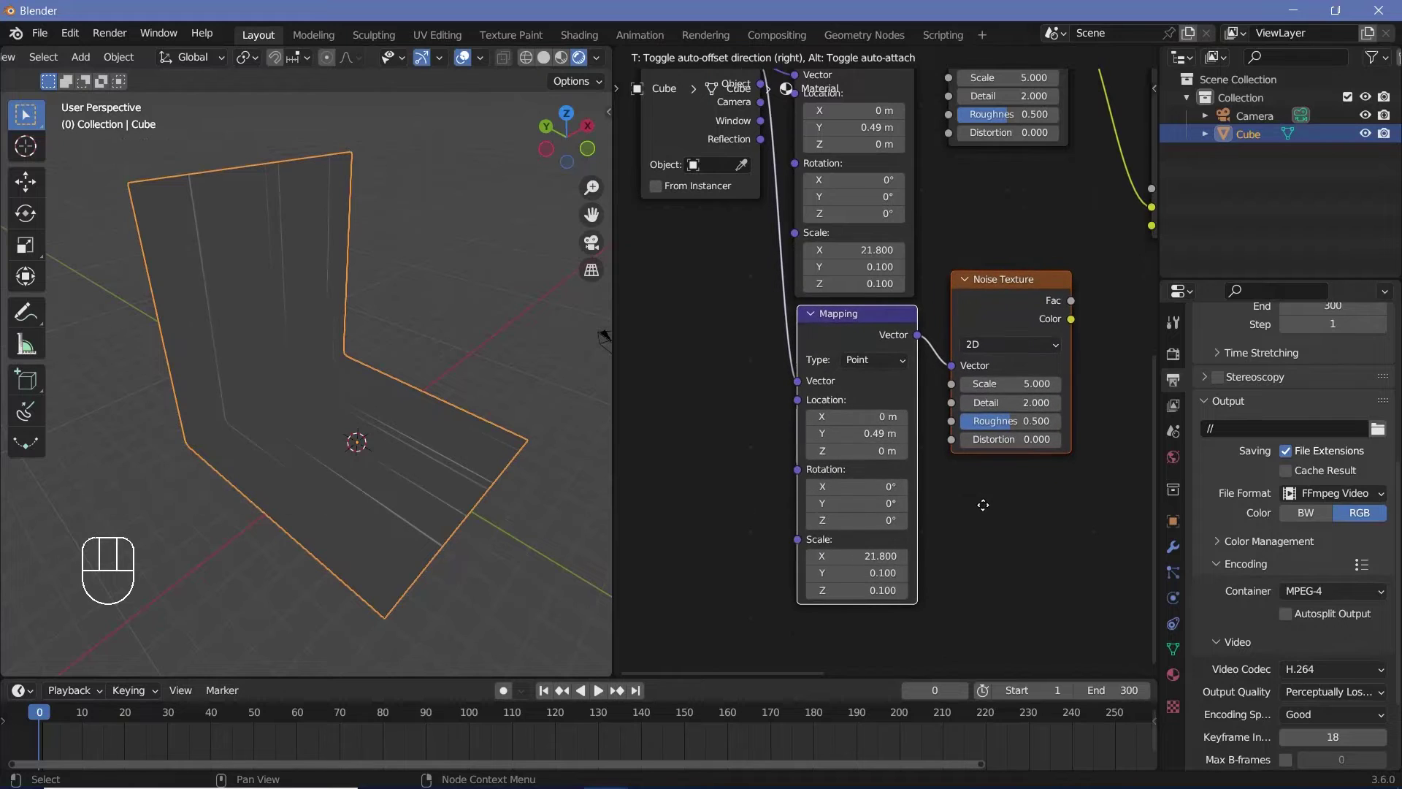
pyautogui.middleClick(787, 490)
pyautogui.moveTo(883, 396); pyautogui.dragTo(969, 551)
pyautogui.middleClick(1065, 508)
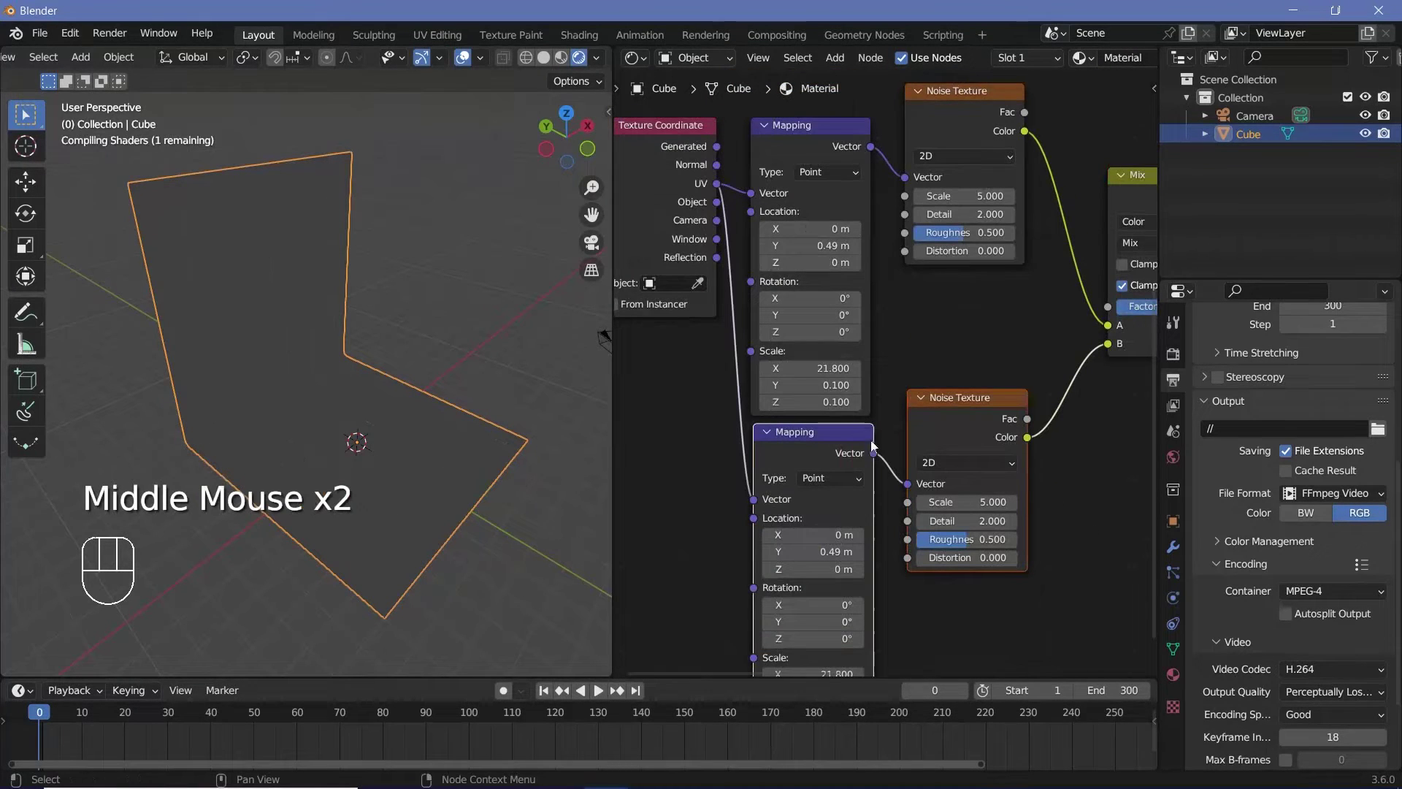
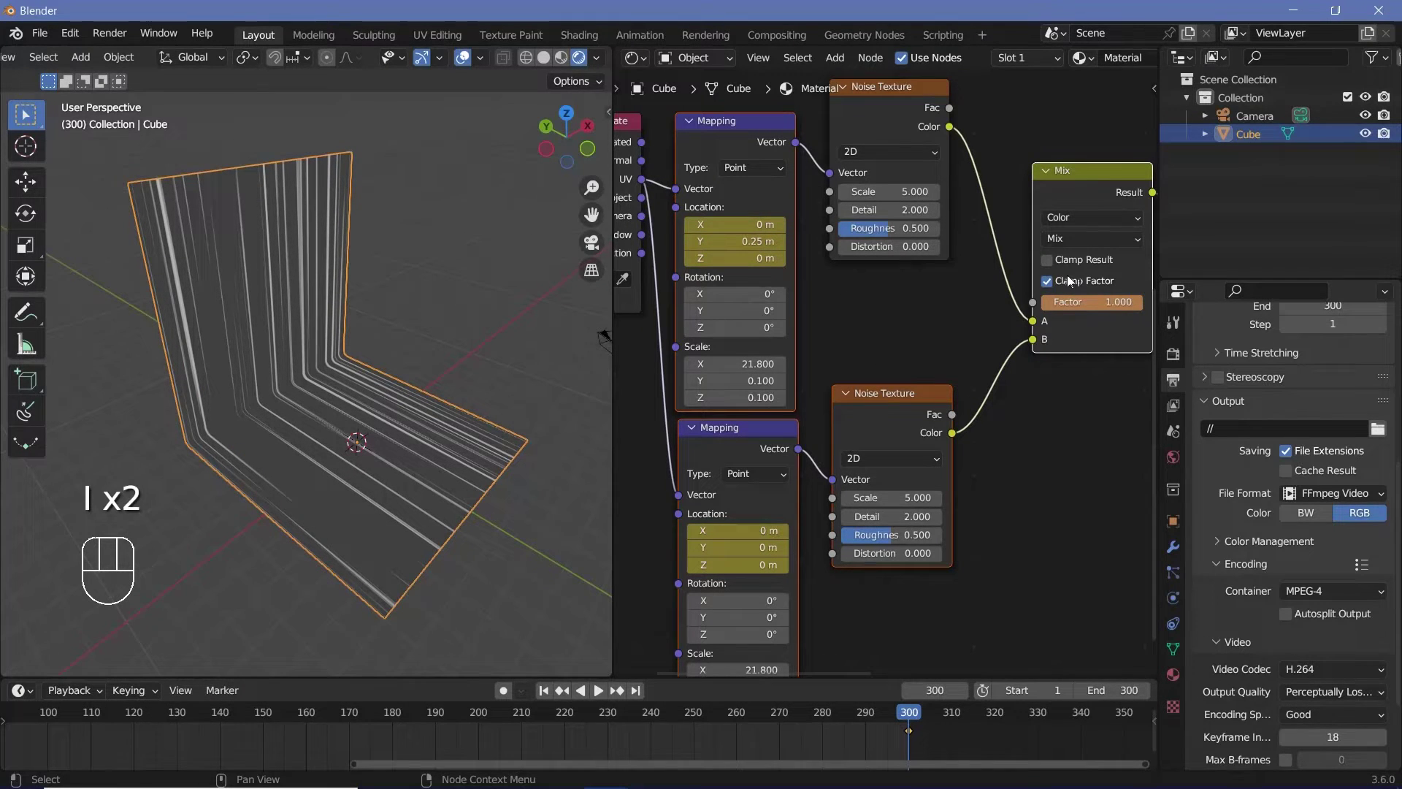
# - Keyframe the values, set the keyframes to Linear interpolation and play the animation
pyautogui.press('i')
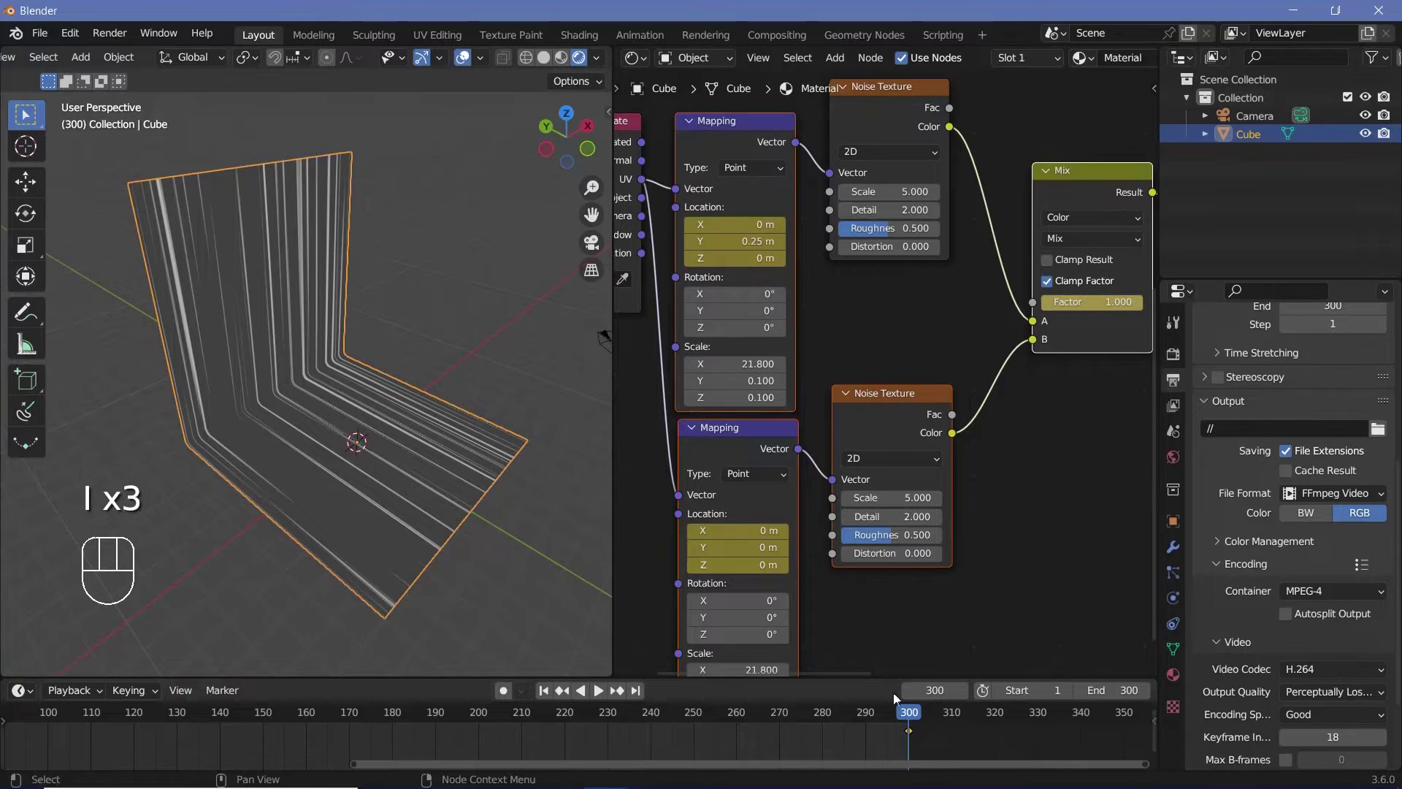
pyautogui.press('t')
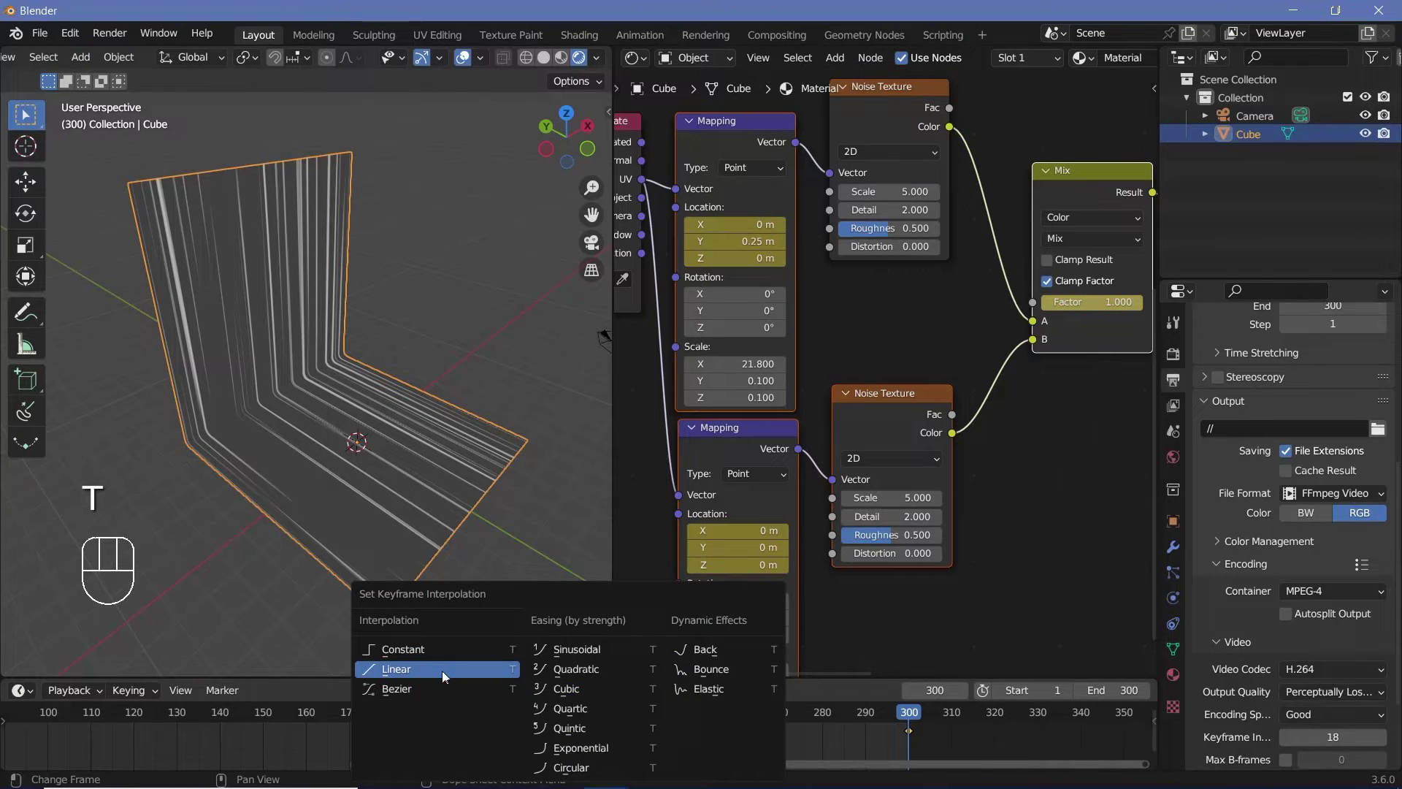
pyautogui.press('space')
# - Orbit the viewport to watch the streaks slide along the plane
pyautogui.moveTo(429, 463); pyautogui.dragTo(360, 448)
pyautogui.moveTo(349, 426); pyautogui.dragTo(333, 378)
pyautogui.moveTo(352, 370); pyautogui.dragTo(384, 368)
pyautogui.middleClick(389, 368)
pyautogui.middleClick(373, 367)
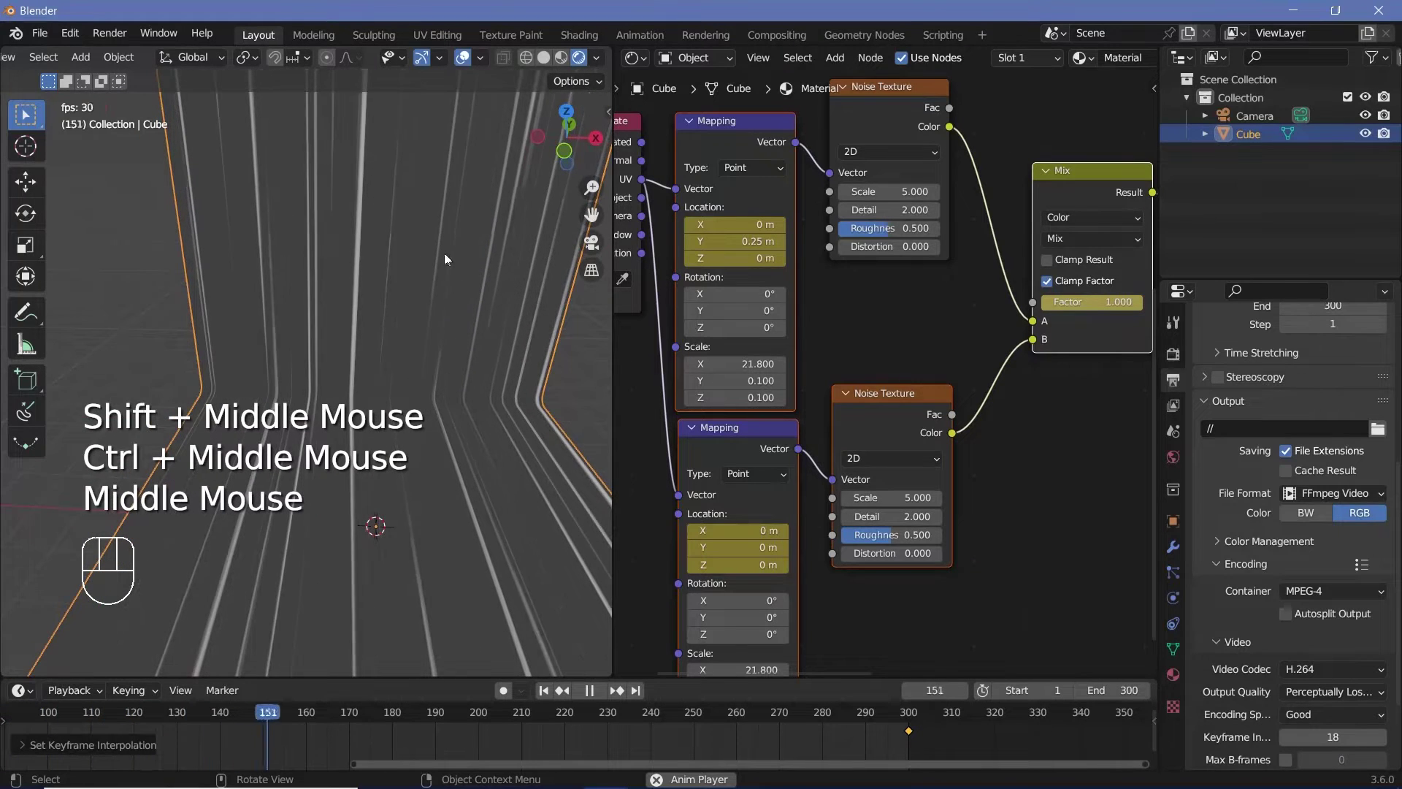
pyautogui.moveTo(488, 497); pyautogui.dragTo(487, 467)
# - Pause playback facing the plane to set both noise scales to 10, then resume
pyautogui.moveTo(475, 463); pyautogui.dragTo(436, 401)
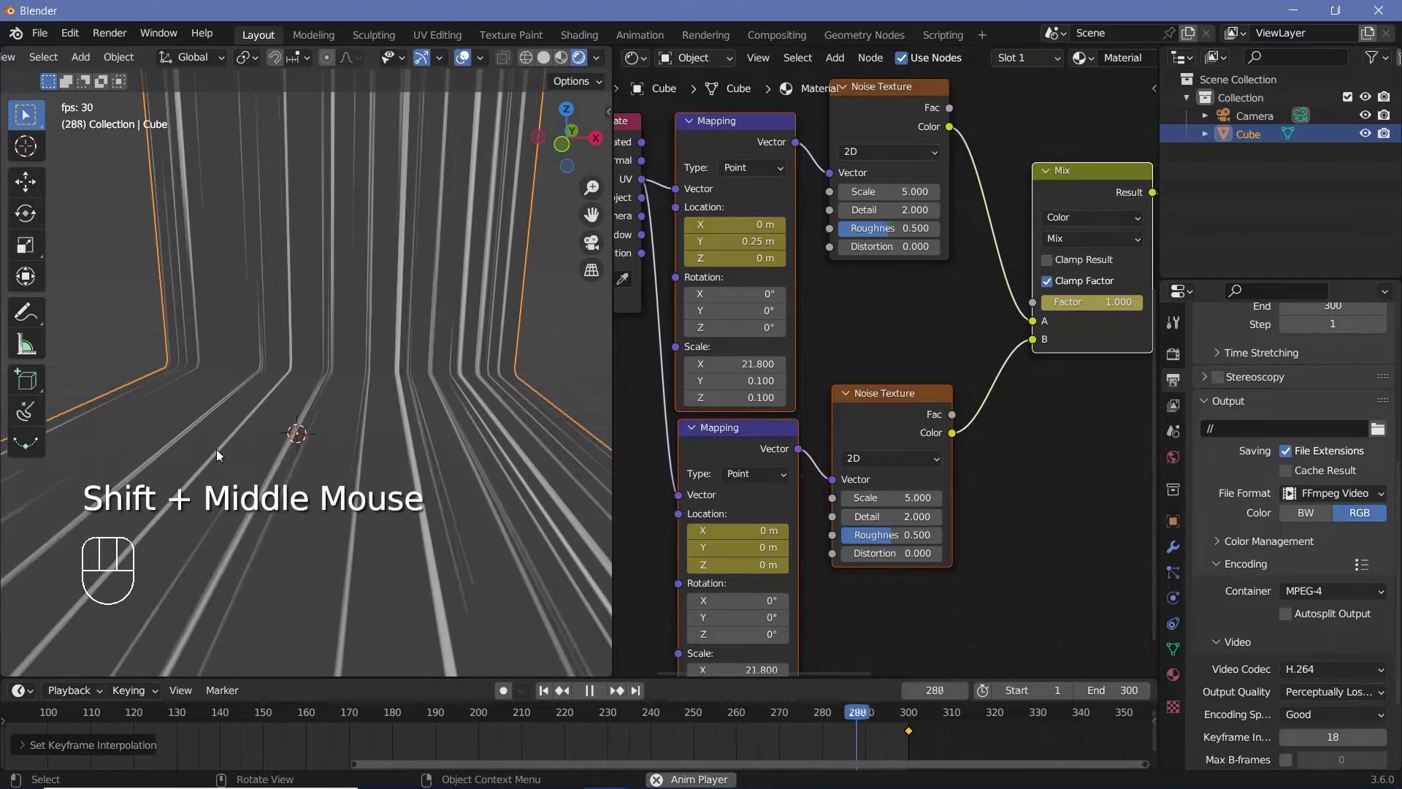
pyautogui.press('space')
pyautogui.moveTo(424, 410); pyautogui.dragTo(427, 453)
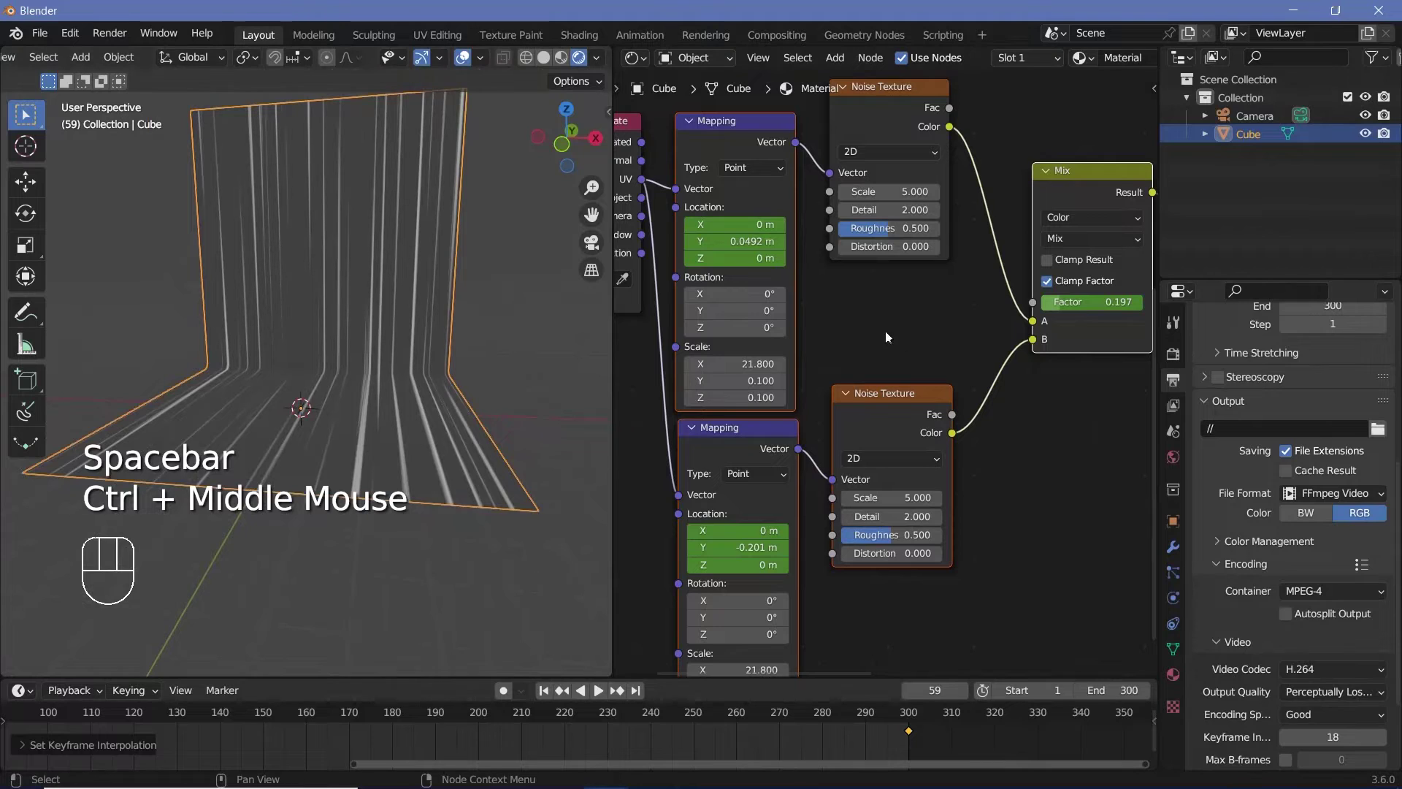
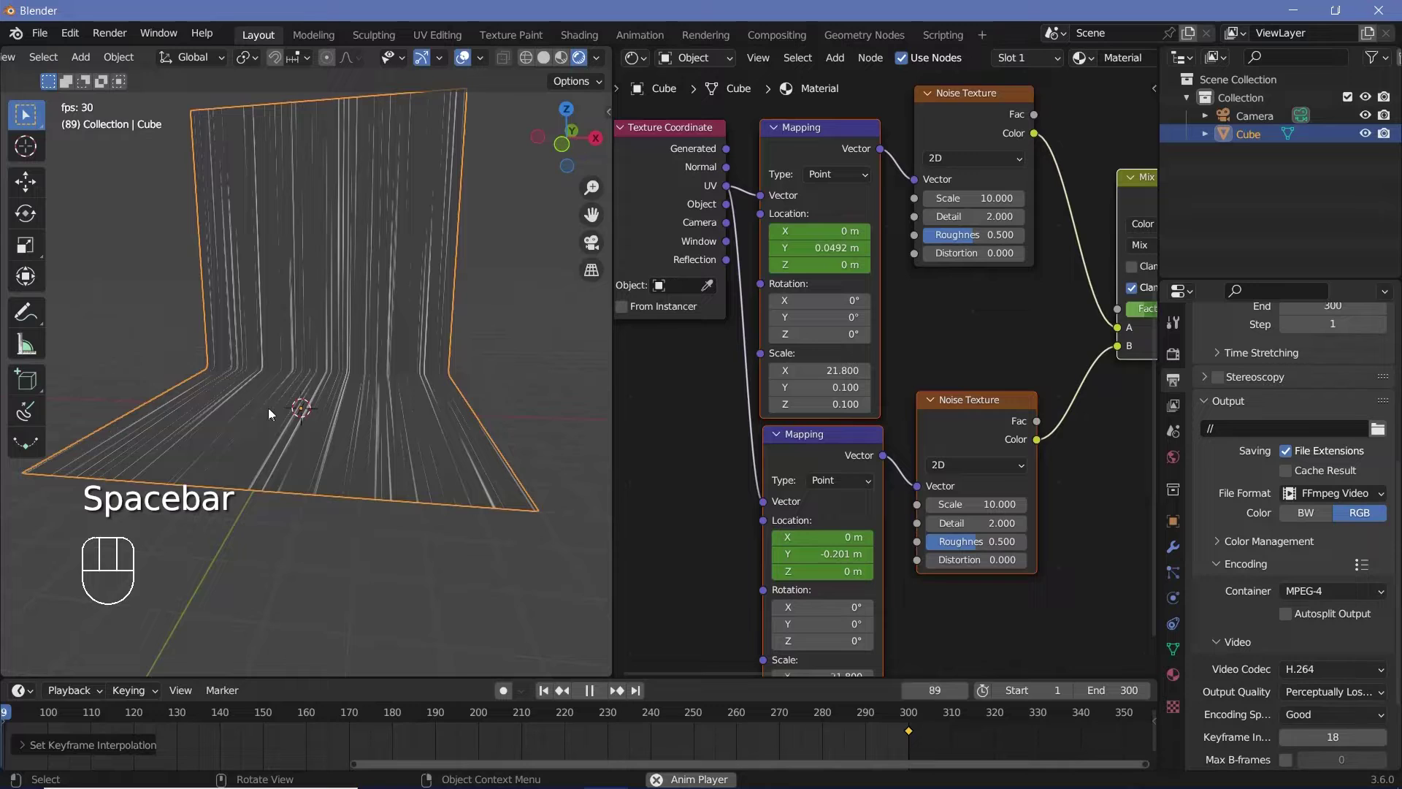
pyautogui.press('space')
pyautogui.middleClick(255, 384)
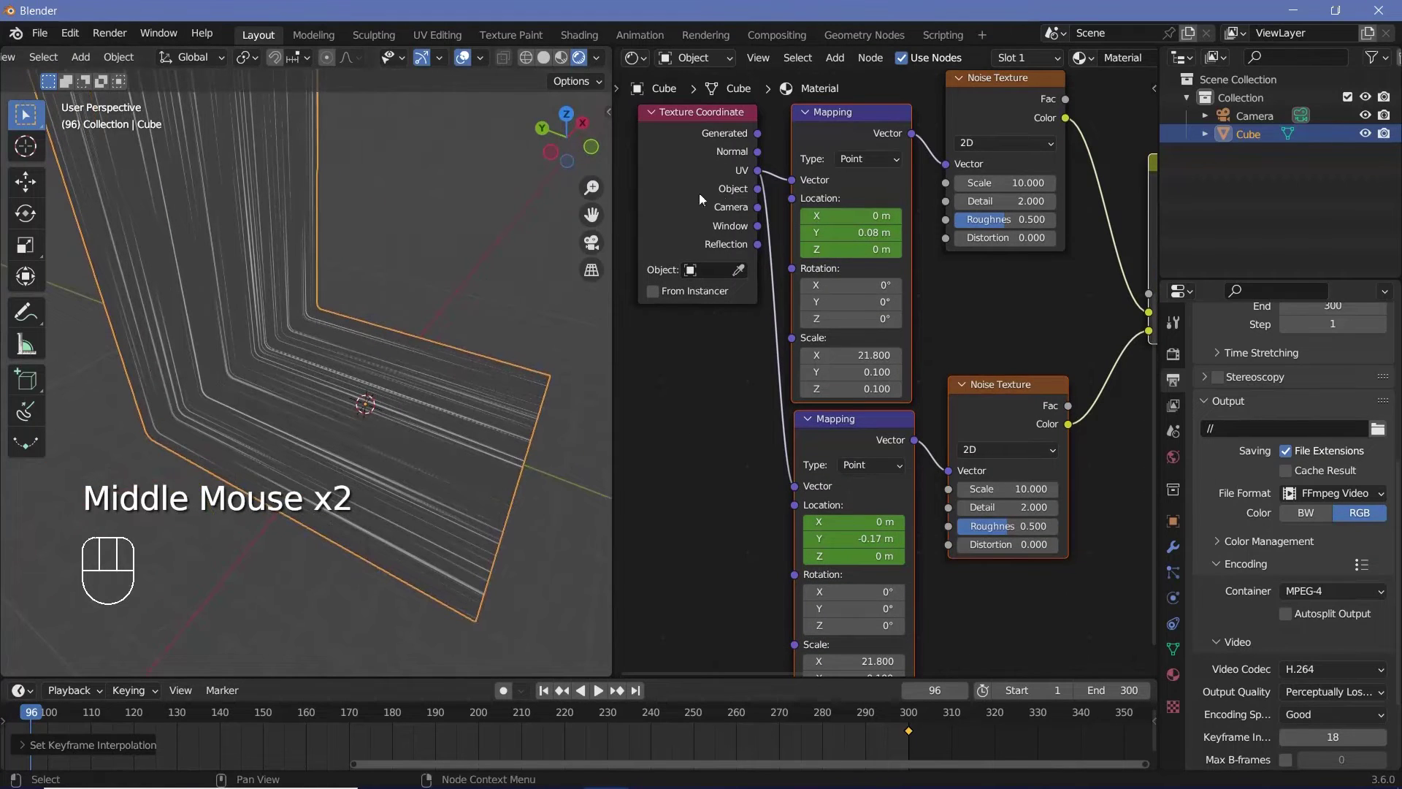
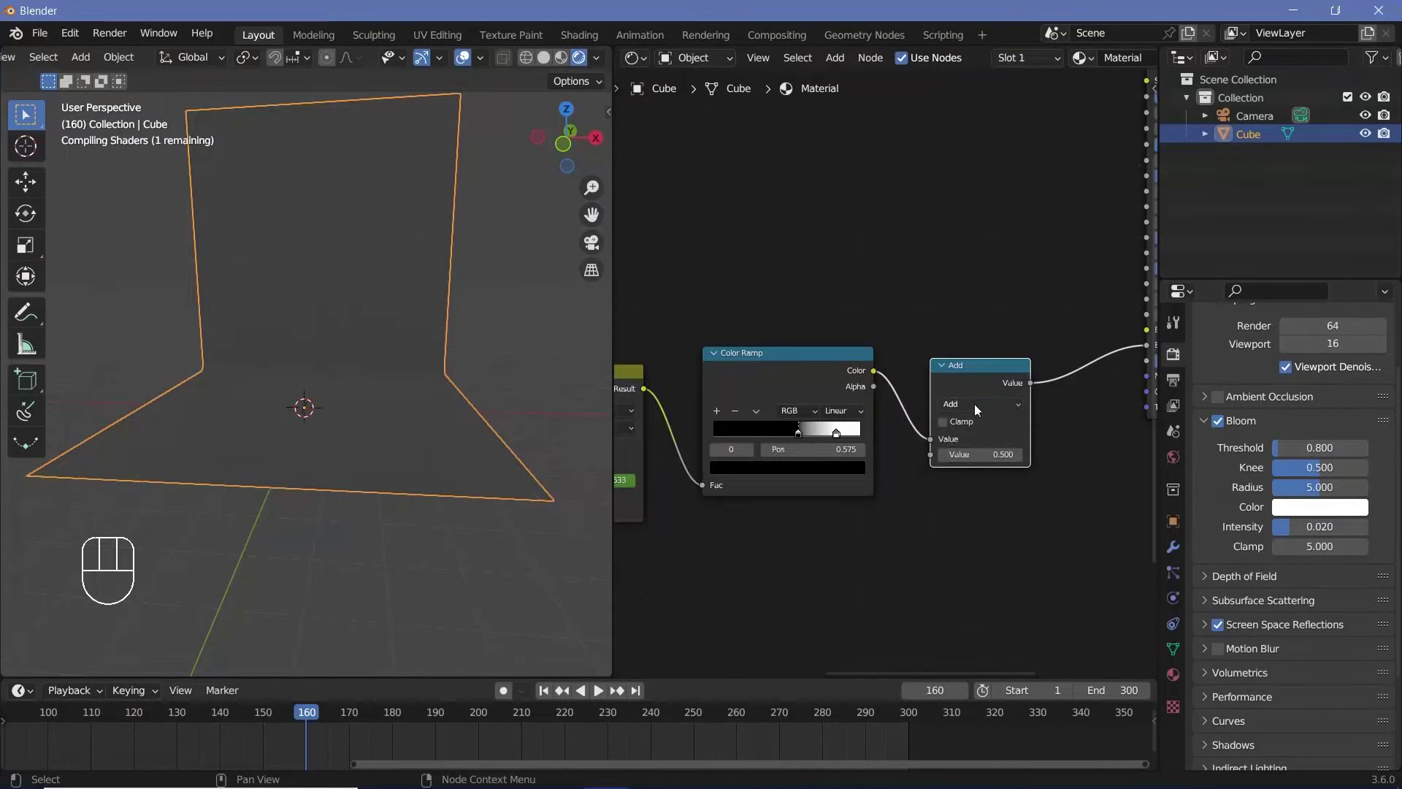
# - Switch the Math node to Multiply so the Color Ramp ×1000 drives Emission Strength
pyautogui.click(986, 412)
pyautogui.moveTo(987, 412); pyautogui.dragTo(600, 478)
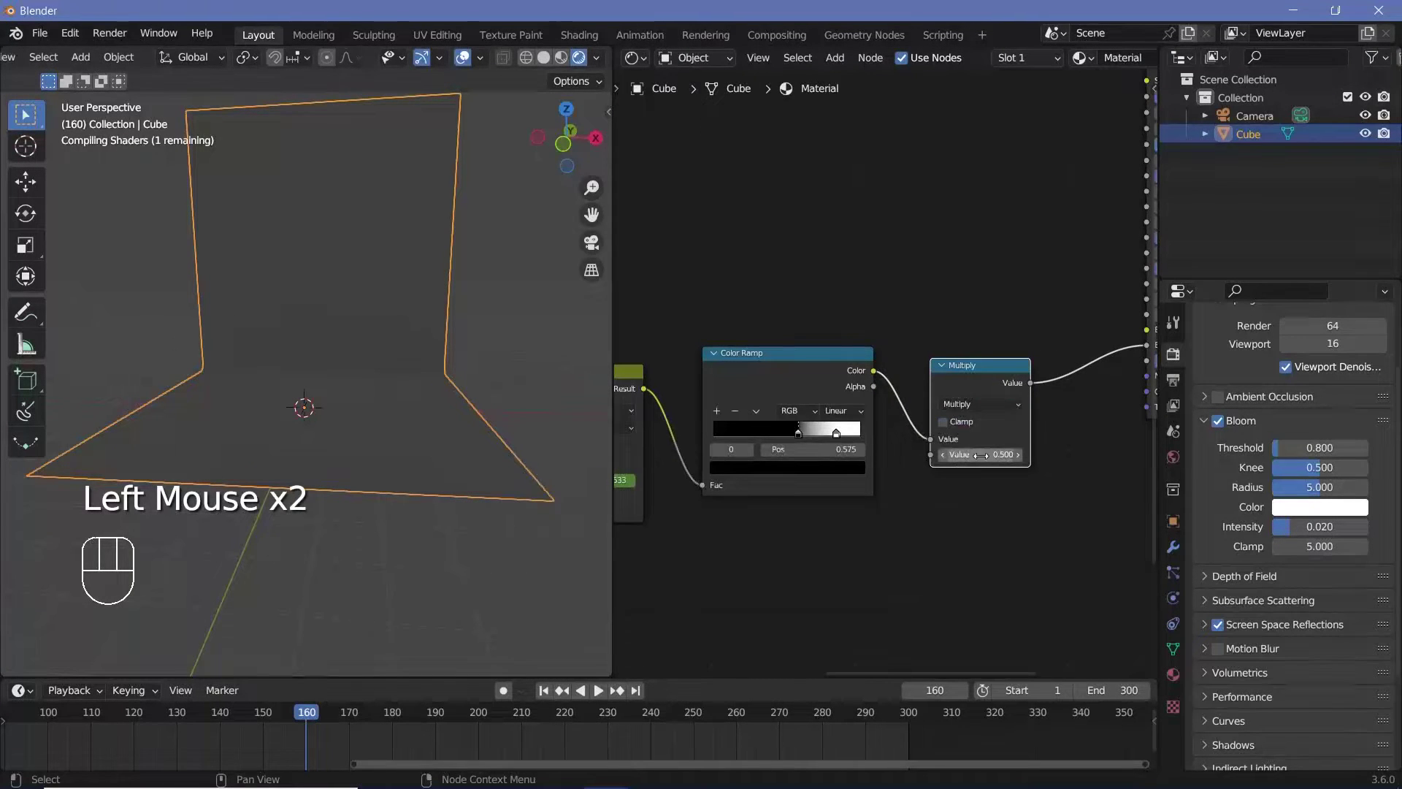
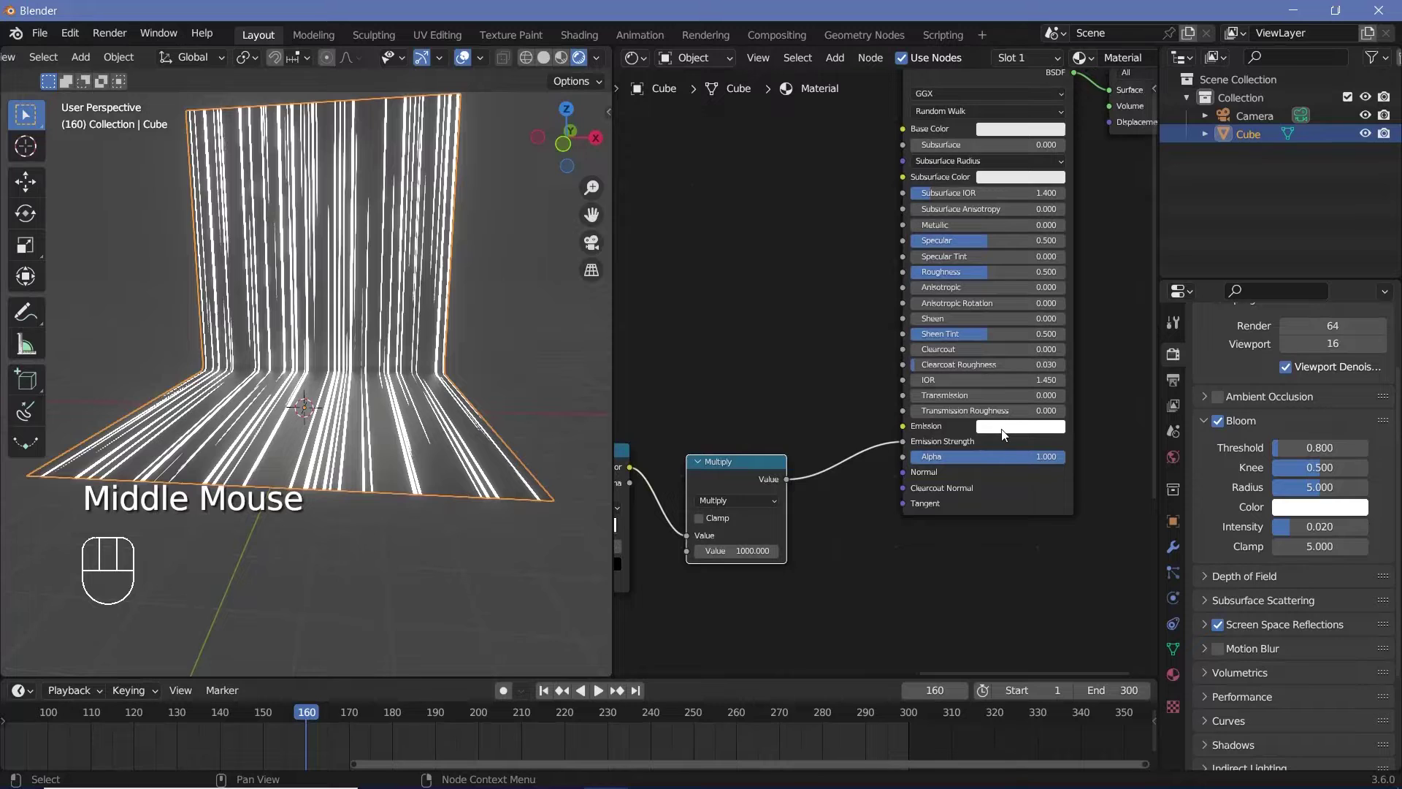
# - Make the emission cyan, Metallic 1, Roughness 0.25 and the base colour black
pyautogui.click(1007, 436)
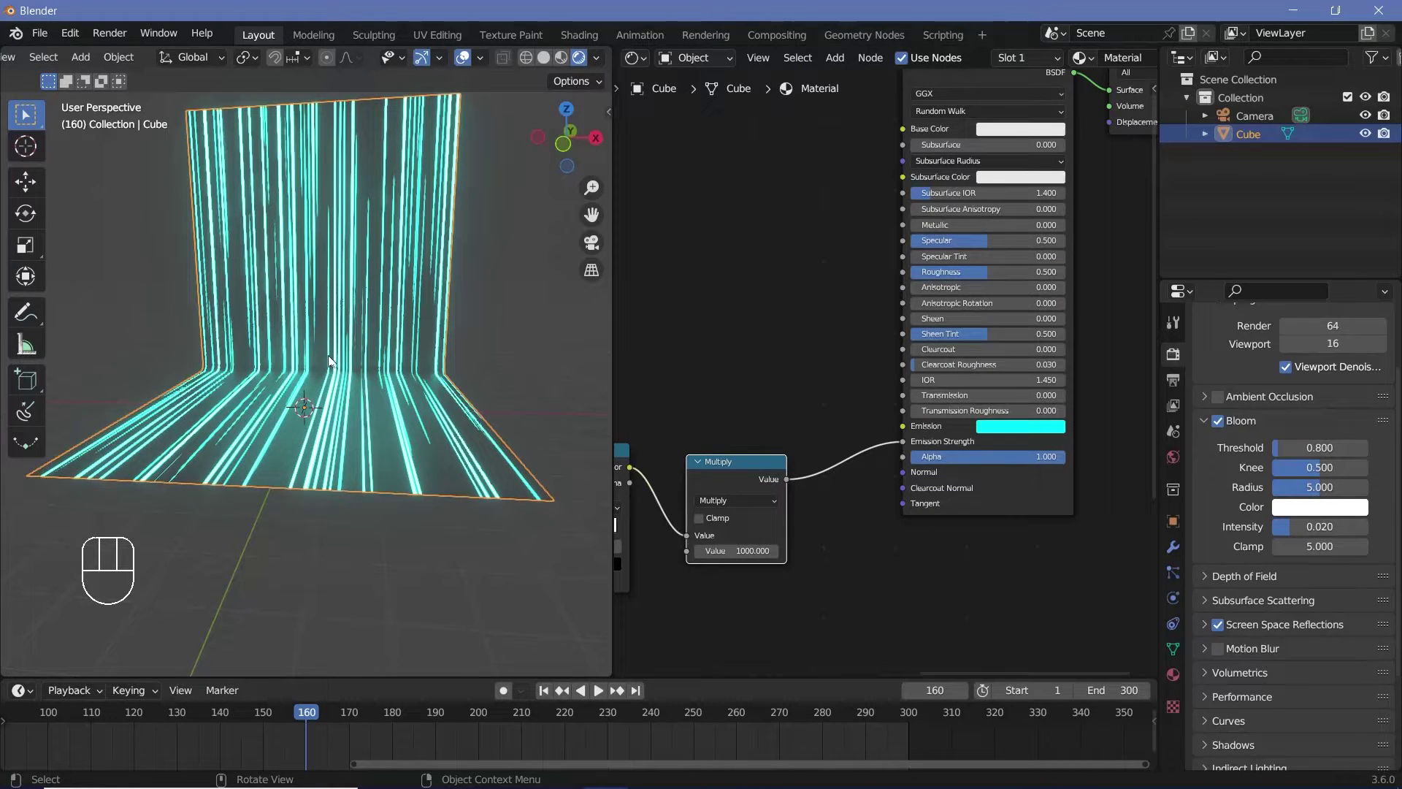
pyautogui.middleClick(345, 360)
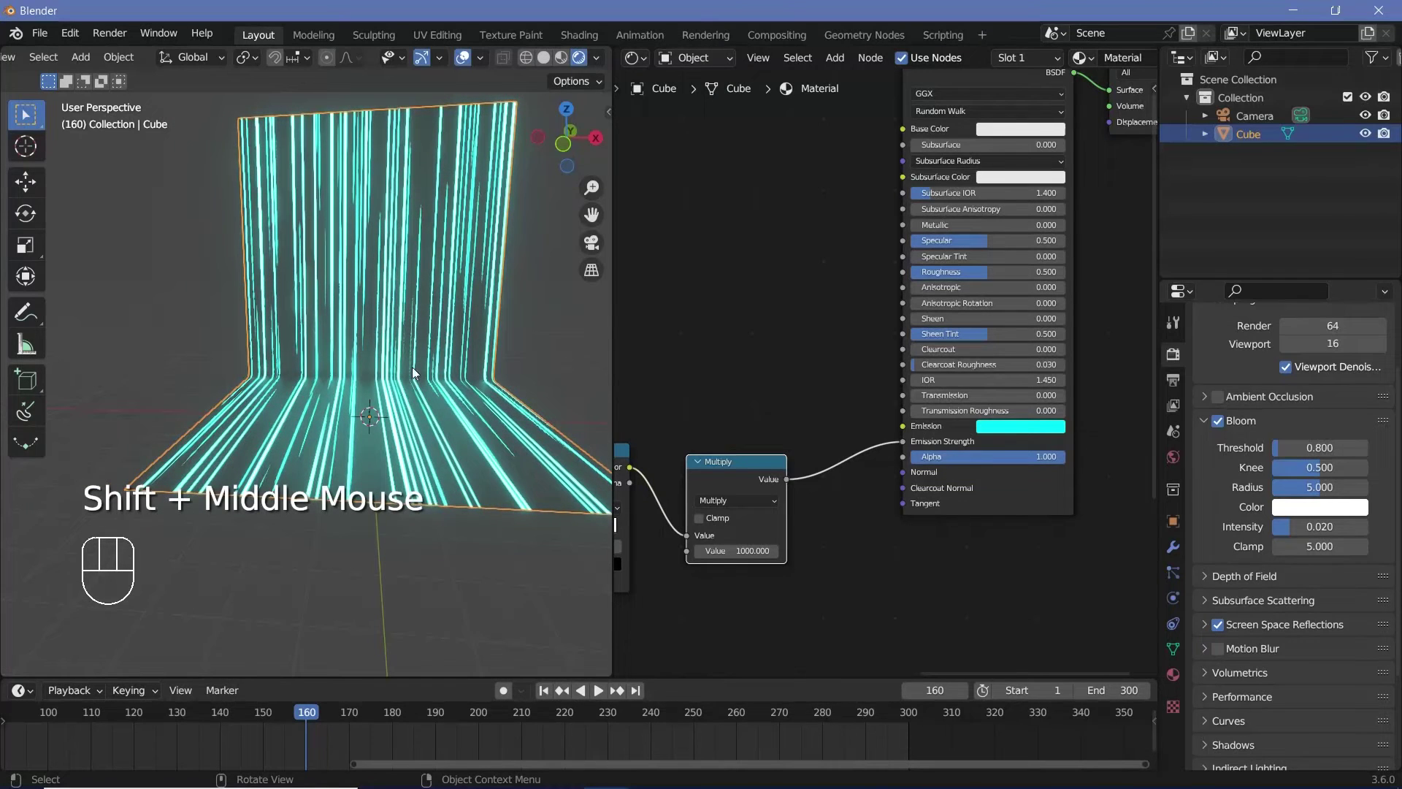
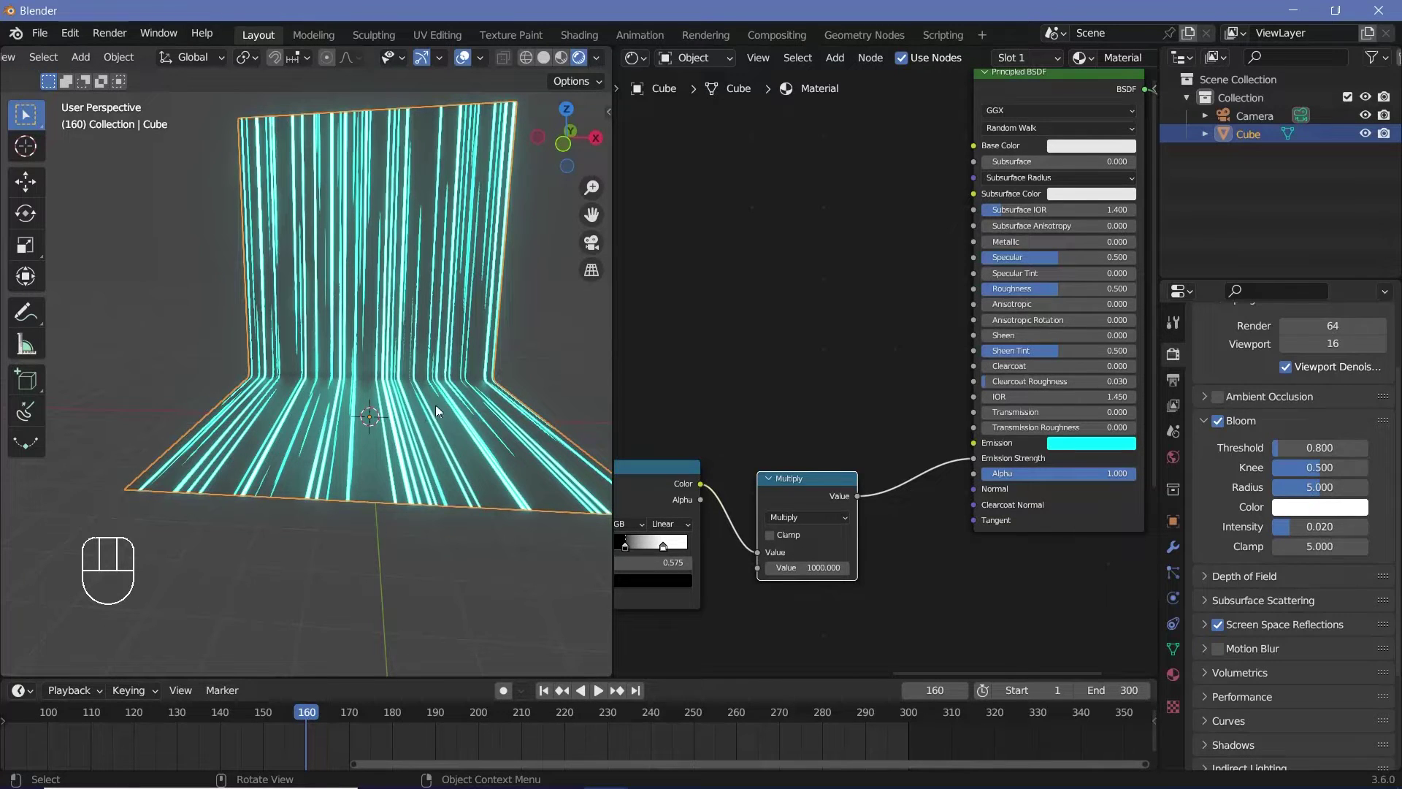
pyautogui.middleClick(859, 458)
pyautogui.moveTo(957, 333); pyautogui.dragTo(1071, 550)
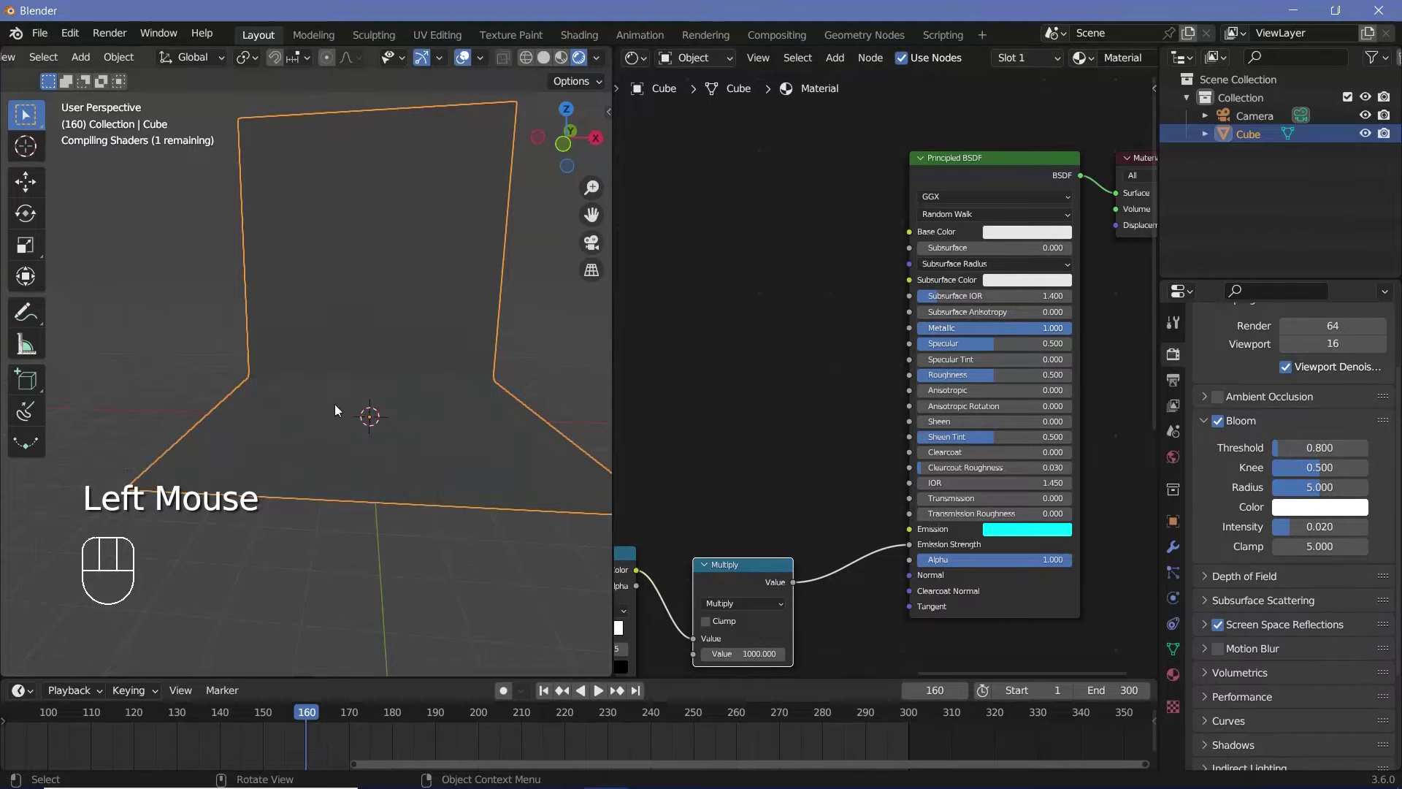
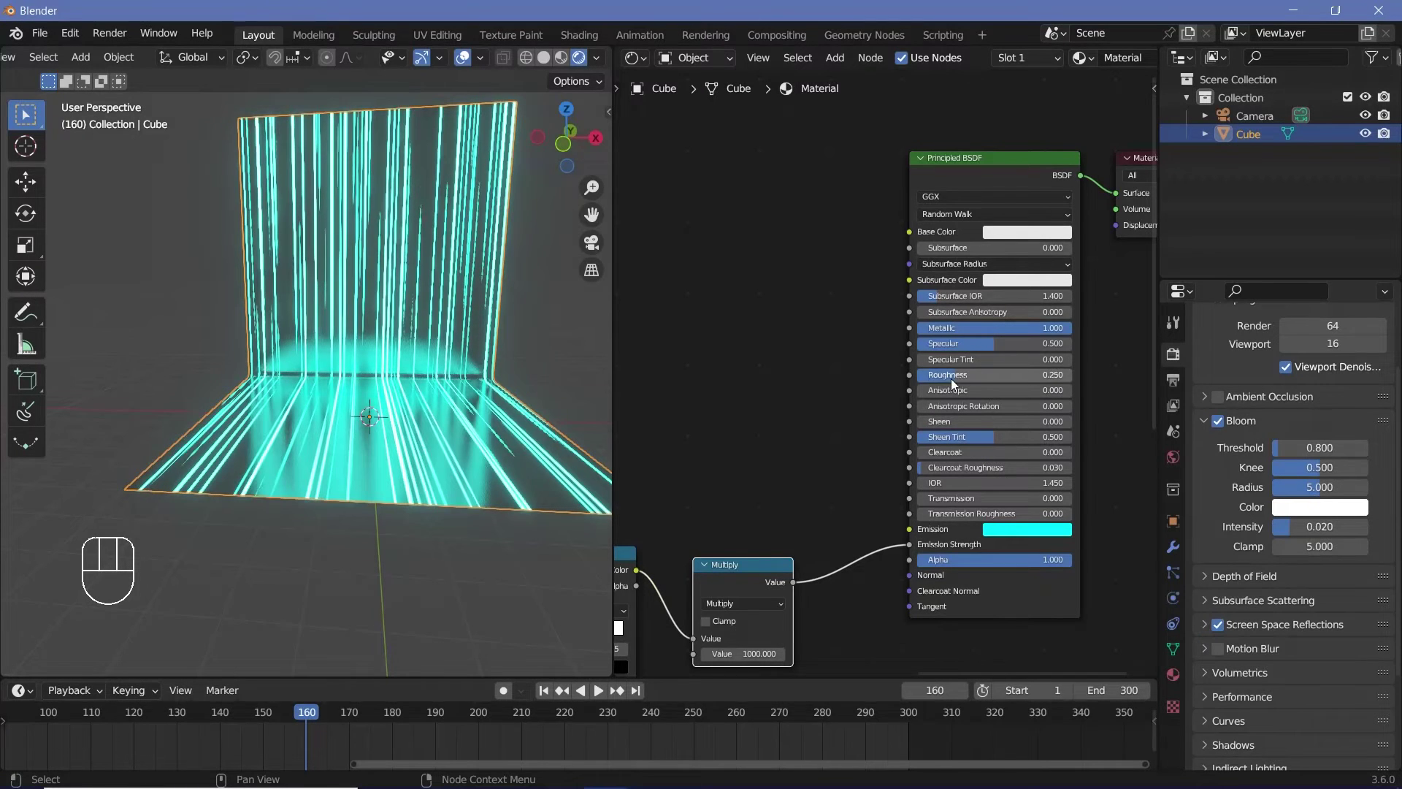
pyautogui.click(1021, 237)
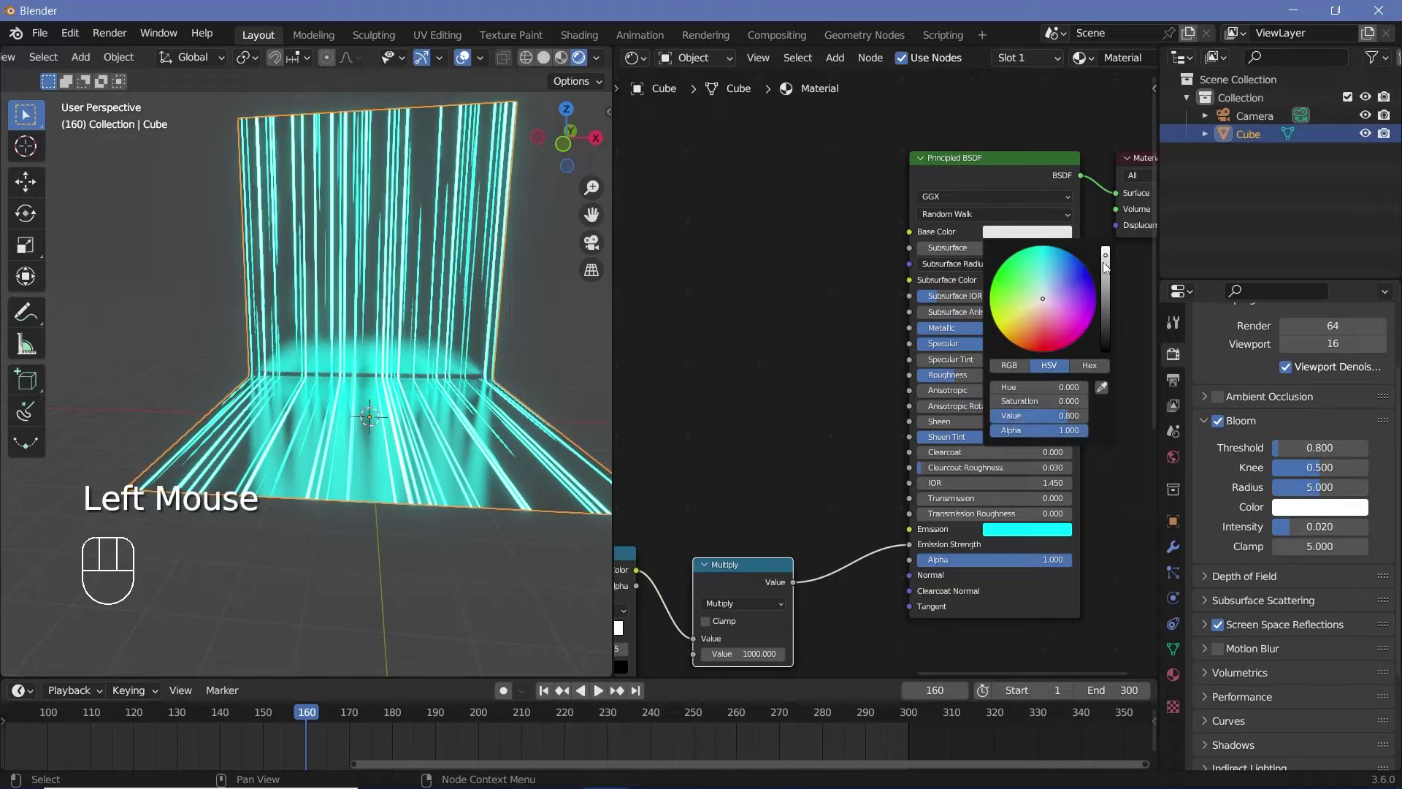
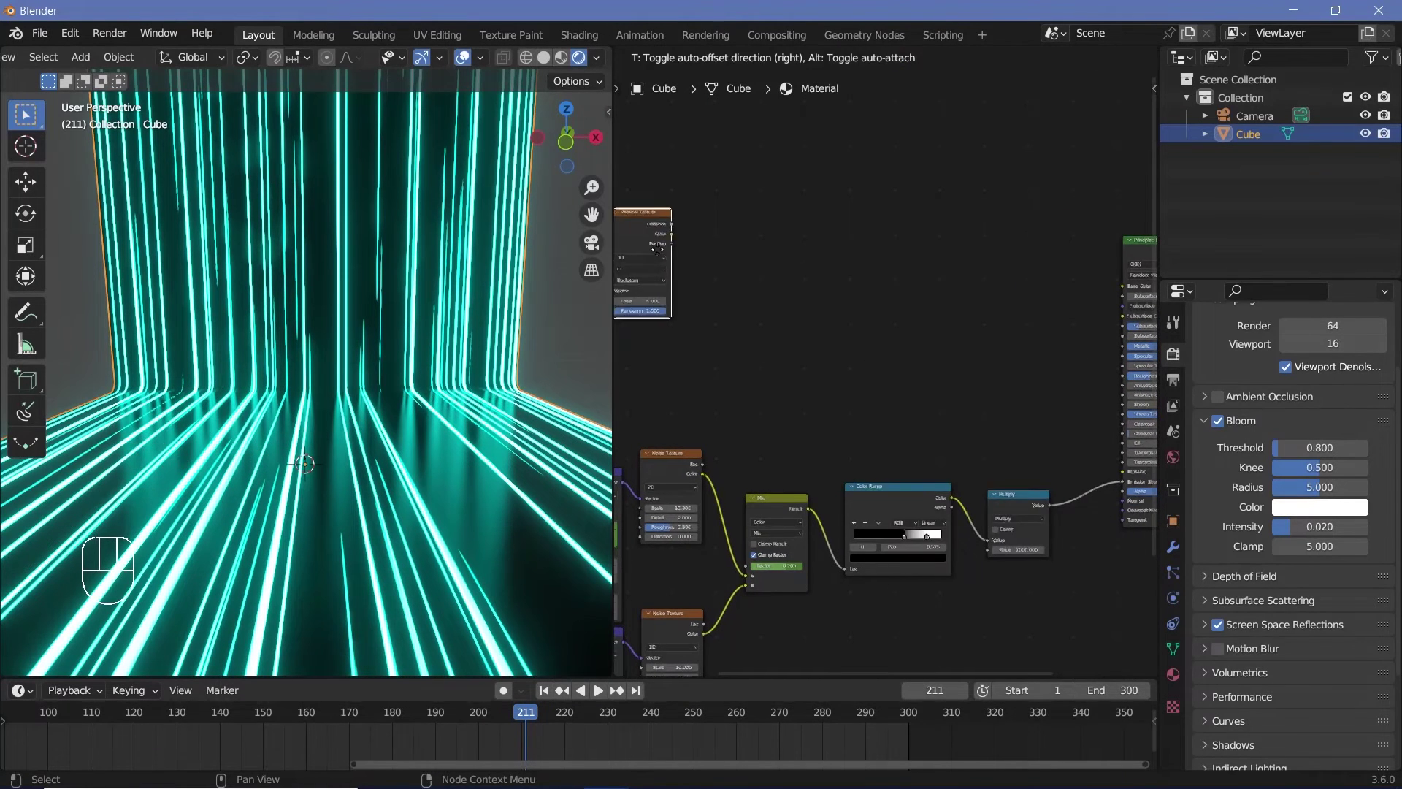
# - Duplicate the Voronoi Texture and the Mix node, placing the Mix copy above with factor 1
pyautogui.click(849, 328)
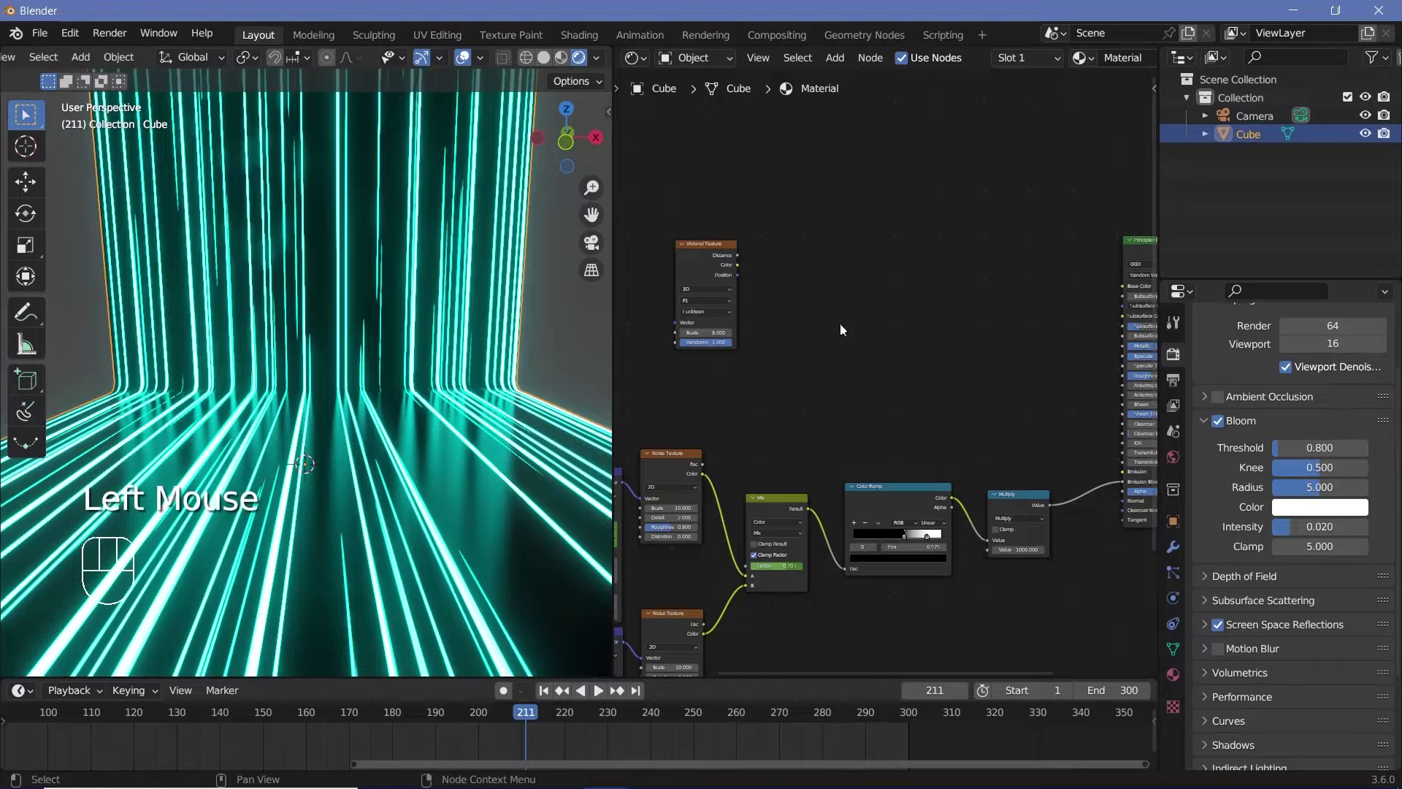
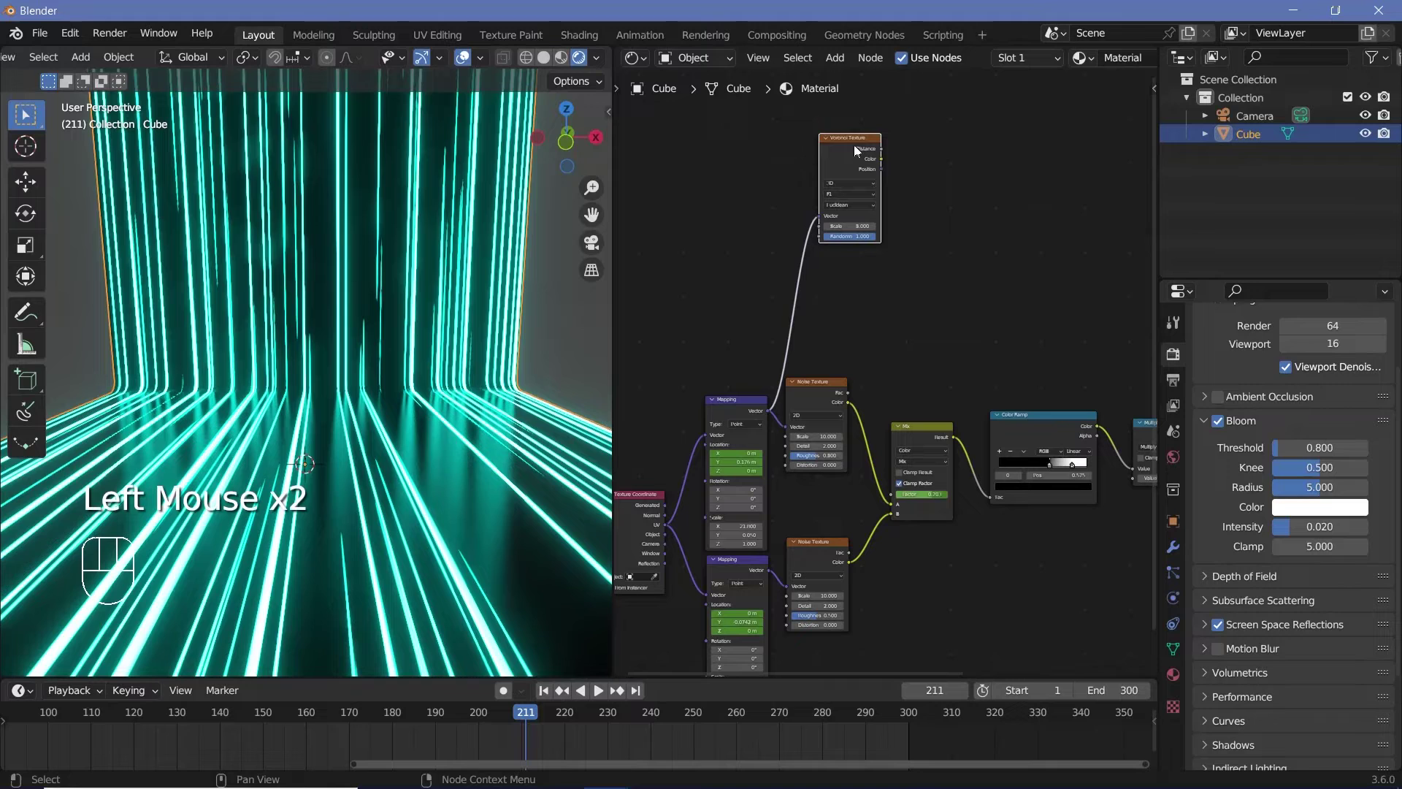
pyautogui.press('shift+d')
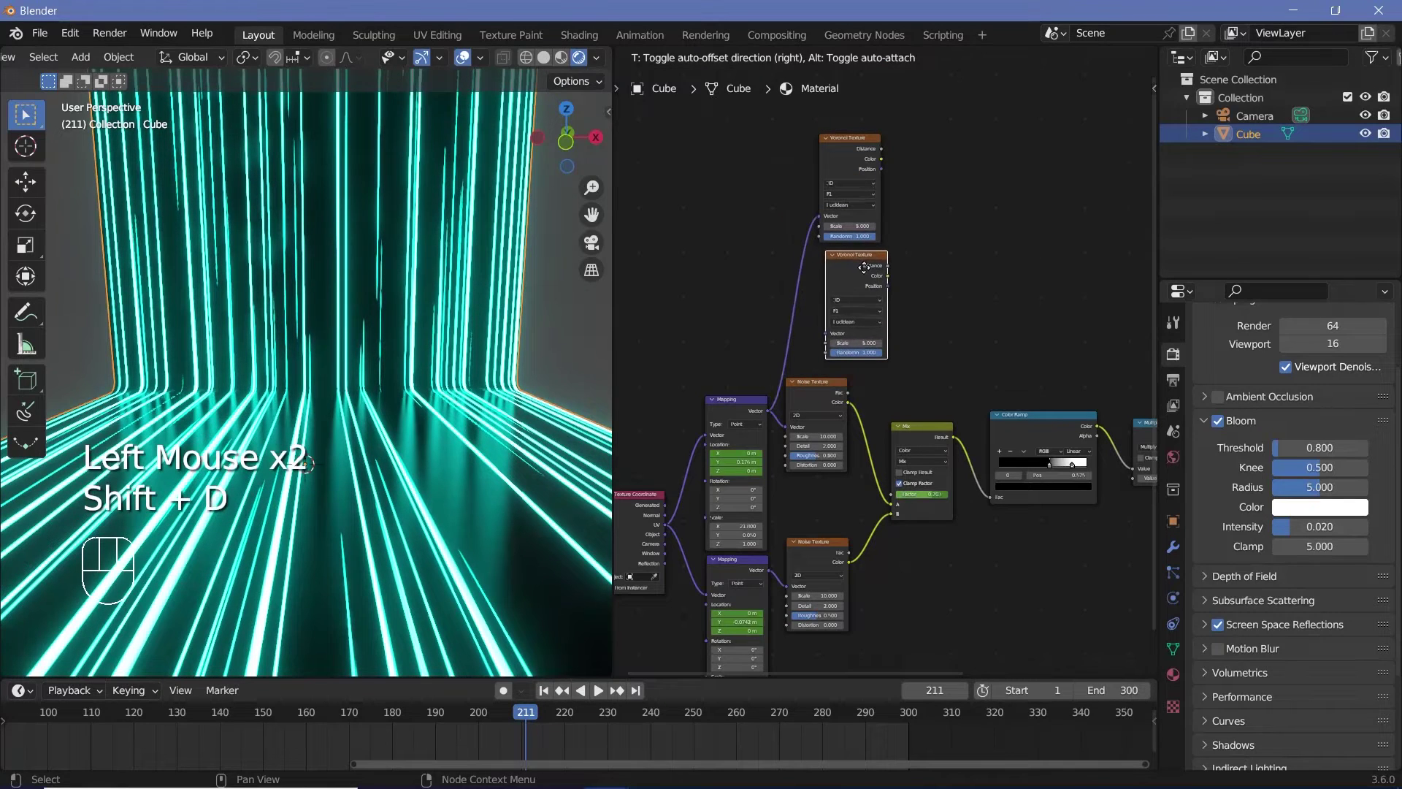
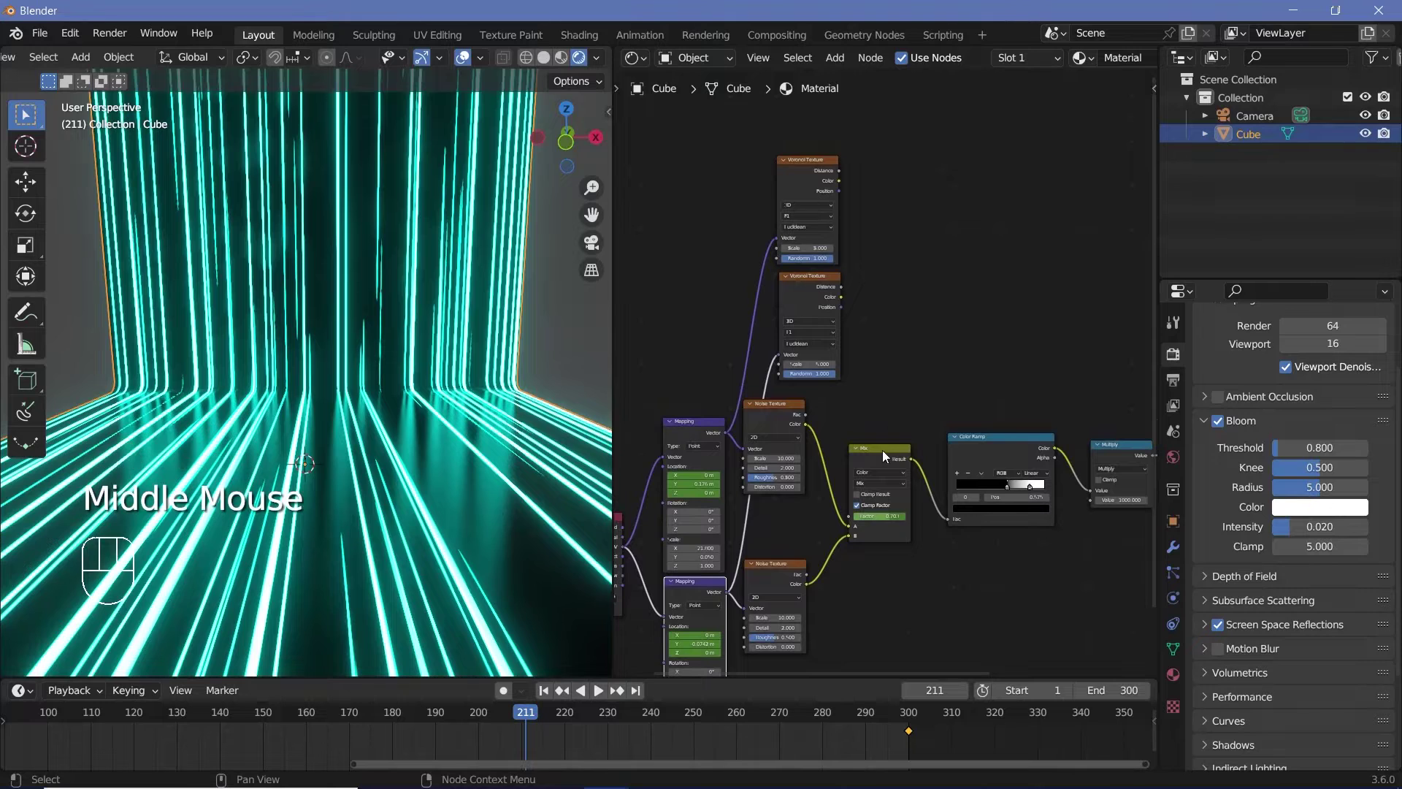
pyautogui.click(884, 458)
pyautogui.press('shift+d')
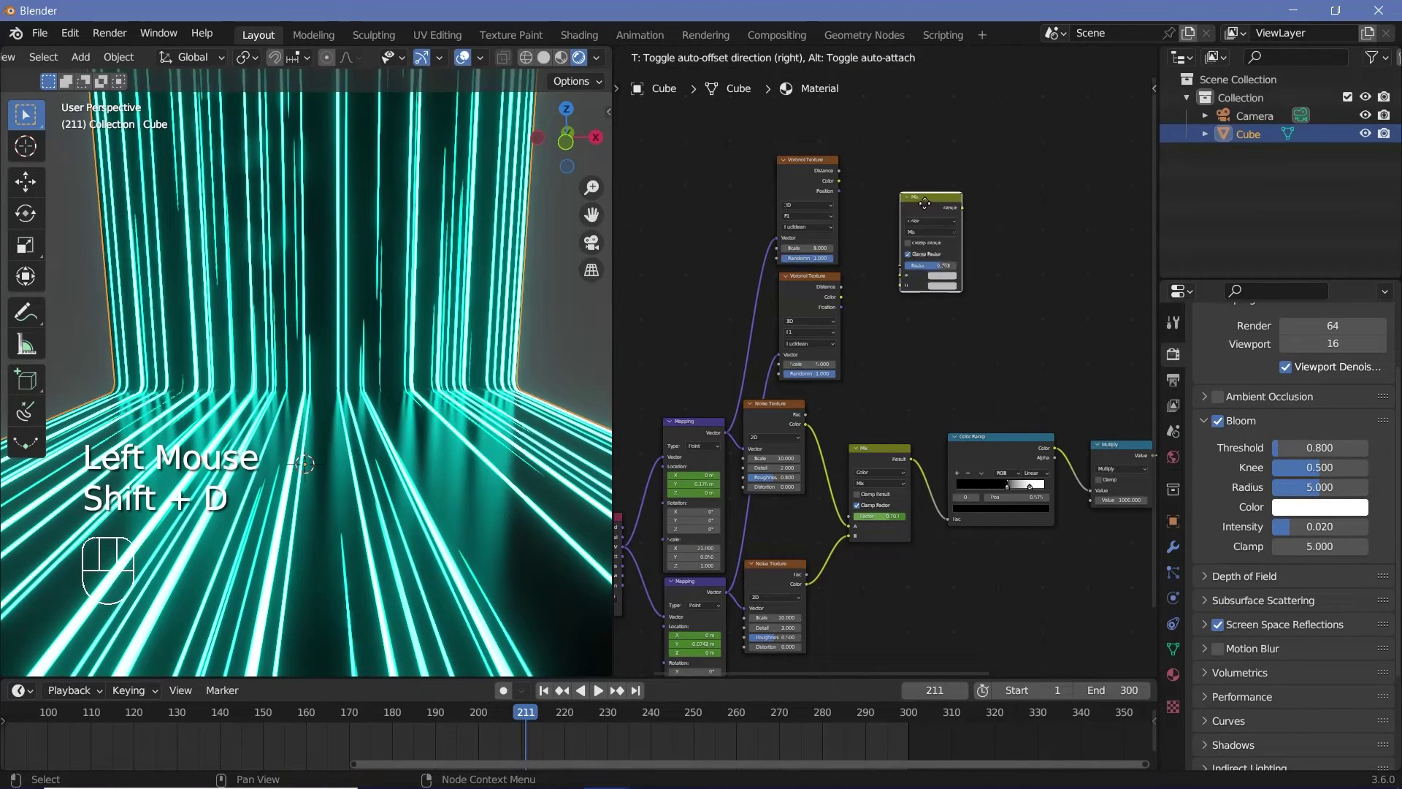
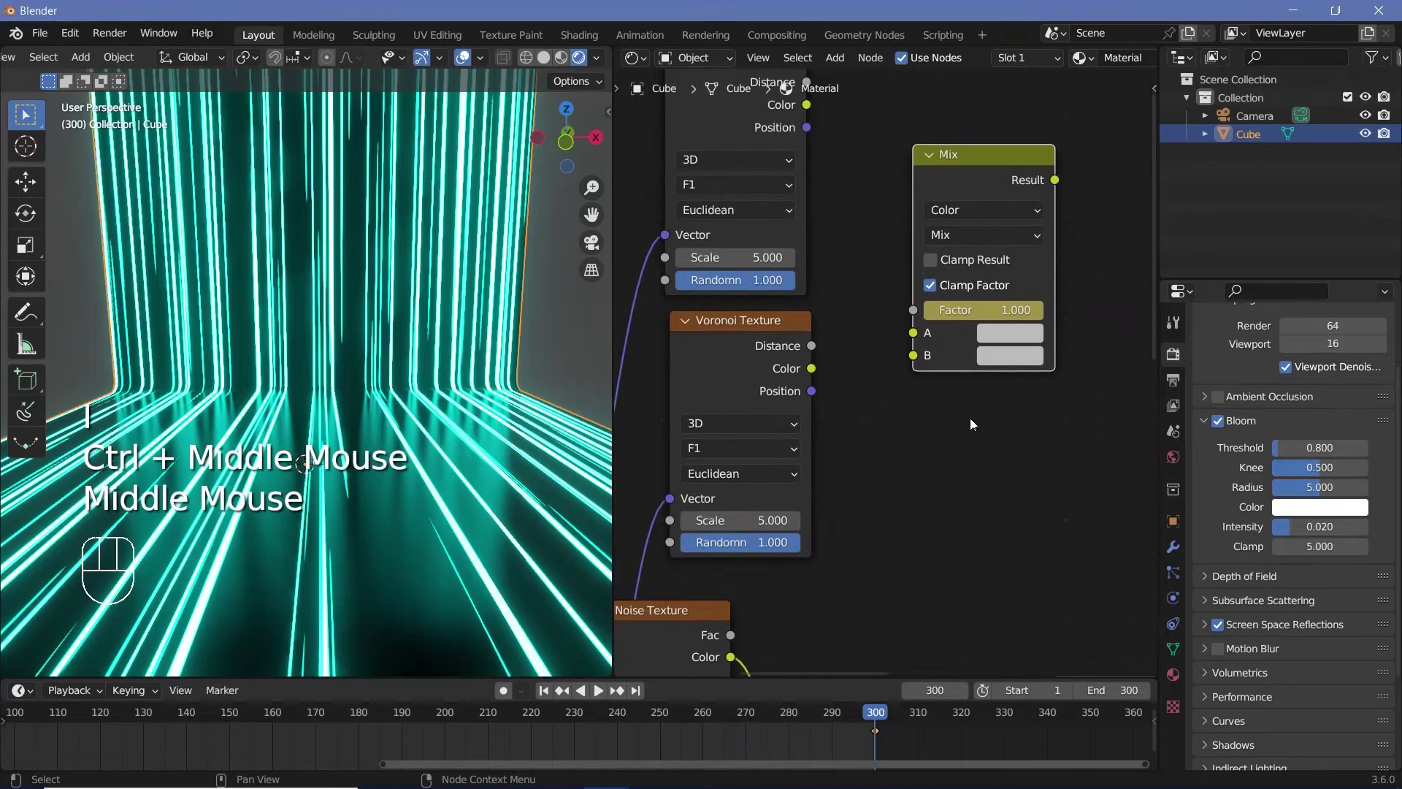
pyautogui.click(978, 178)
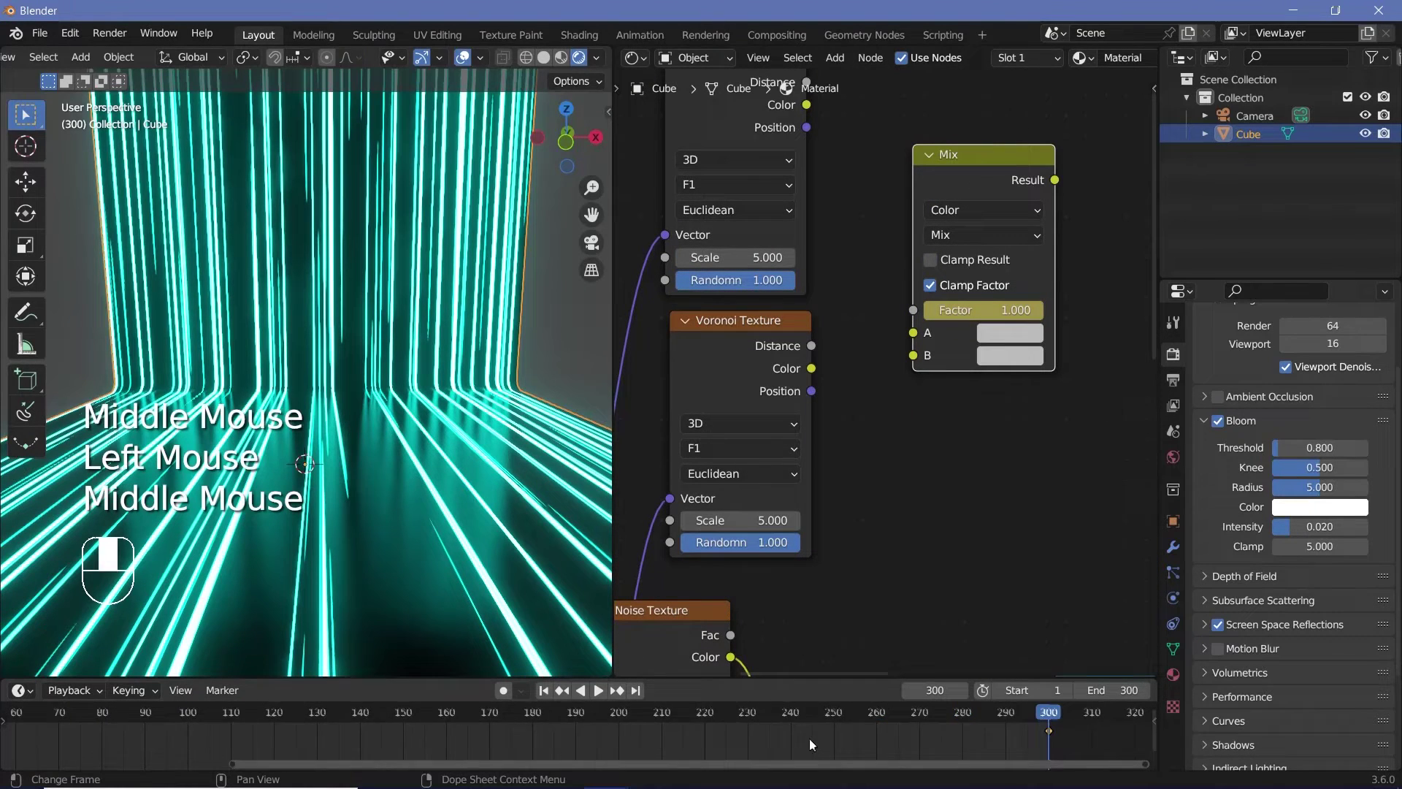
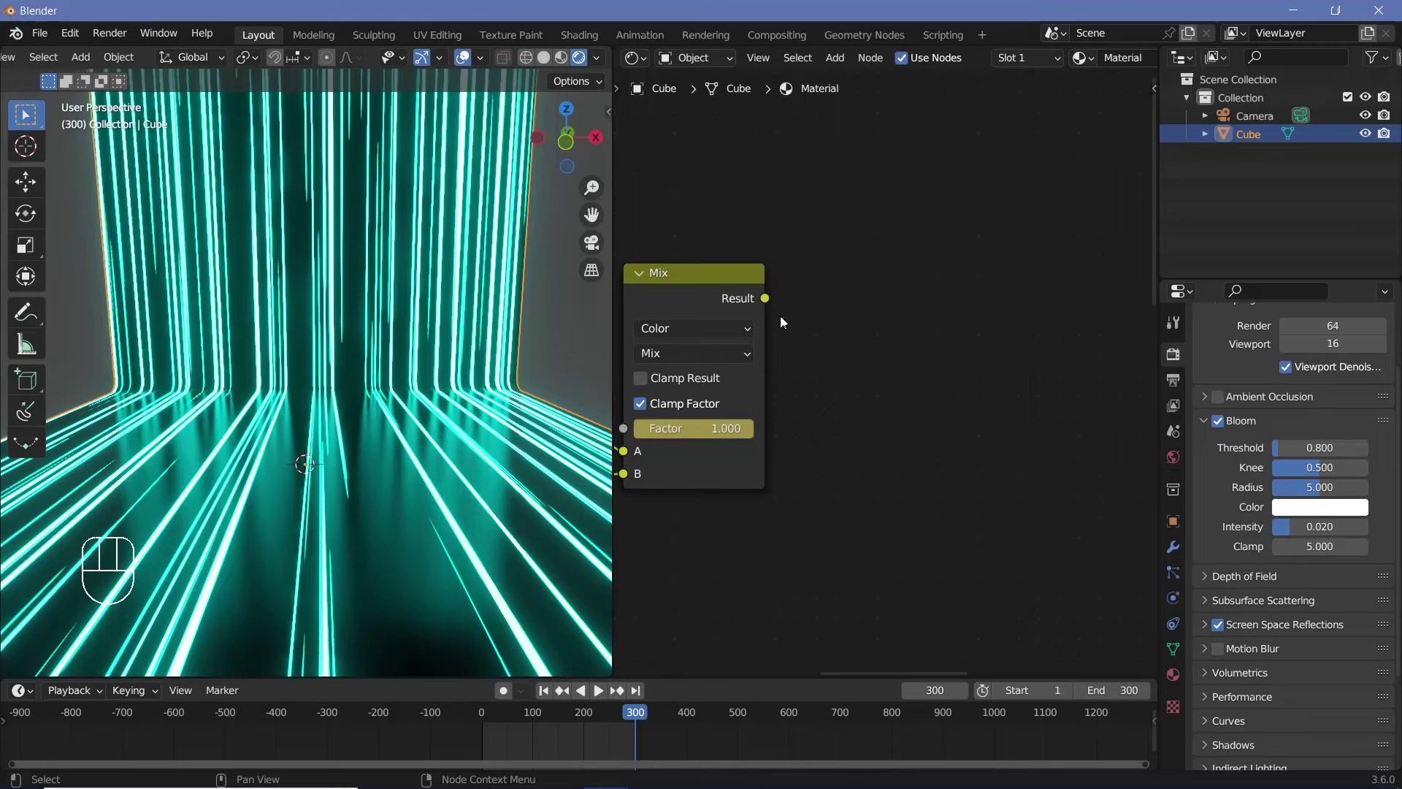
# - Add a Color Ramp after the second Mix node and lay out extra colour stops
pyautogui.press('shift+a')
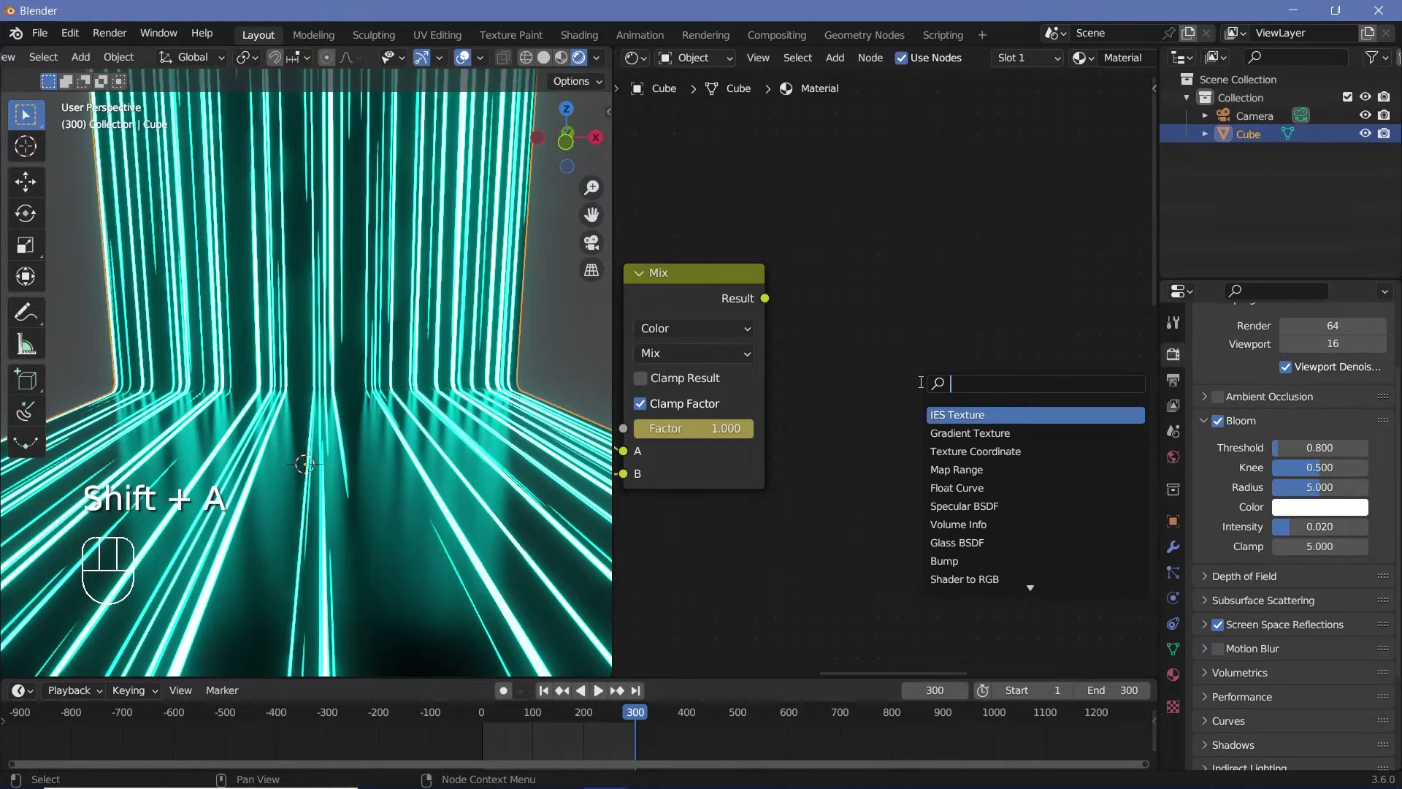
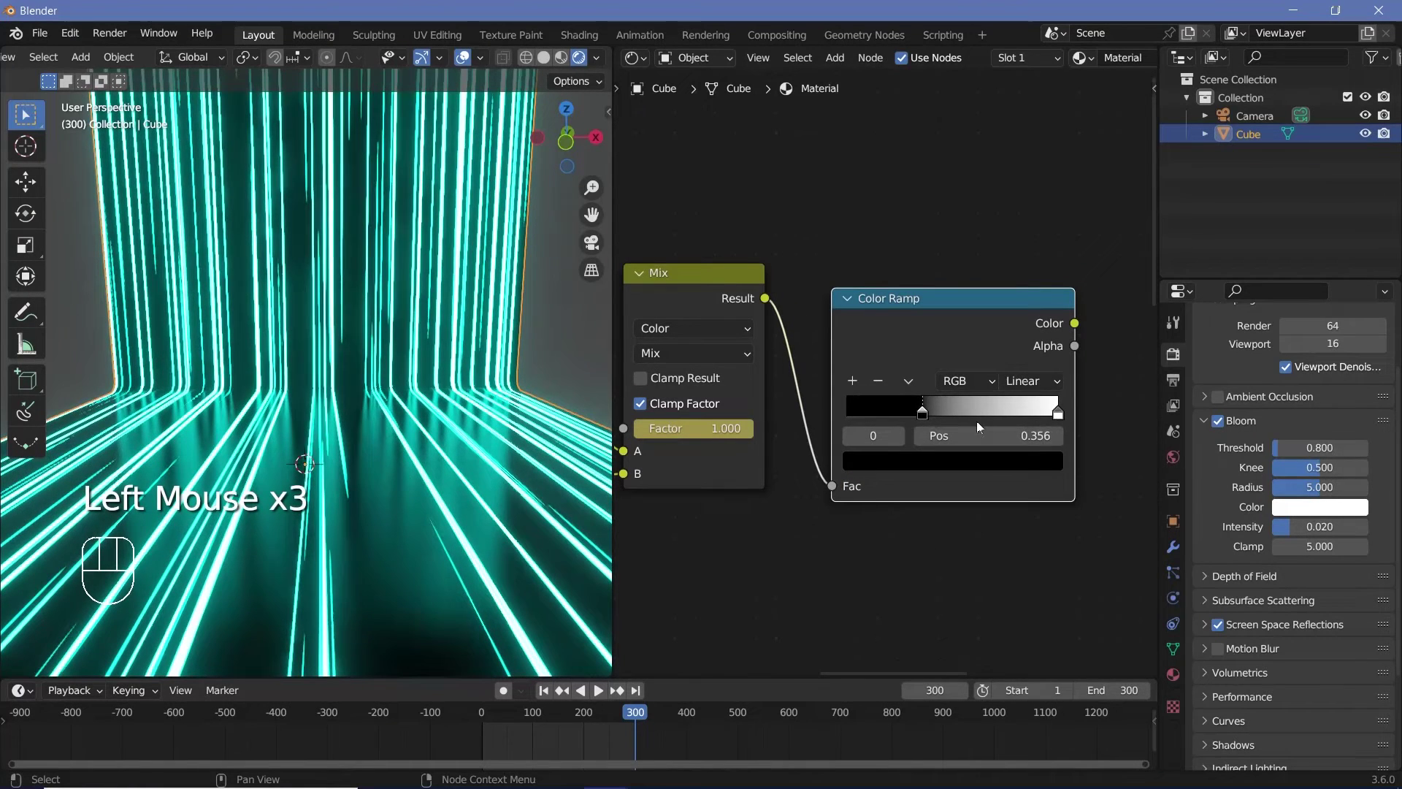
pyautogui.moveTo(1024, 422); pyautogui.dragTo(956, 425)
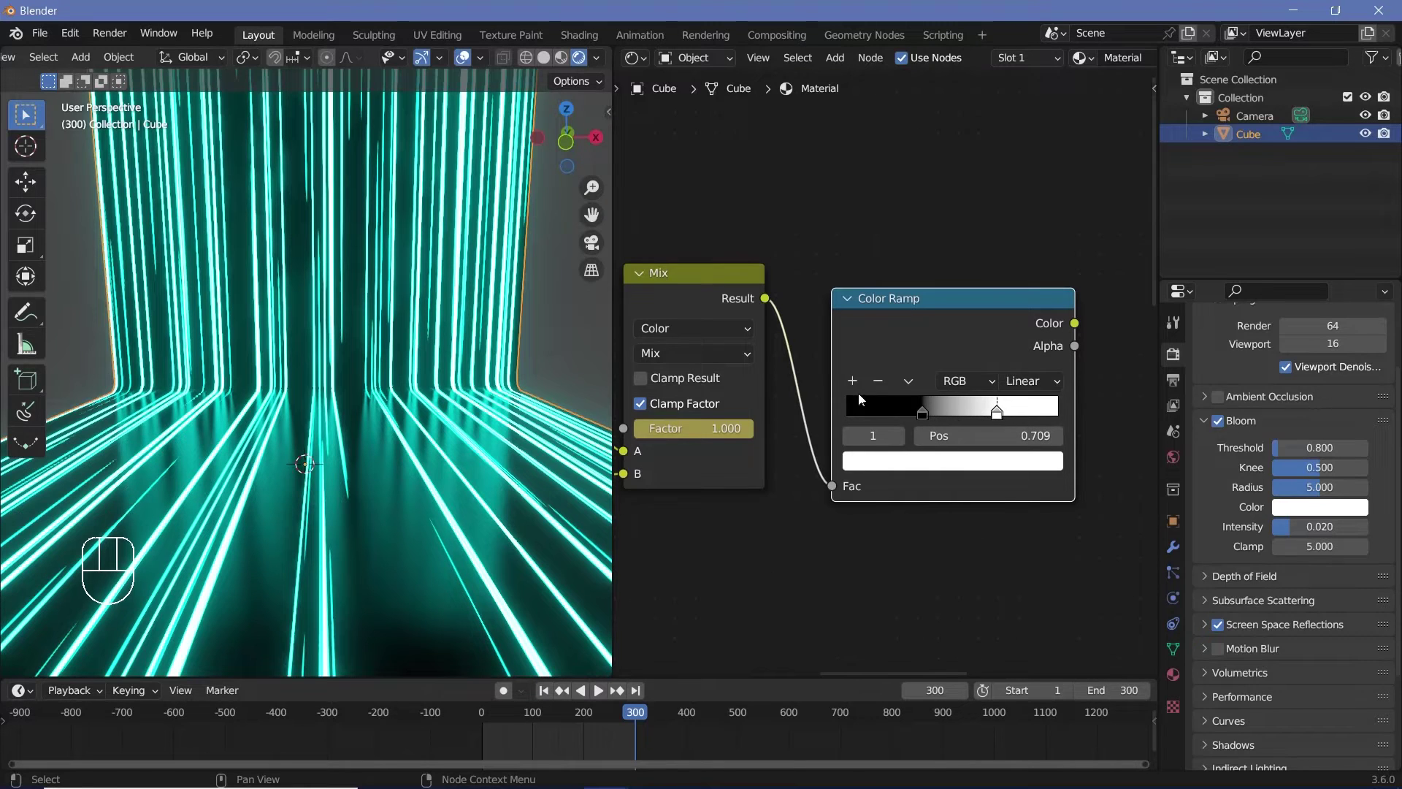
pyautogui.click(916, 419)
pyautogui.moveTo(860, 388); pyautogui.dragTo(846, 393)
pyautogui.click(844, 403)
pyautogui.moveTo(915, 419); pyautogui.dragTo(916, 468)
# - Colour the stops into a red-yellow-blue-magenta gradient
pyautogui.click(916, 468)
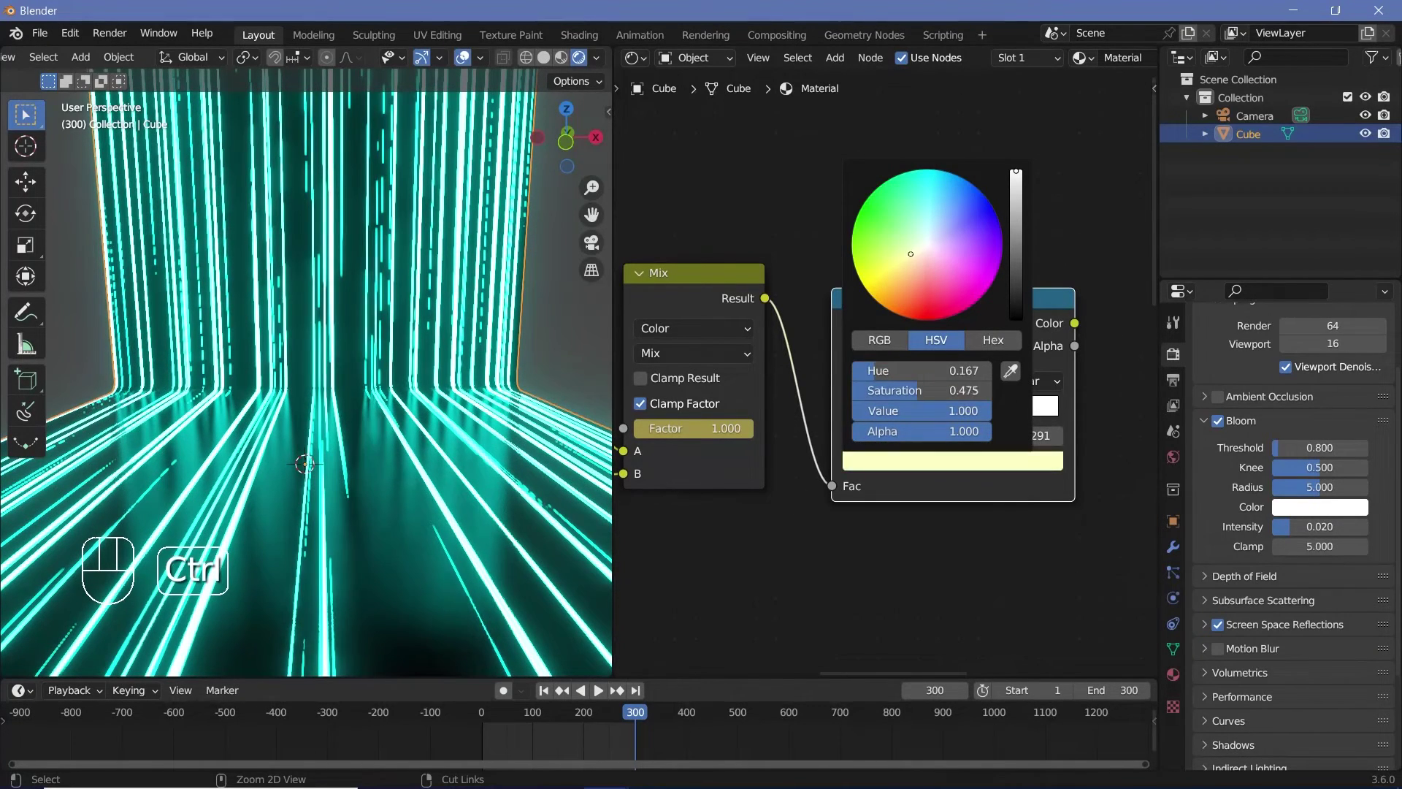
pyautogui.click(939, 418)
pyautogui.click(937, 465)
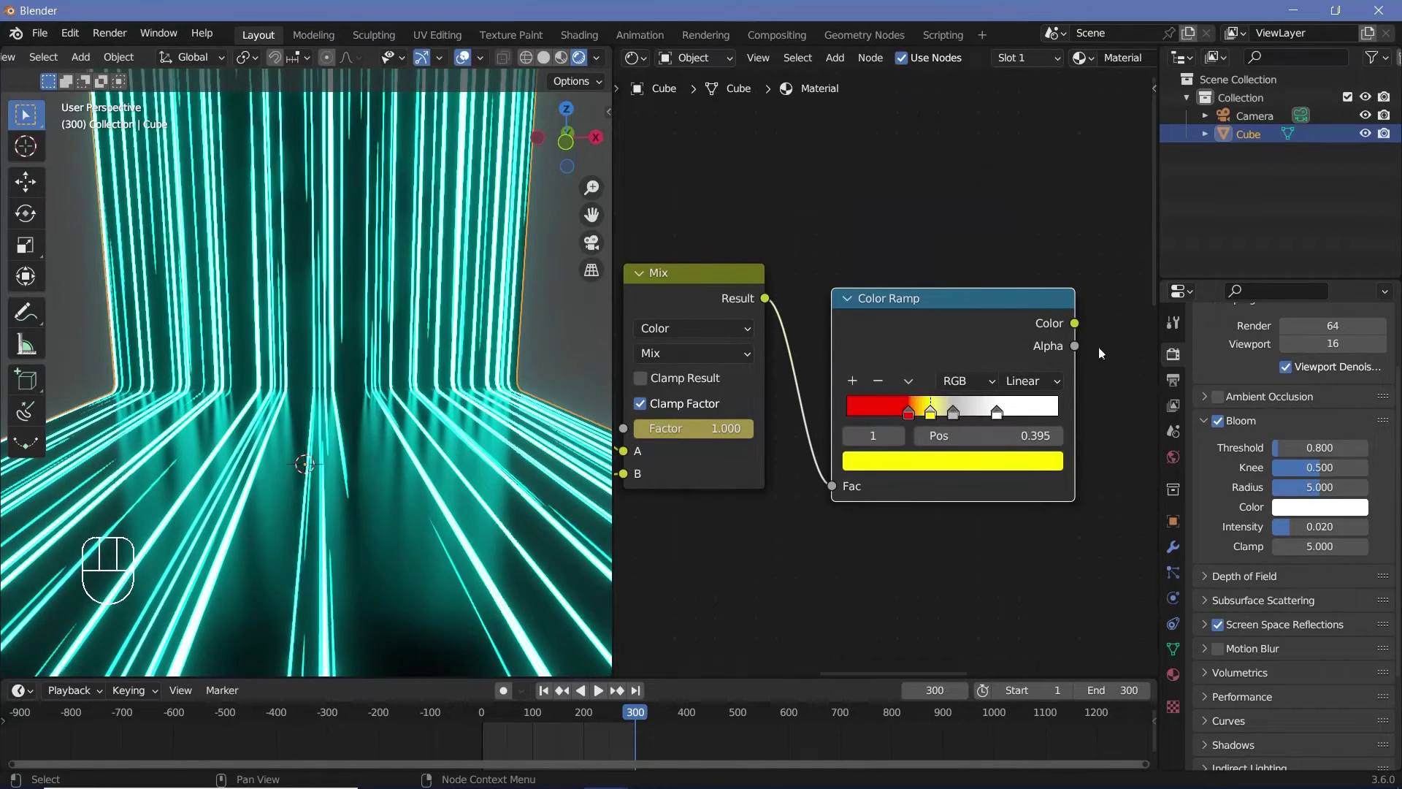
pyautogui.click(981, 488)
pyautogui.click(976, 474)
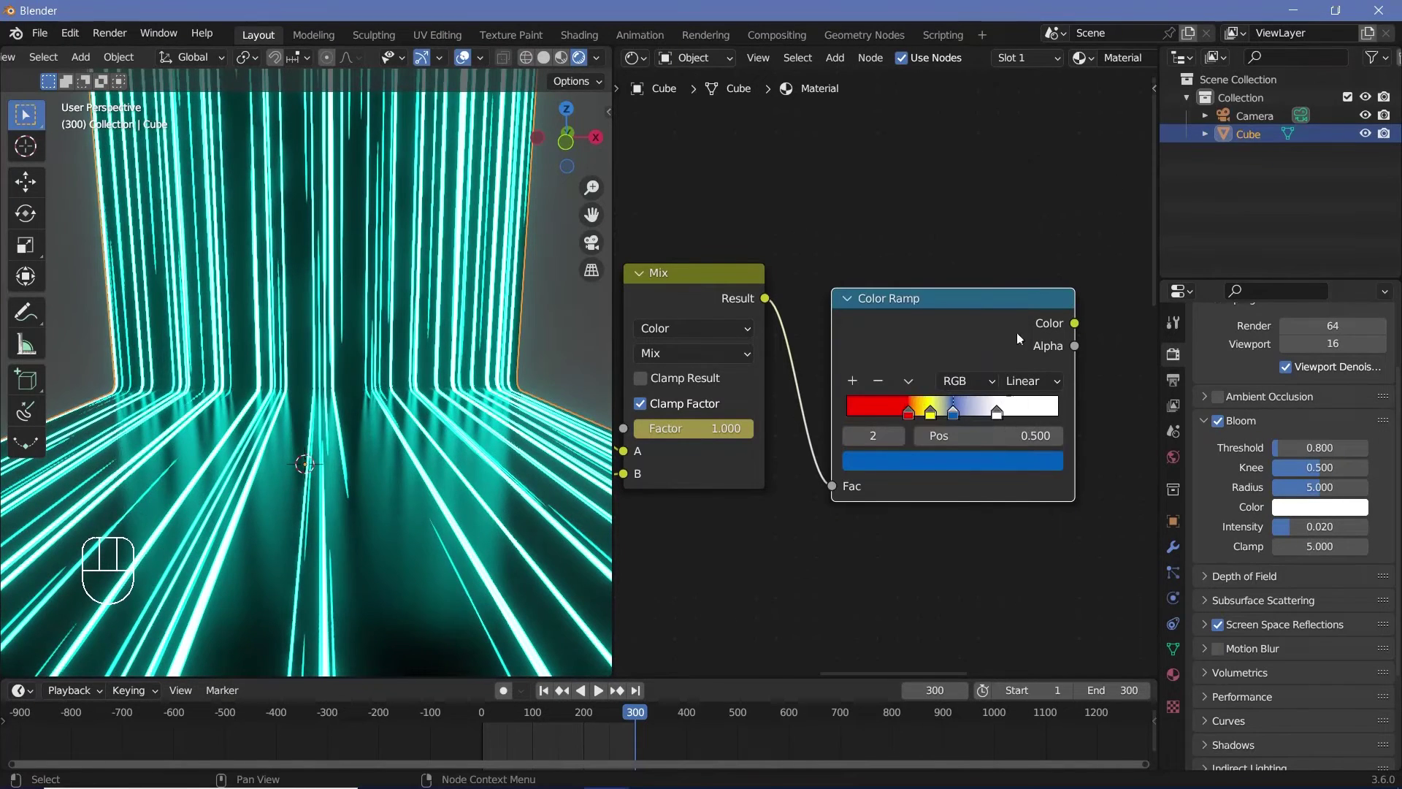
pyautogui.click(987, 458)
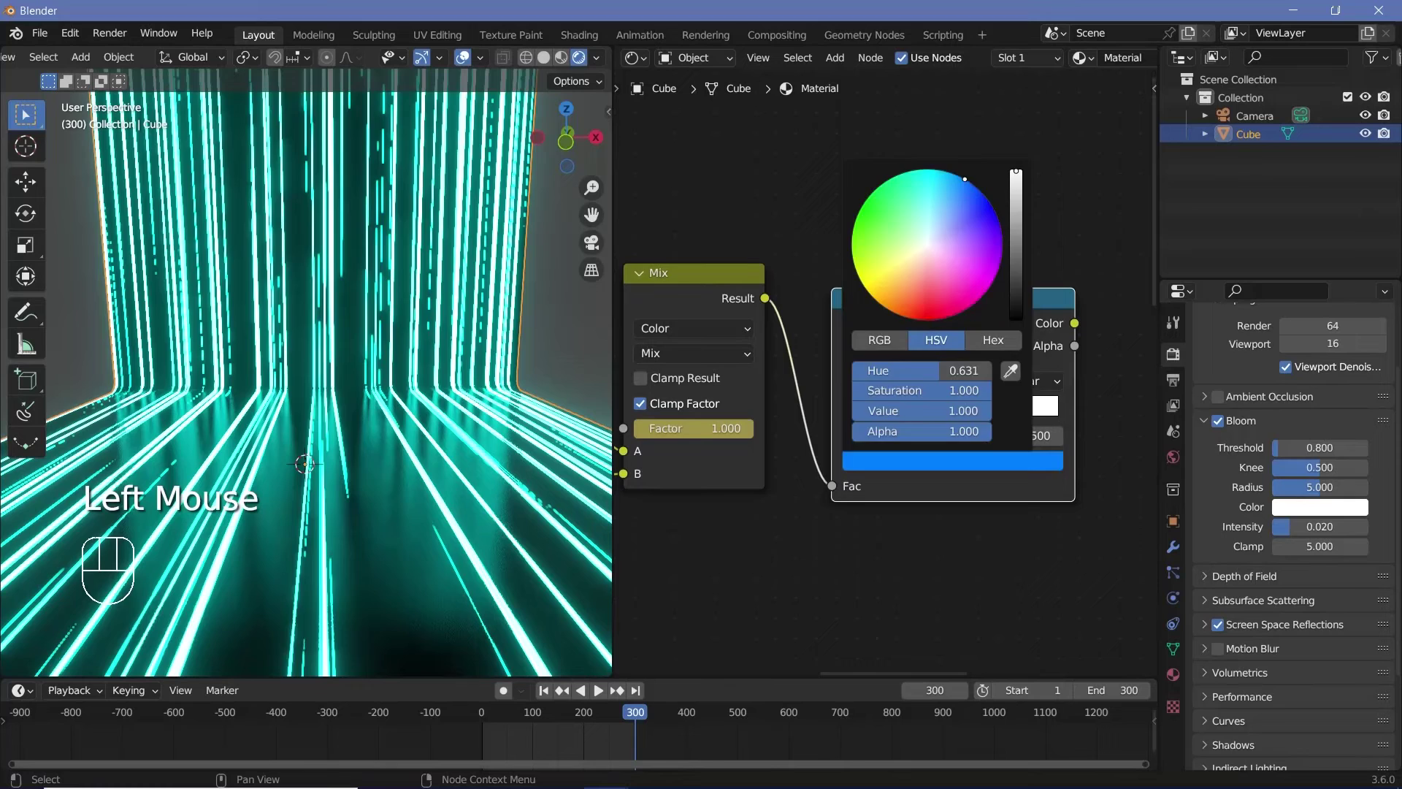
pyautogui.click(1002, 418)
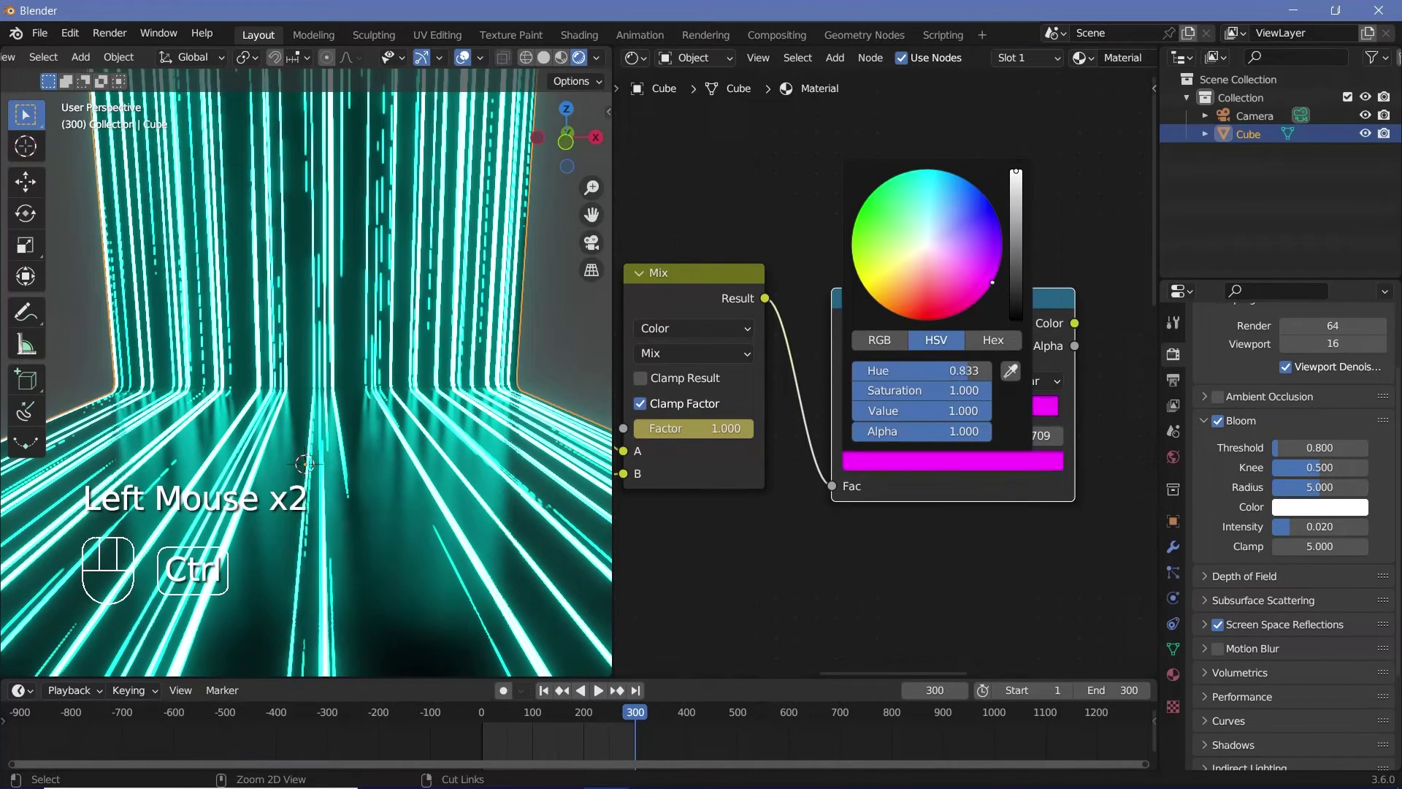
pyautogui.click(972, 417)
pyautogui.middleClick(952, 446)
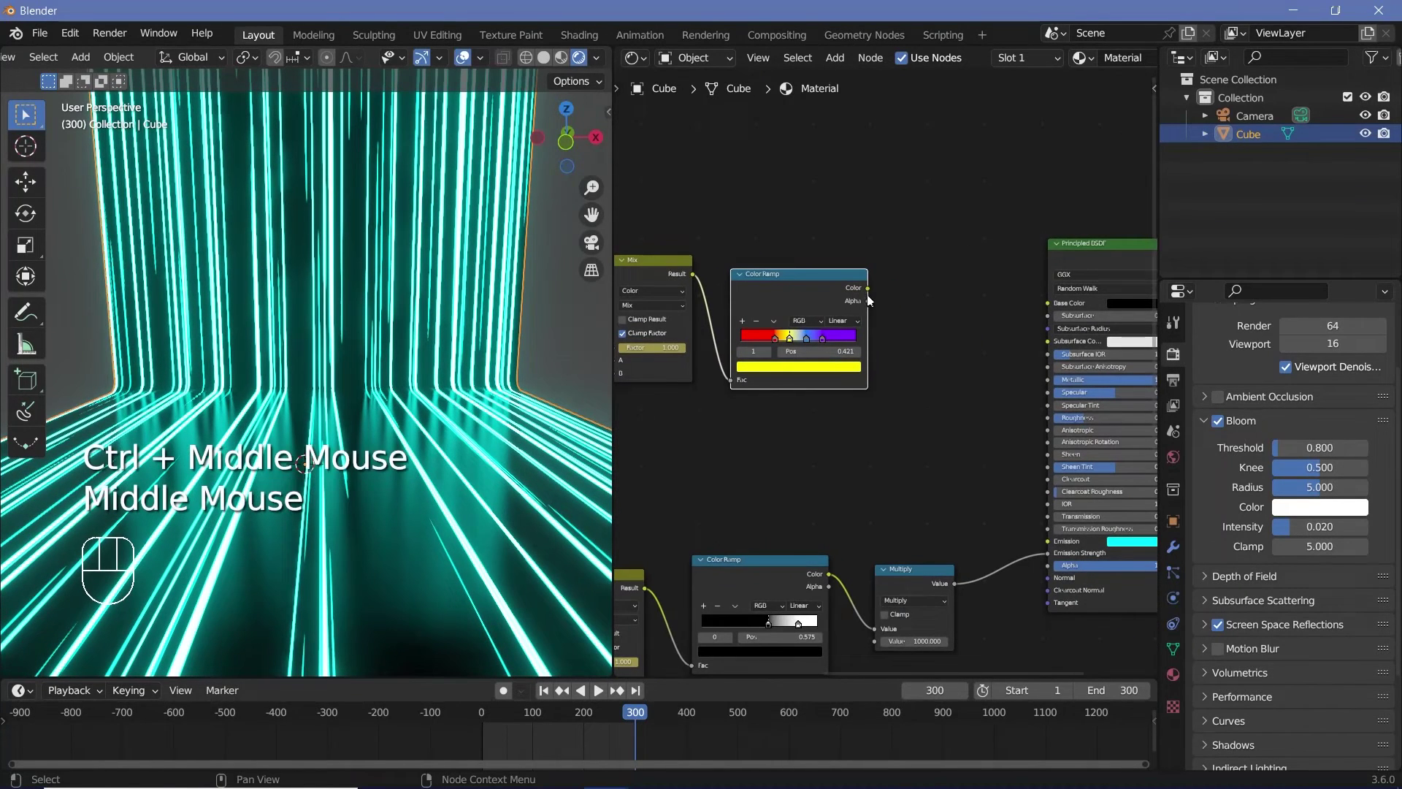
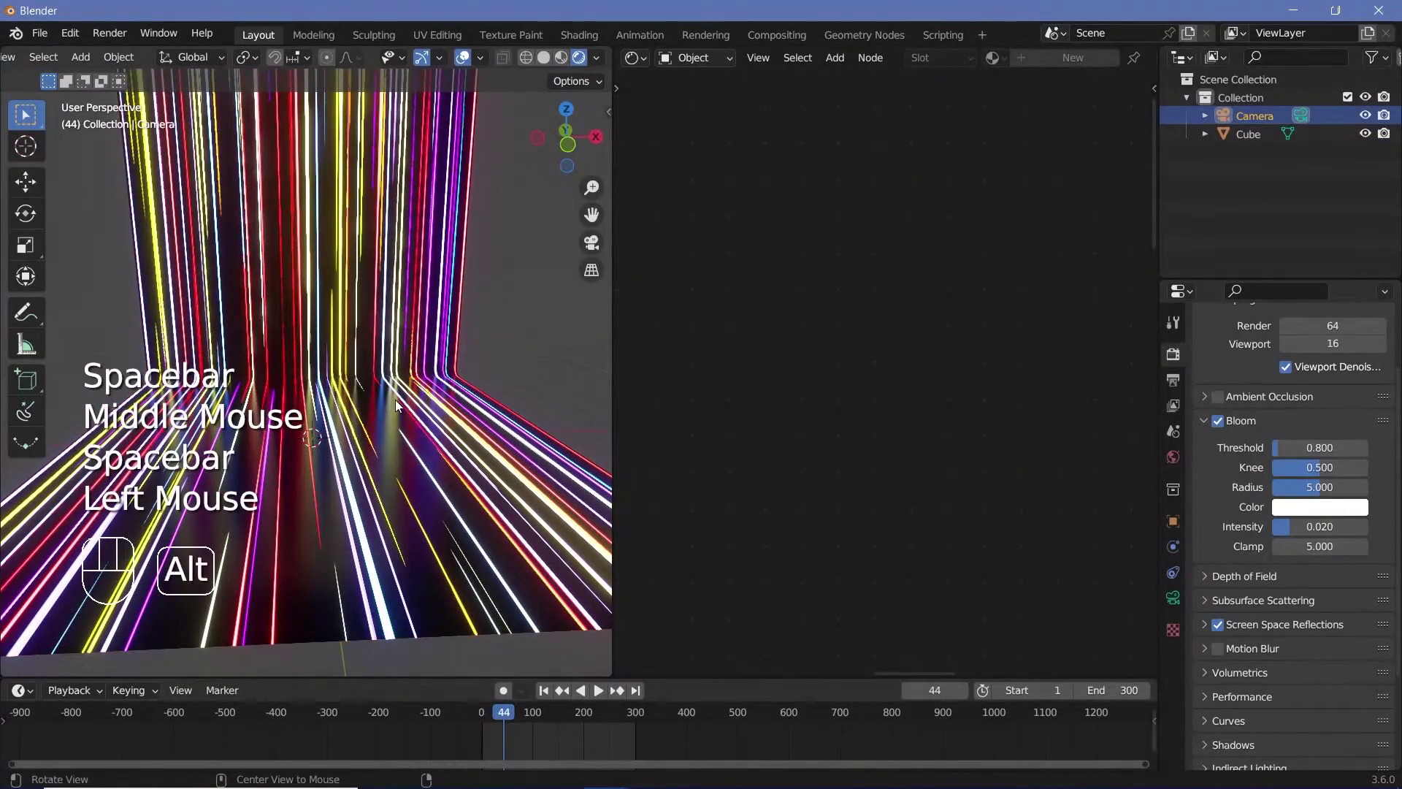
# - Reset the camera, rotate it 90° on X to face the wall, view through it and raise it along Z
pyautogui.press('alt+g')
pyautogui.press('alt+r')
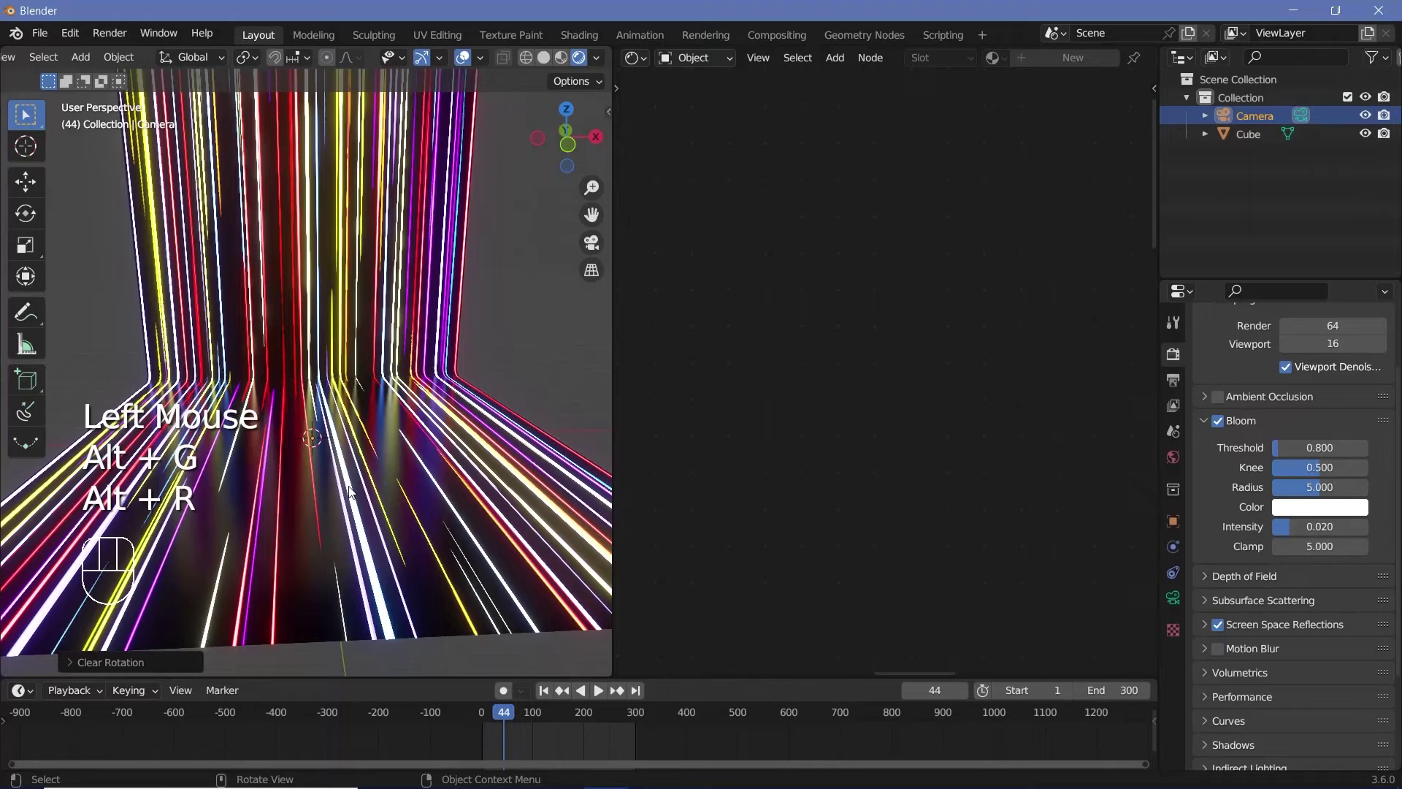
pyautogui.press('r')
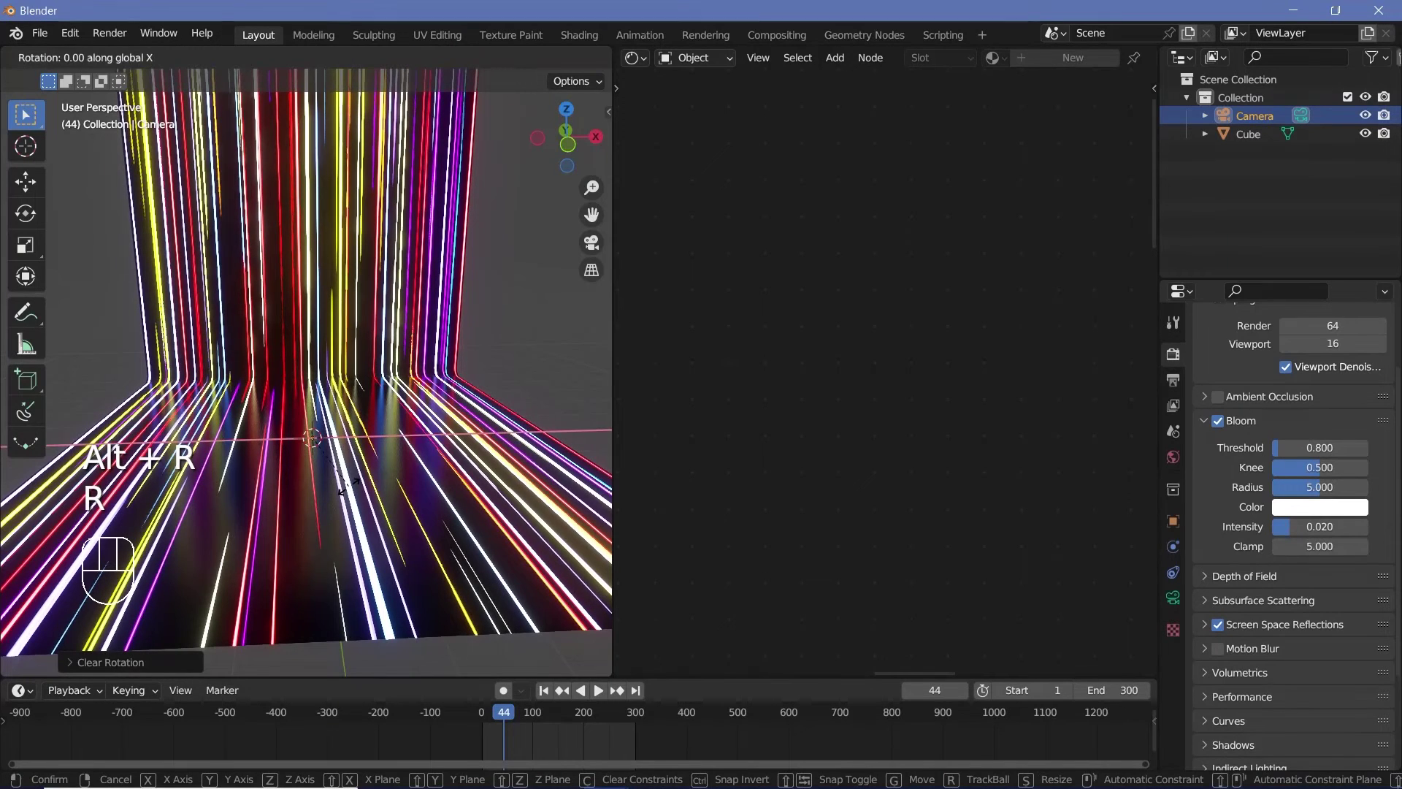
pyautogui.press('KP_0')
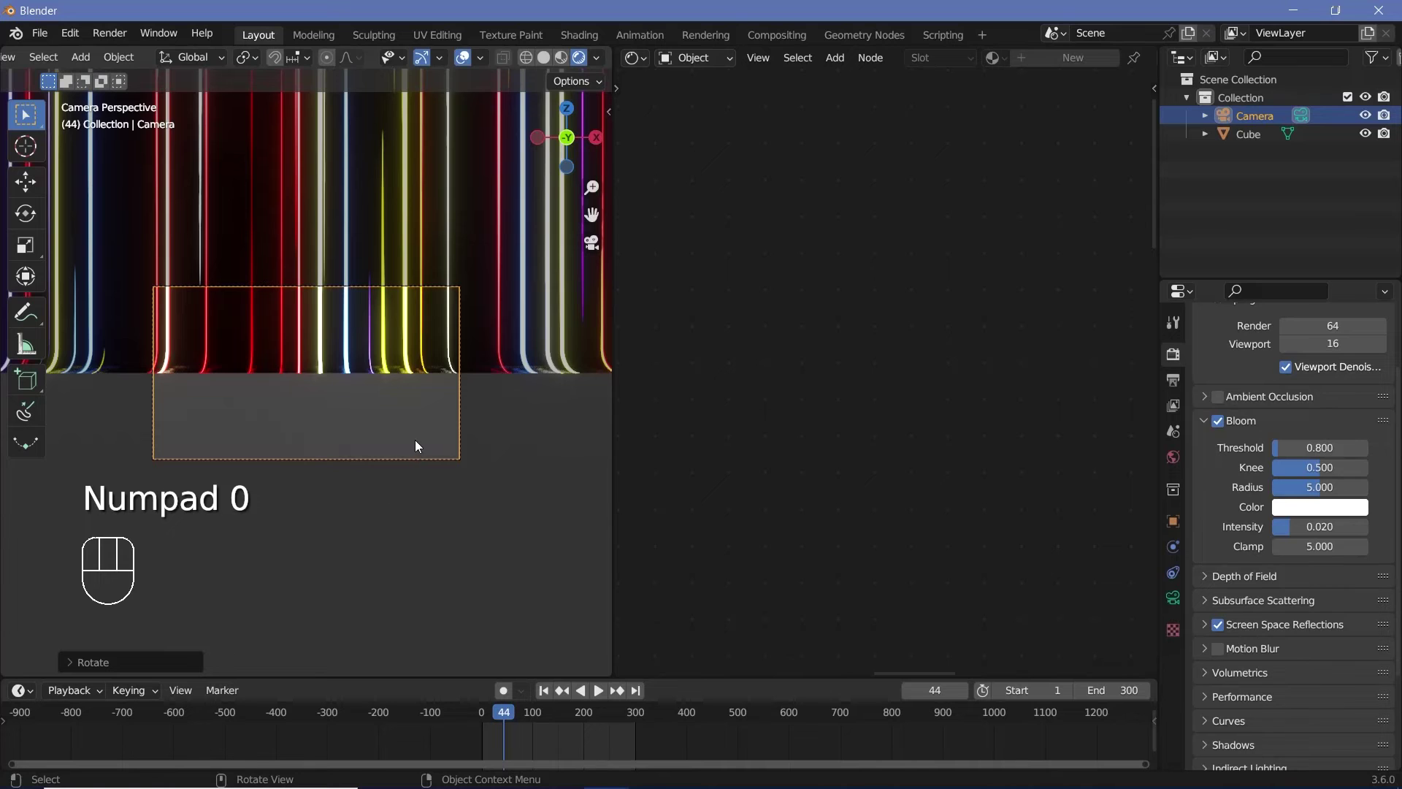
pyautogui.press('g')
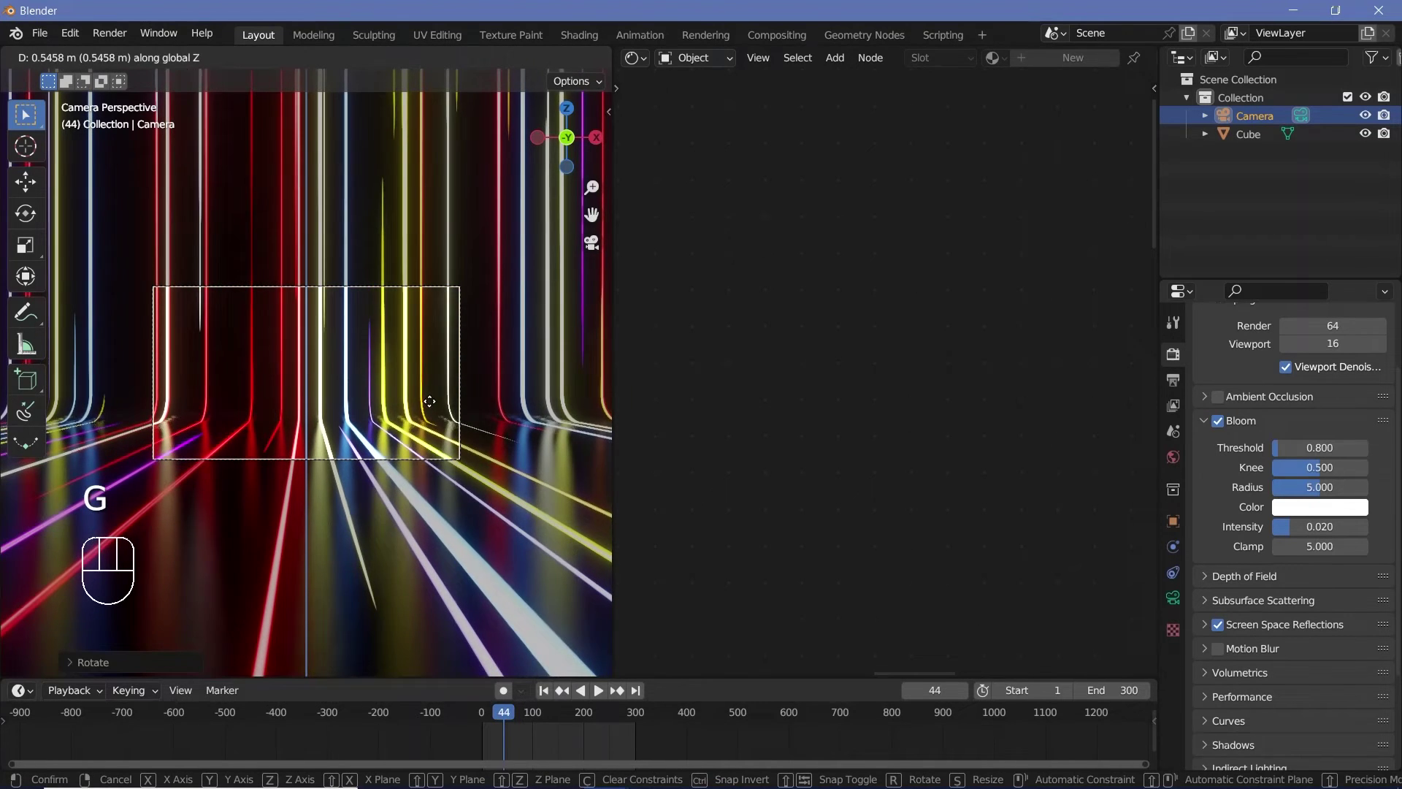
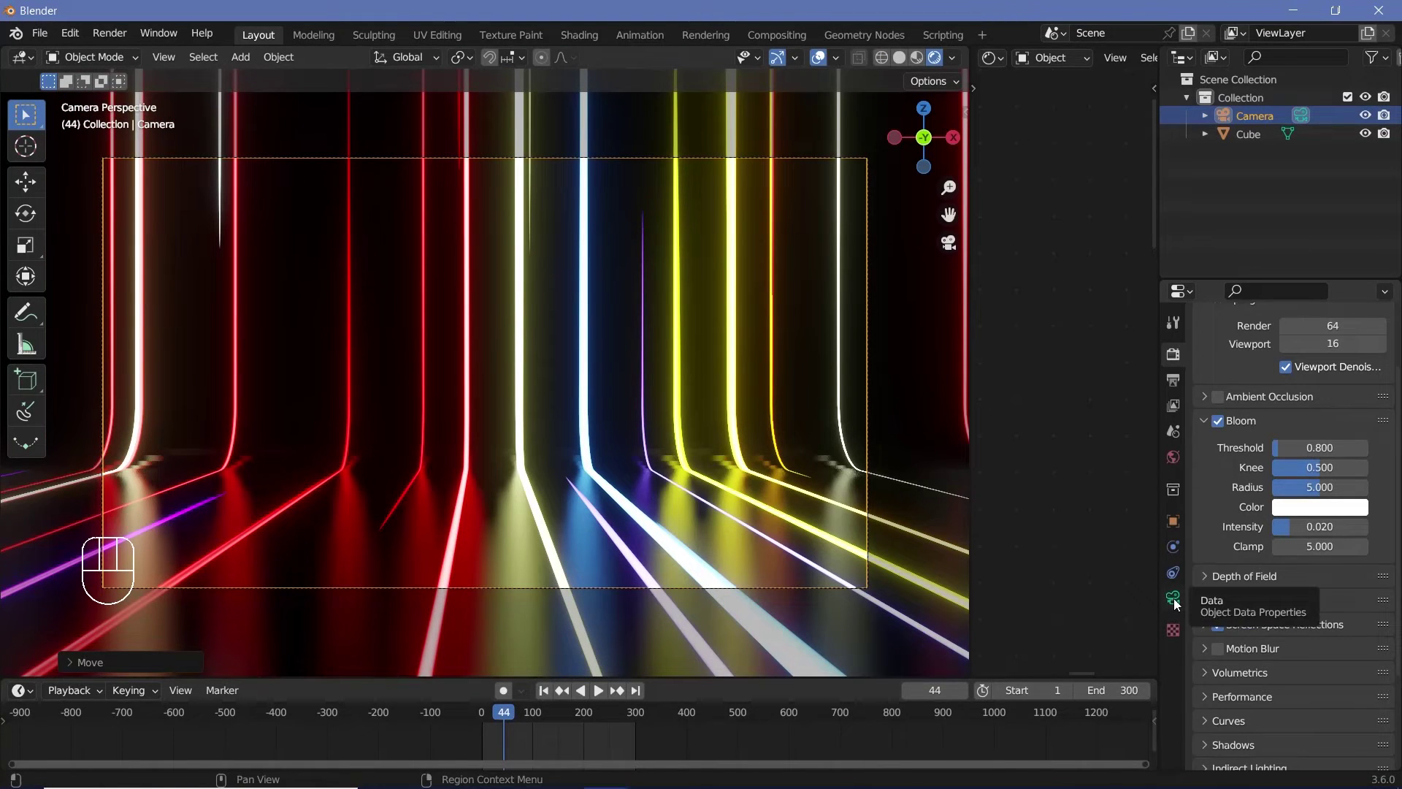
# - Give the camera a 12 mm focal length and adjust its framing
pyautogui.click(1179, 606)
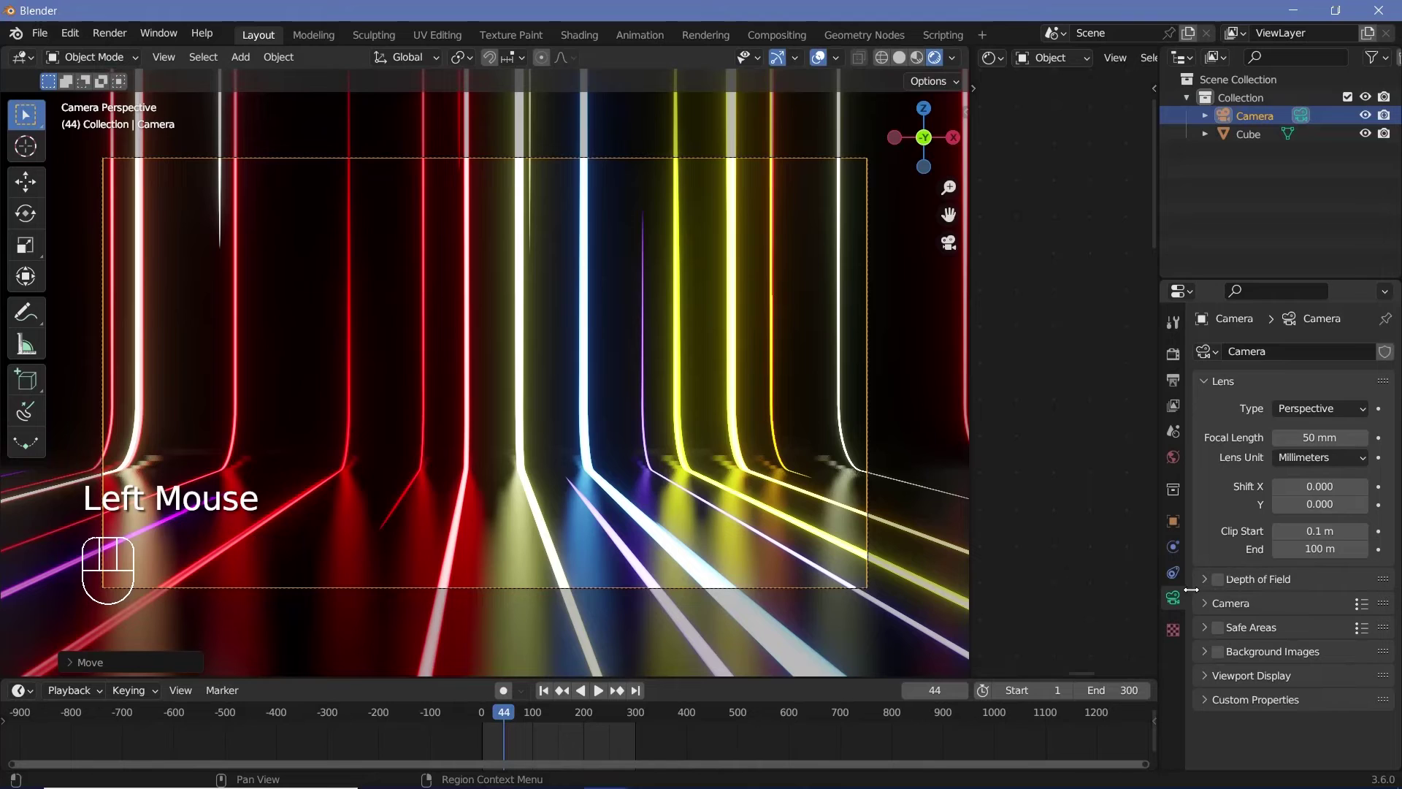
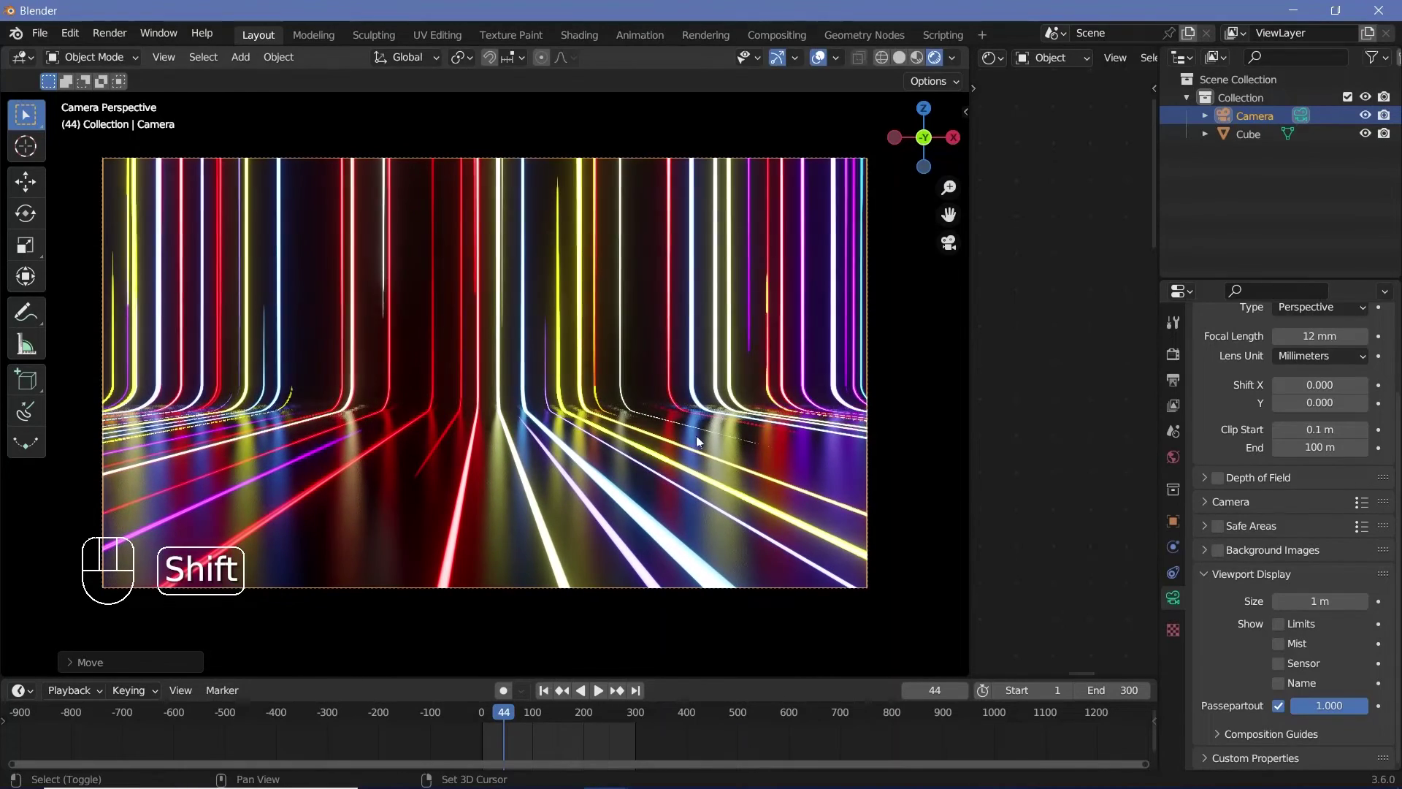
pyautogui.press('g')
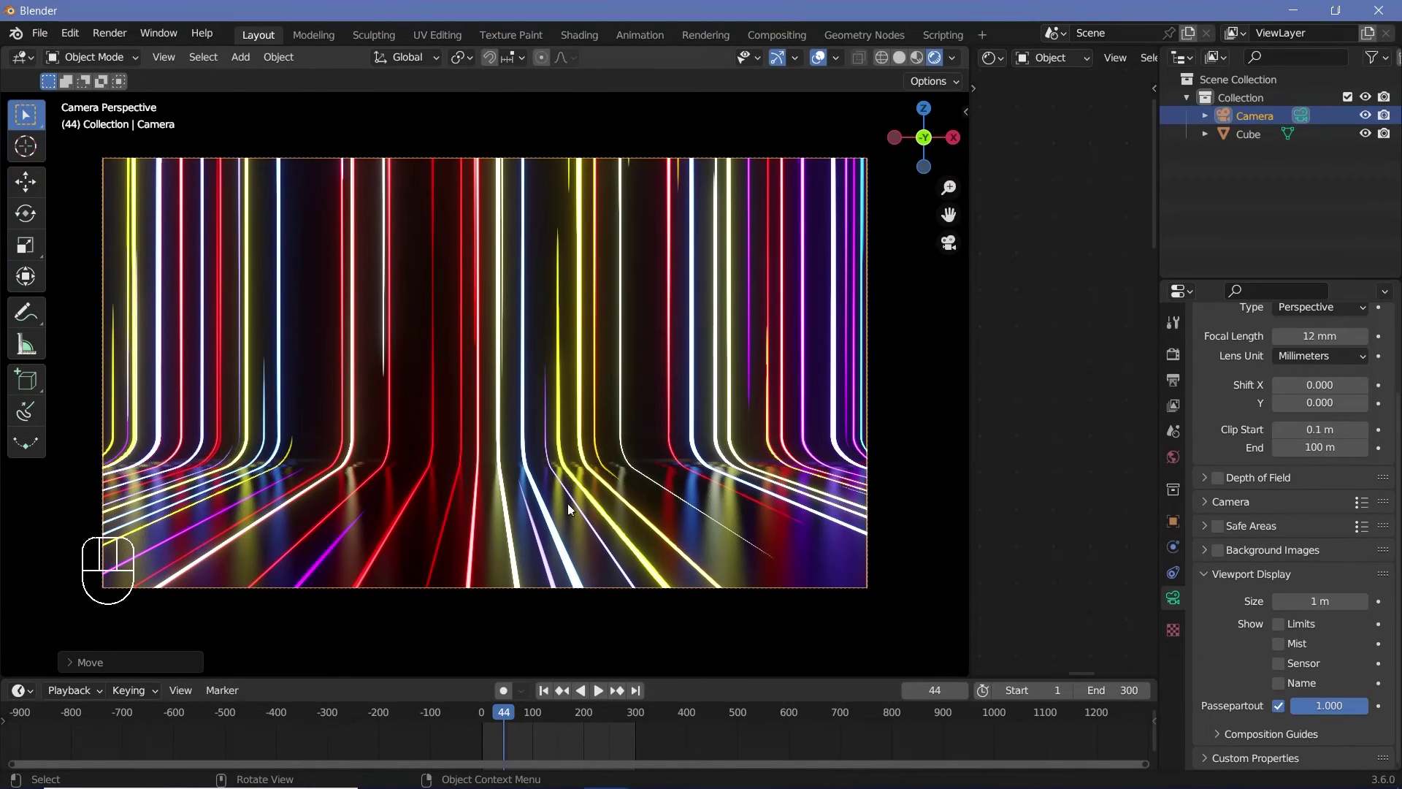
pyautogui.moveTo(566, 451); pyautogui.dragTo(696, 510)
pyautogui.moveTo(636, 417); pyautogui.dragTo(669, 519)
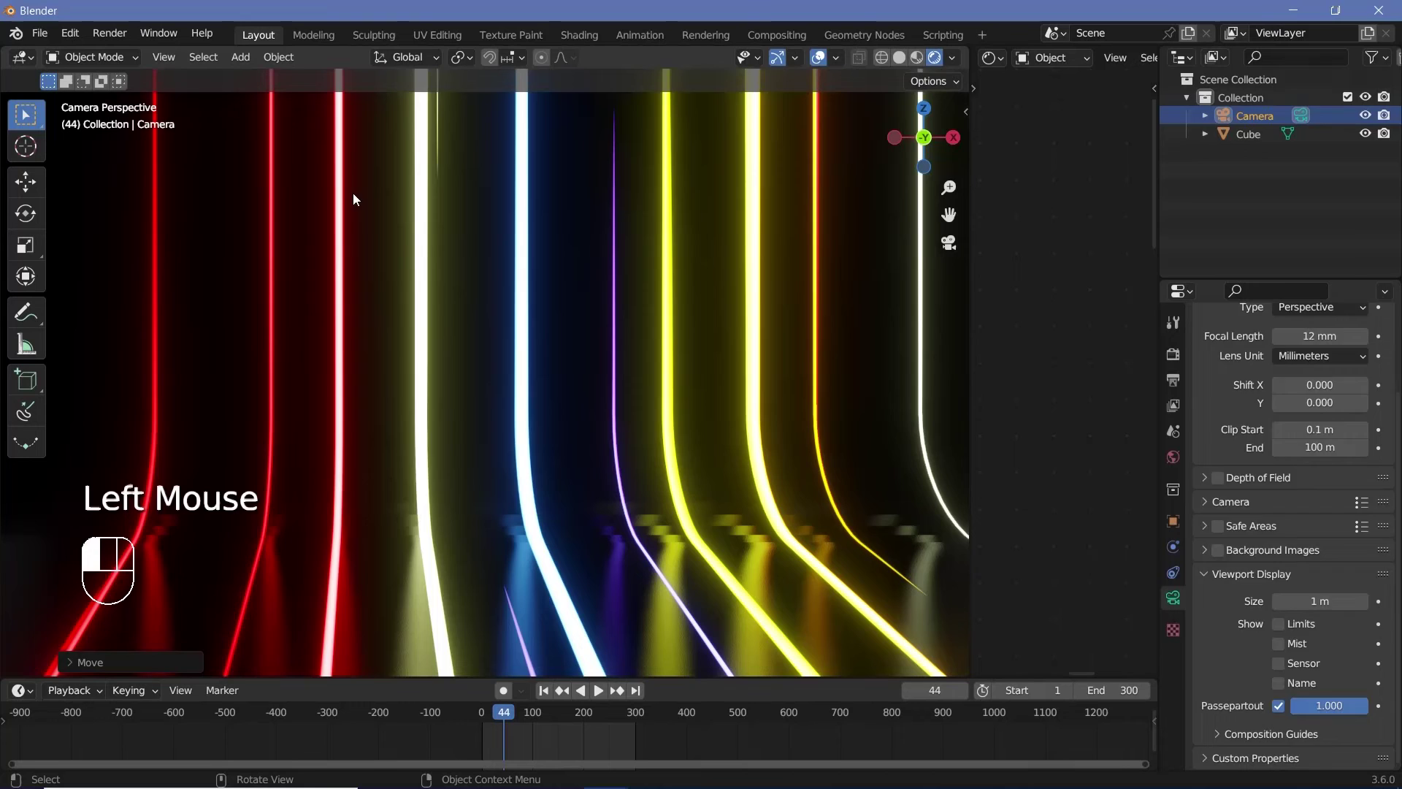
# - Select the Cube backdrop and play the looping stripe animation through the camera
pyautogui.click(313, 110)
pyautogui.moveTo(289, 68); pyautogui.dragTo(628, 496)
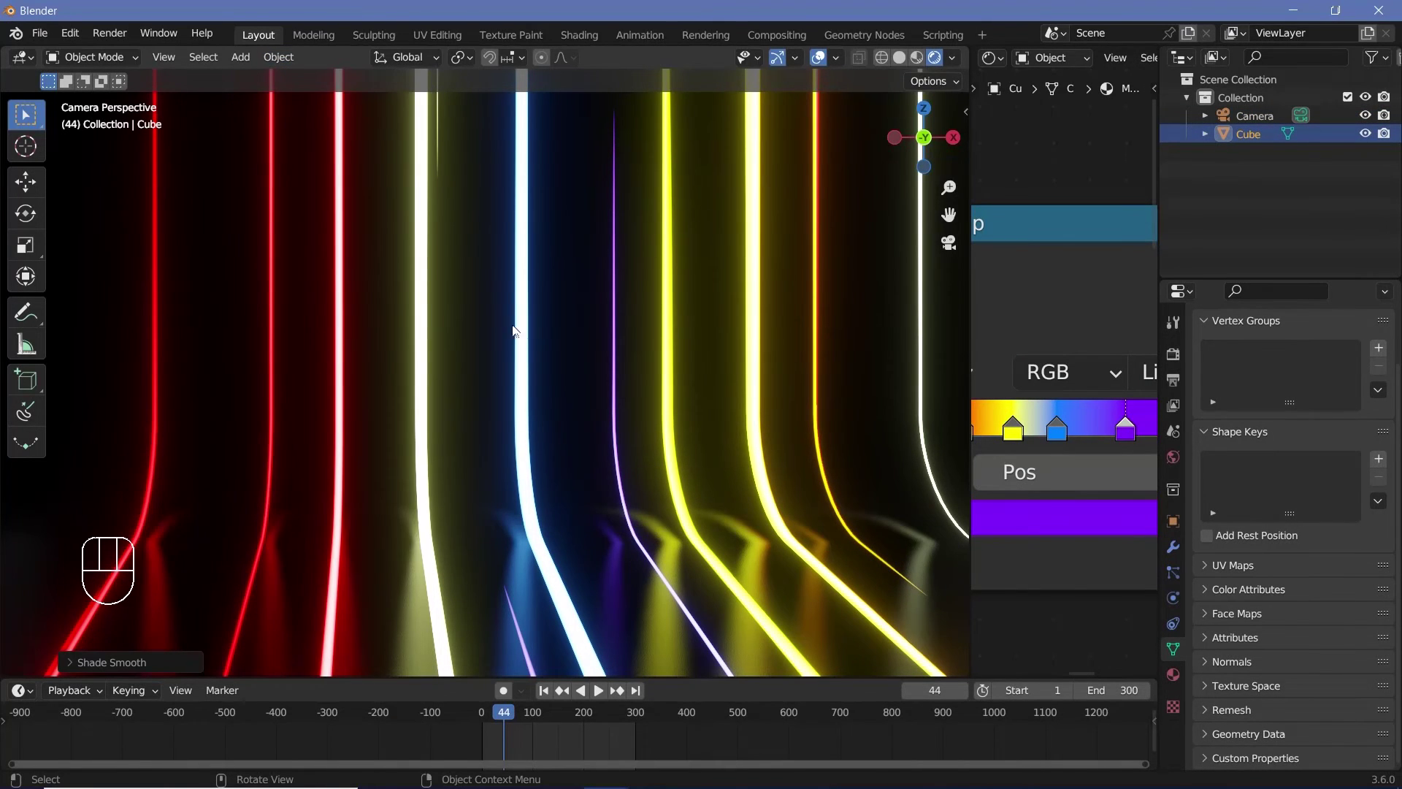
pyautogui.moveTo(520, 444); pyautogui.dragTo(679, 413)
pyautogui.press('space')
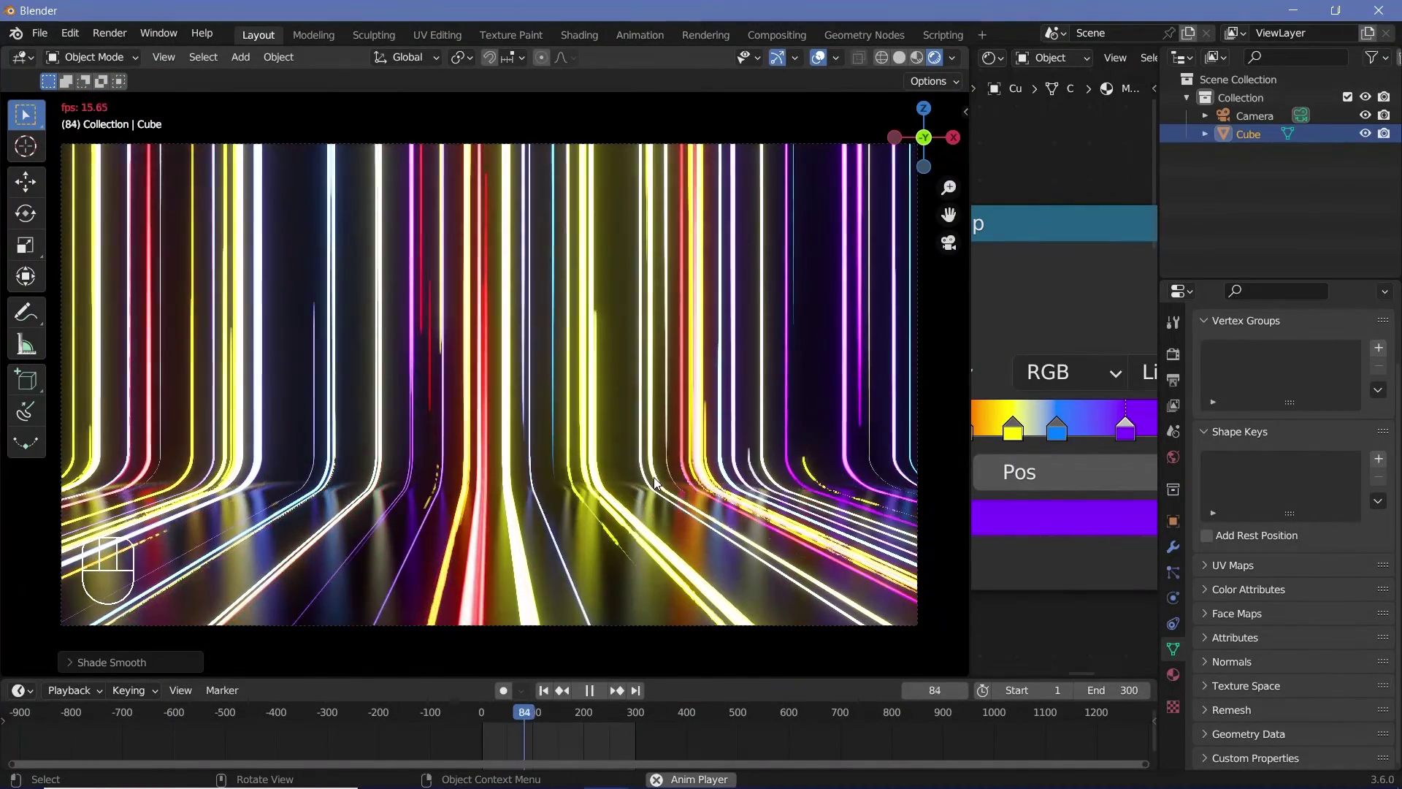